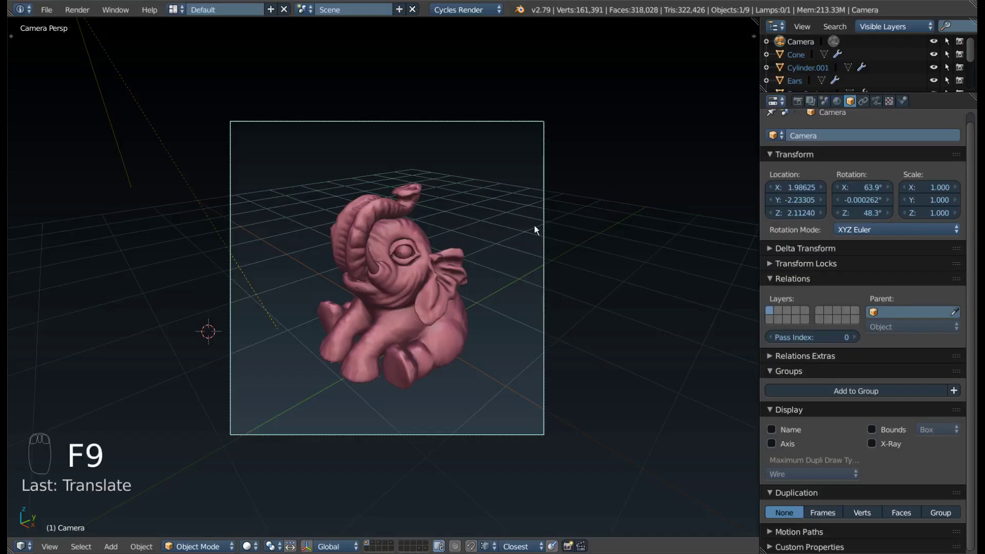
# - Leave the camera view and orbit around the elephant sculpt toward the trunk
pyautogui.press('F9')
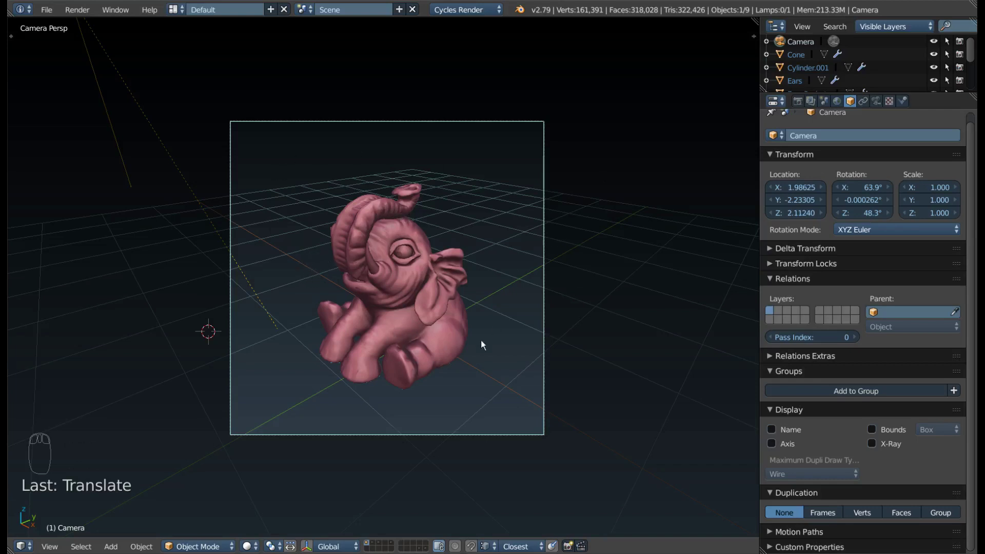
pyautogui.moveTo(330, 307); pyautogui.dragTo(381, 303)
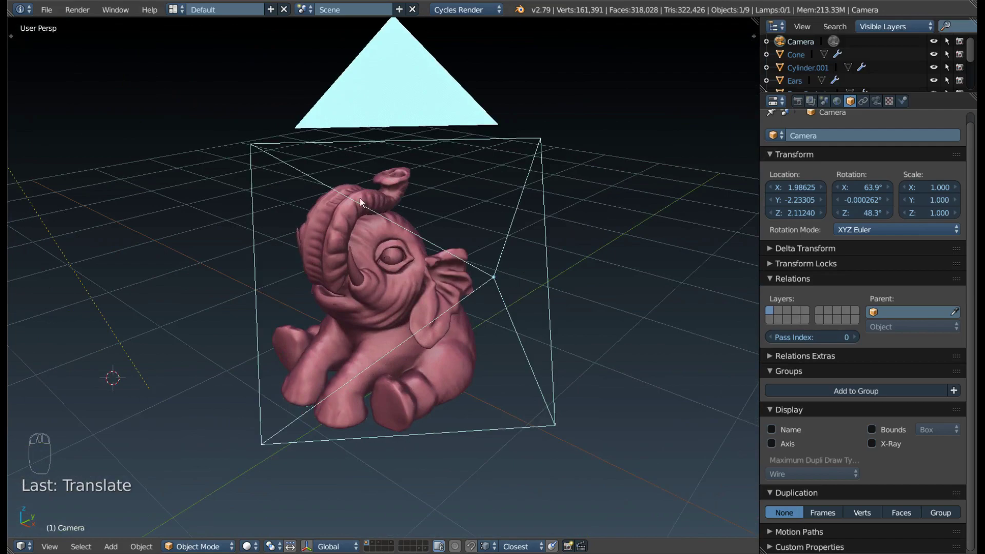
pyautogui.moveTo(338, 256); pyautogui.dragTo(366, 312)
pyautogui.moveTo(327, 270); pyautogui.dragTo(321, 312)
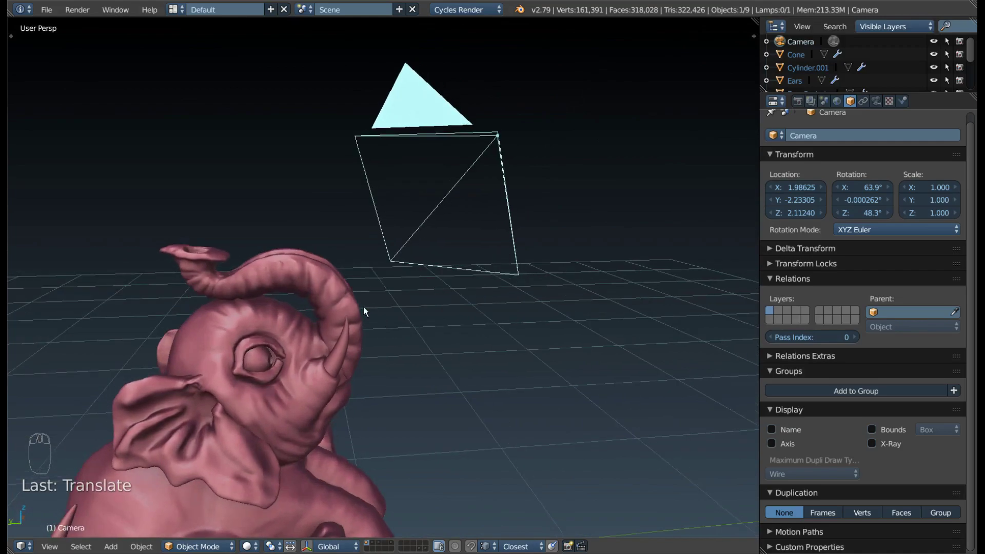
pyautogui.moveTo(345, 305); pyautogui.dragTo(169, 331)
# - Orbit back to the elephant's face and select the trunk object Nose.001
pyautogui.moveTo(370, 298); pyautogui.dragTo(405, 249)
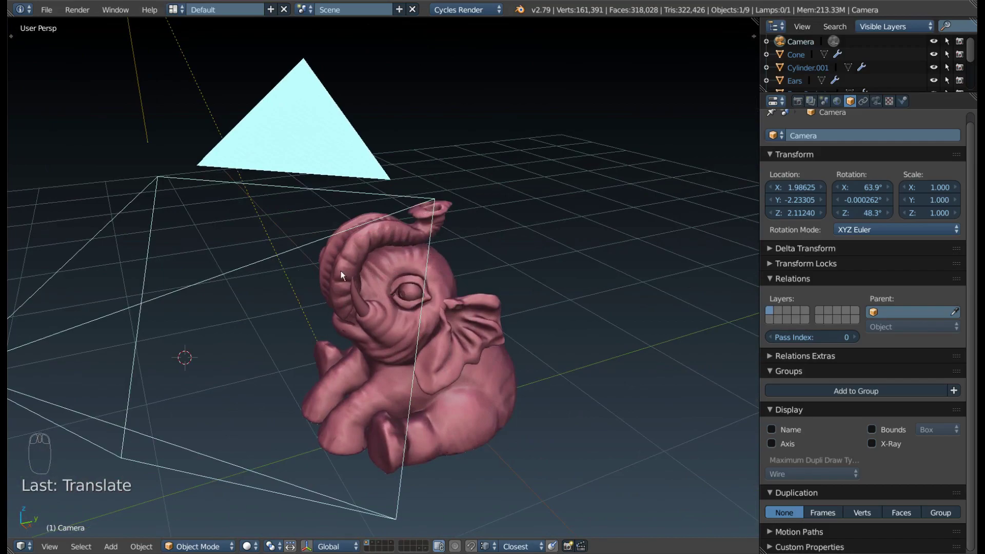
pyautogui.moveTo(355, 292); pyautogui.dragTo(318, 294)
pyautogui.moveTo(319, 334); pyautogui.dragTo(343, 322)
pyautogui.rightClick(326, 308)
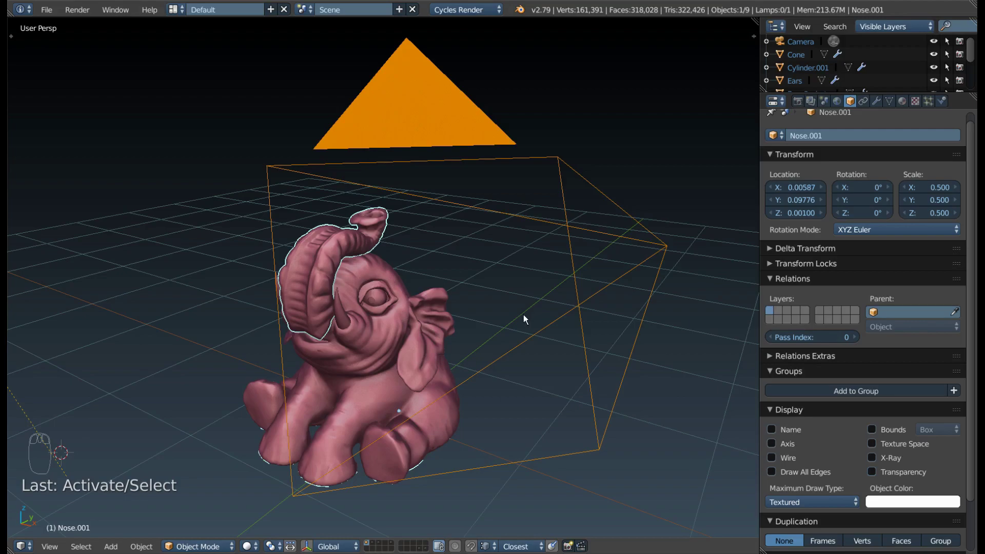
# - Face the trunk head-on and place the 3D cursor just above it
pyautogui.moveTo(511, 324); pyautogui.dragTo(479, 330)
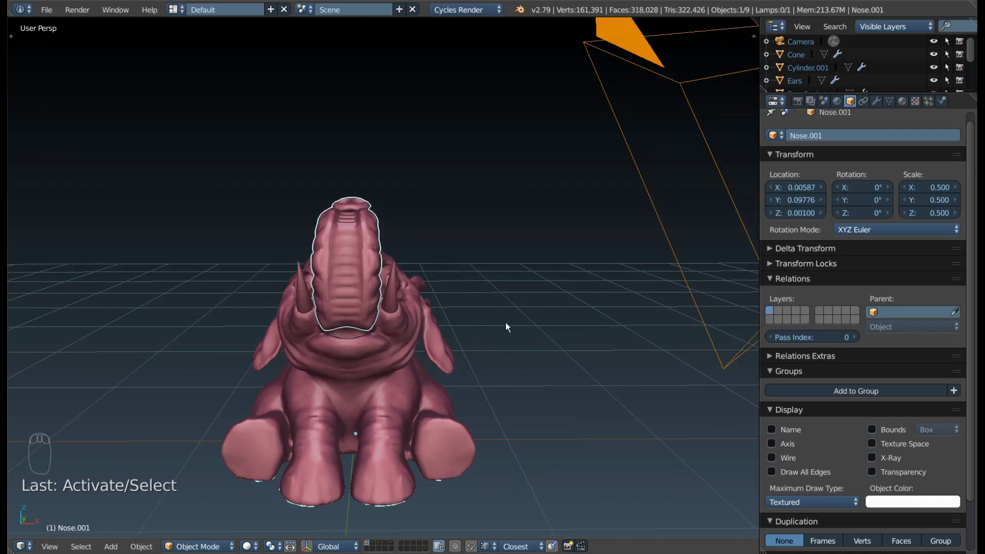
pyautogui.moveTo(463, 241); pyautogui.dragTo(438, 237)
pyautogui.press('shift+a')
# - Add a plane at the cursor, turn it upright 90° on X and shrink it to about 0.09
pyautogui.press('shift+a')
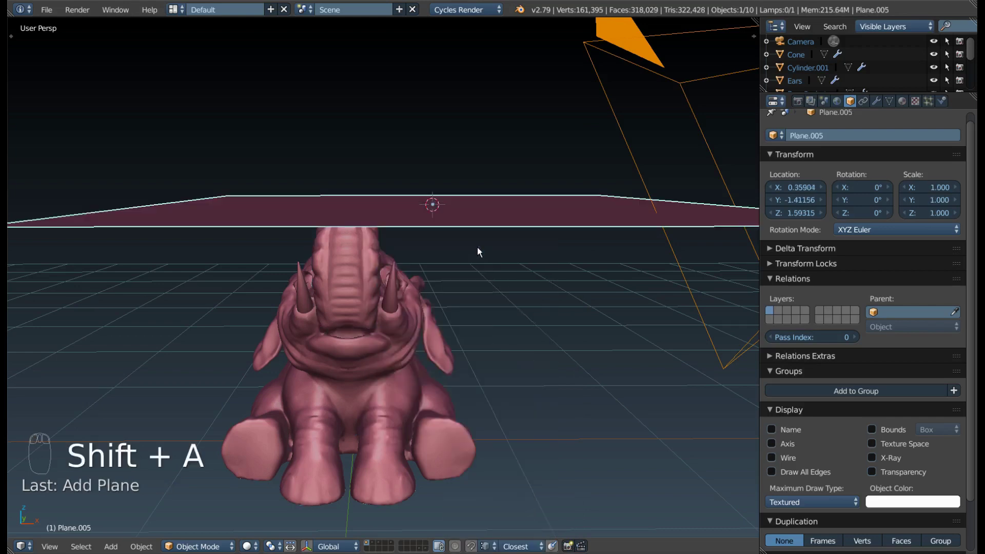
pyautogui.press('r')
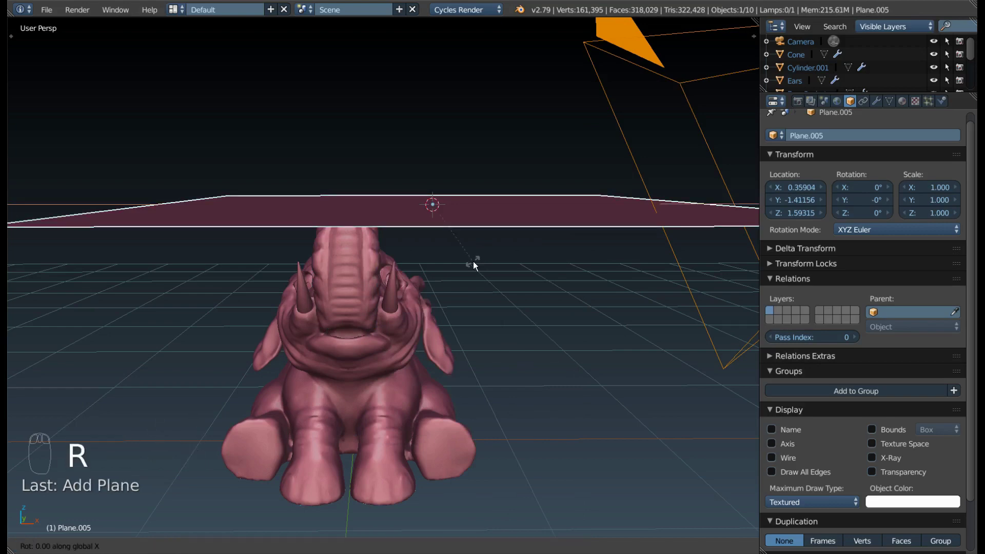
pyautogui.moveTo(459, 267); pyautogui.dragTo(477, 252)
pyautogui.press('s')
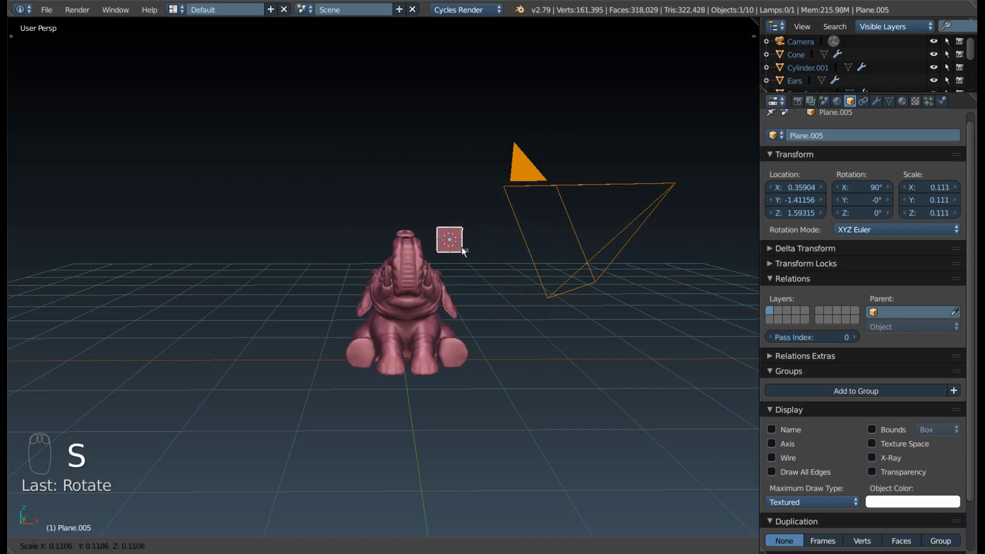
pyautogui.middleClick(443, 238)
# - Select the trunk and add the new plane to the selection
pyautogui.moveTo(450, 343); pyautogui.dragTo(378, 298)
pyautogui.rightClick(378, 298)
pyautogui.moveTo(474, 296); pyautogui.dragTo(476, 294)
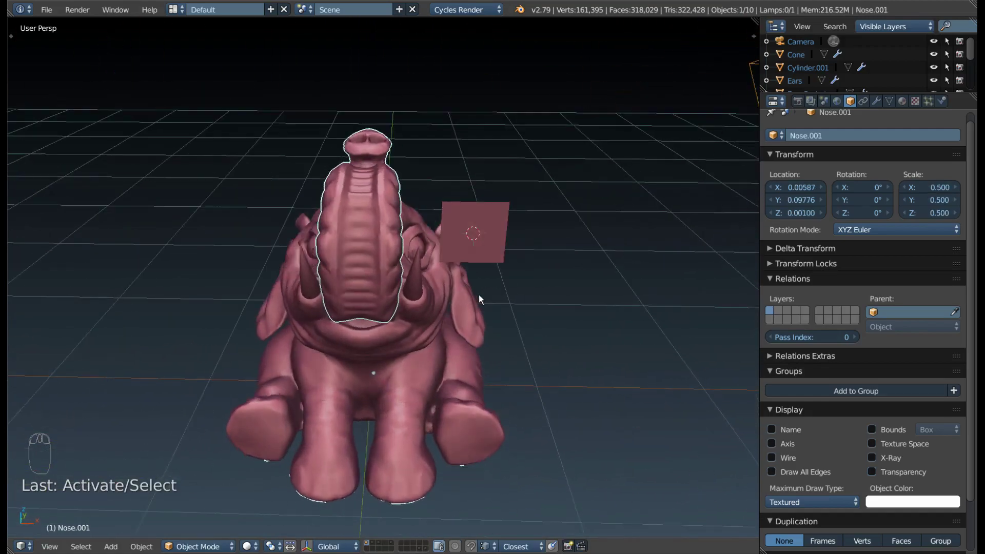
pyautogui.moveTo(351, 342); pyautogui.dragTo(429, 303)
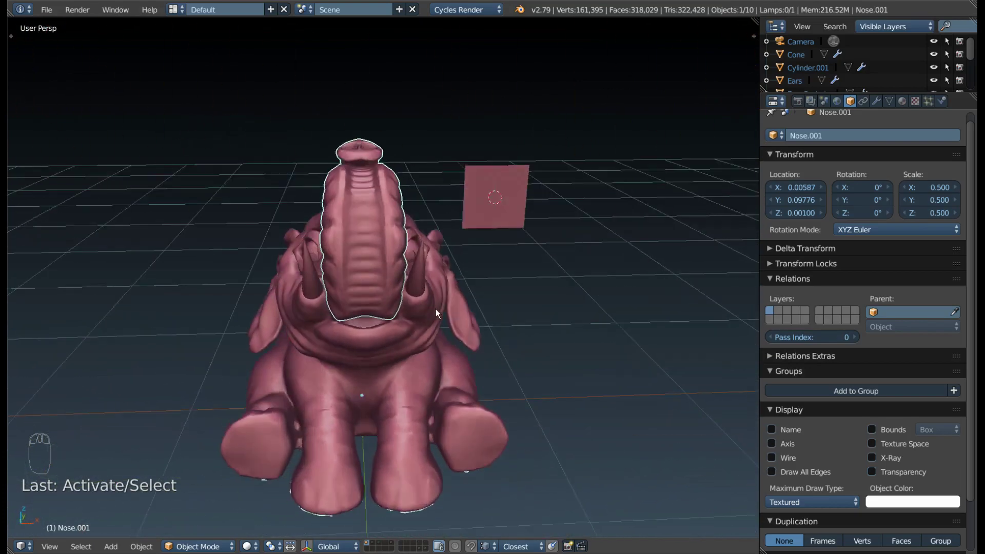
pyautogui.scroll(-3)
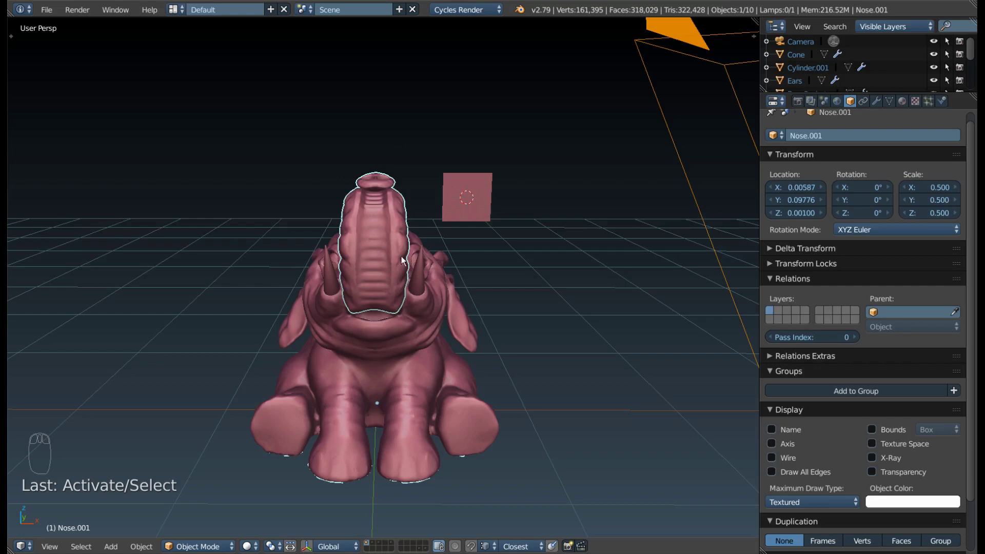
pyautogui.rightClick(469, 206)
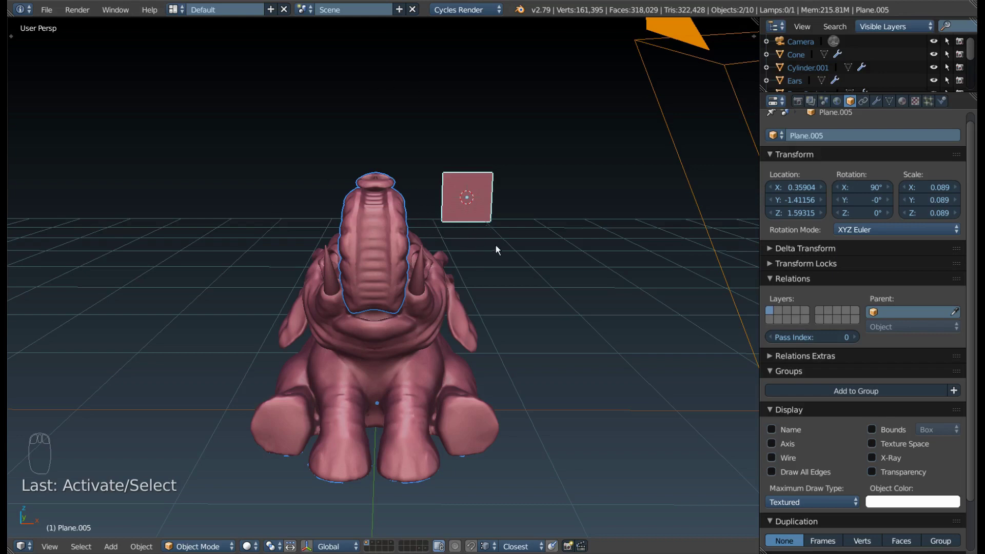
# - Isolate the trunk and plane in Local View and look them over
pyautogui.press('KP_Divide')
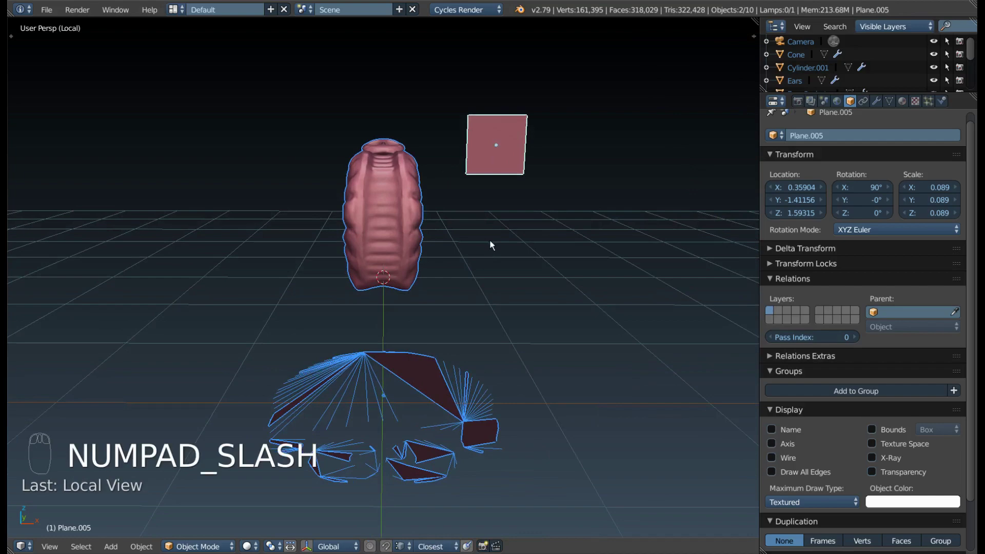
pyautogui.moveTo(468, 260); pyautogui.dragTo(395, 280)
pyautogui.moveTo(441, 422); pyautogui.dragTo(494, 237)
pyautogui.press('Tab')
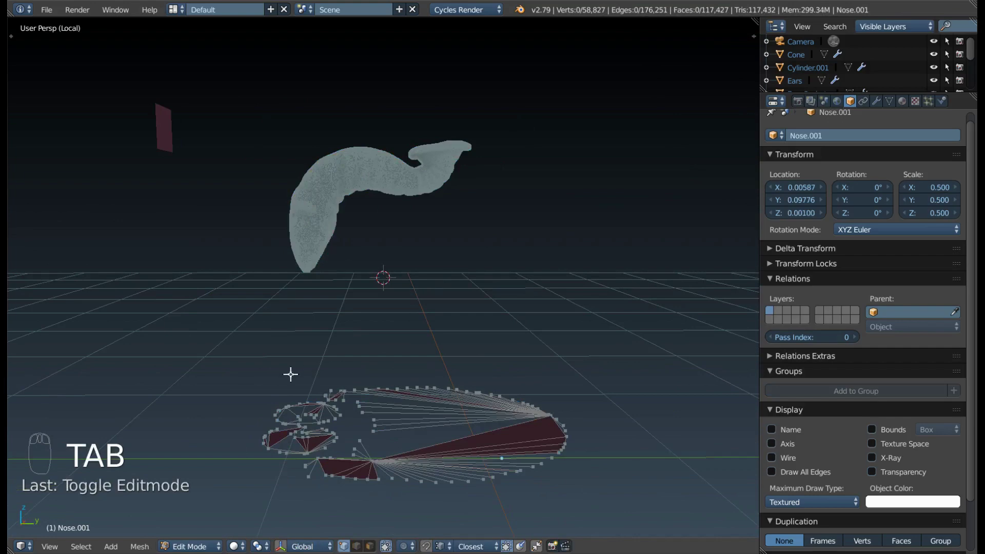
# - Briefly inspect the trunk mesh in edit mode, then select the plane alone
pyautogui.press('b')
pyautogui.press('x')
pyautogui.moveTo(363, 363); pyautogui.dragTo(61, 39)
pyautogui.press('Tab')
pyautogui.rightClick(451, 216)
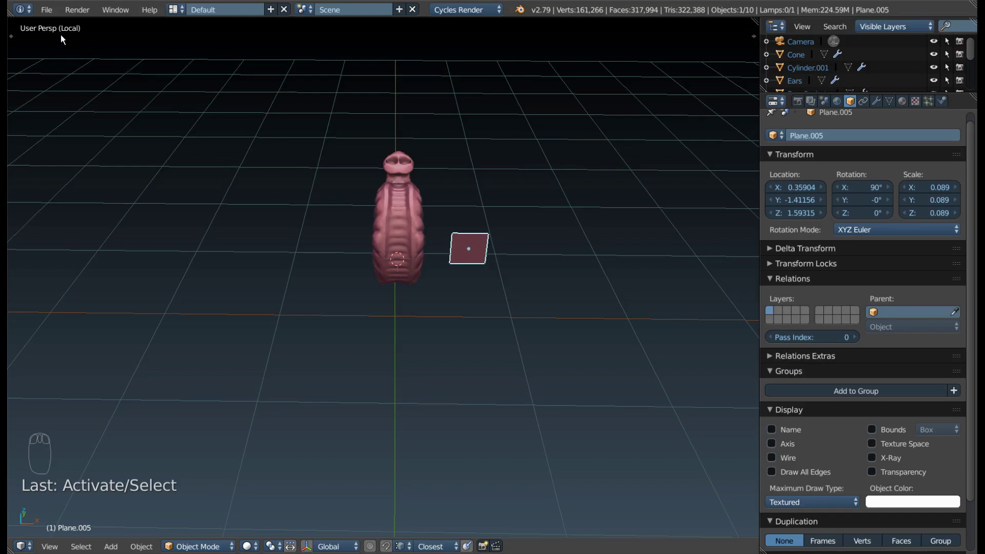
# - Look around the trunk and select Nose.001
pyautogui.moveTo(453, 172); pyautogui.dragTo(390, 306)
pyautogui.moveTo(390, 306); pyautogui.dragTo(413, 259)
pyautogui.moveTo(441, 257); pyautogui.dragTo(409, 262)
pyautogui.moveTo(395, 256); pyautogui.dragTo(408, 242)
pyautogui.middleClick(406, 253)
pyautogui.rightClick(406, 253)
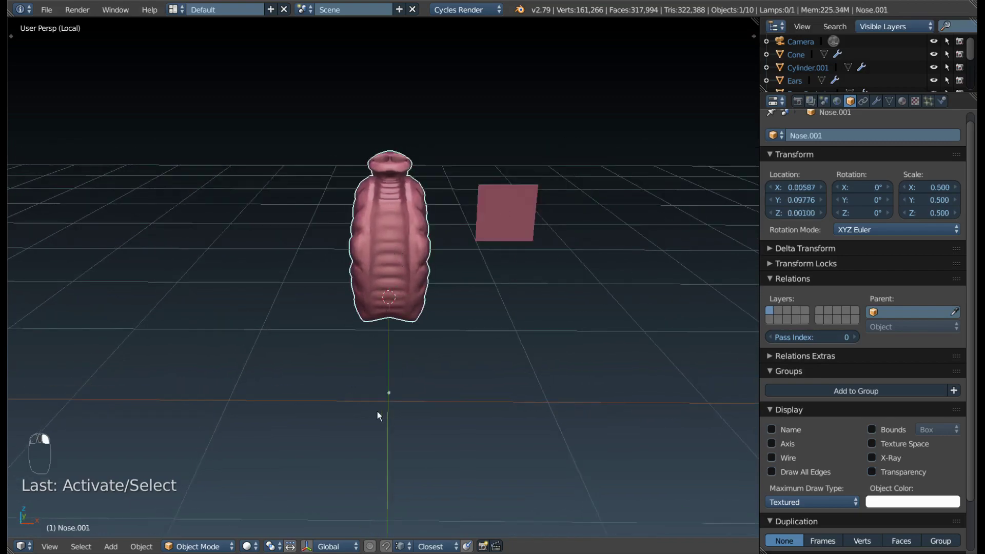
# - Check the trunk from top and side views in wireframe and solid shading
pyautogui.press('KP_7')
pyautogui.press('z')
pyautogui.scroll(3)
pyautogui.scroll(-3)
pyautogui.press('z')
pyautogui.moveTo(390, 361); pyautogui.dragTo(345, 224)
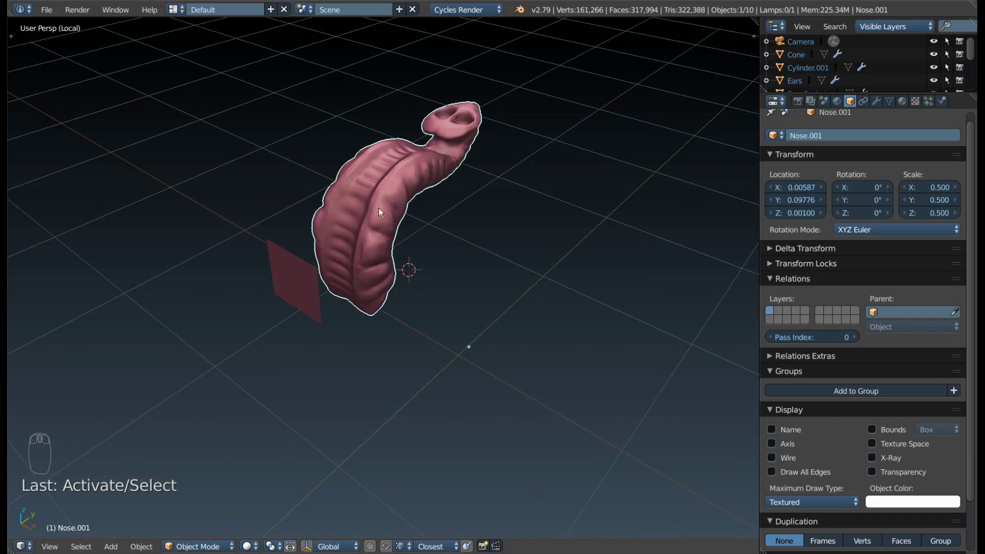
pyautogui.scroll(3)
pyautogui.moveTo(347, 208); pyautogui.dragTo(412, 55)
pyautogui.press('KP_7')
pyautogui.moveTo(408, 67); pyautogui.dragTo(424, 309)
# - Reset the trunk's location to the world origin (0, 0, 0) and bring up the mode menu
pyautogui.press('alt+g')
pyautogui.press('KP_7')
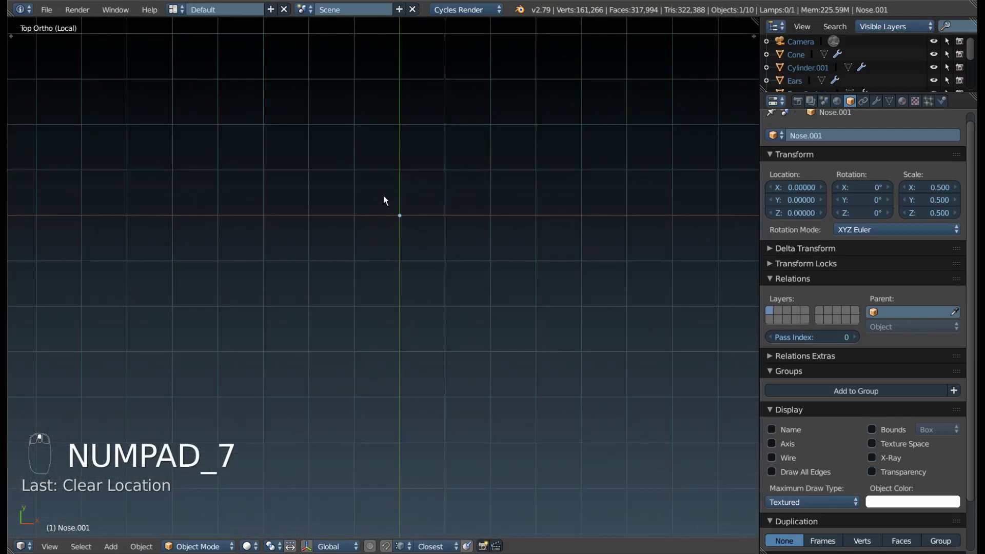
pyautogui.middleClick(412, 218)
pyautogui.scroll(-3)
pyautogui.moveTo(435, 445); pyautogui.dragTo(325, 276)
pyautogui.rightClick(417, 285)
pyautogui.moveTo(417, 312); pyautogui.dragTo(384, 304)
pyautogui.press('Tab')
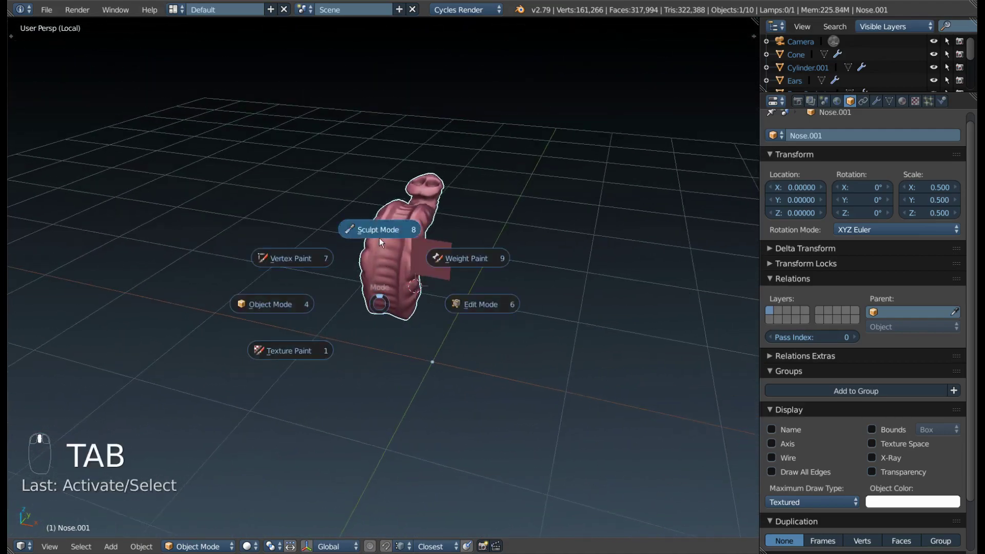
# - Enter Sculpt Mode on the trunk and scroll to the Dyntopo symmetrize settings
pyautogui.press('t')
pyautogui.moveTo(21, 39); pyautogui.dragTo(98, 309)
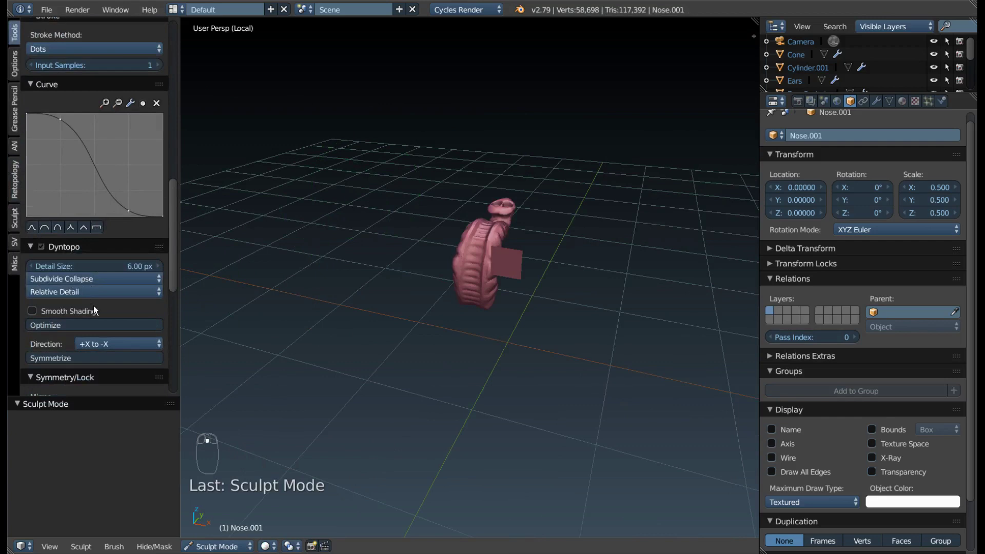
pyautogui.scroll(3)
pyautogui.moveTo(371, 381); pyautogui.dragTo(213, 532)
pyautogui.scroll(-3)
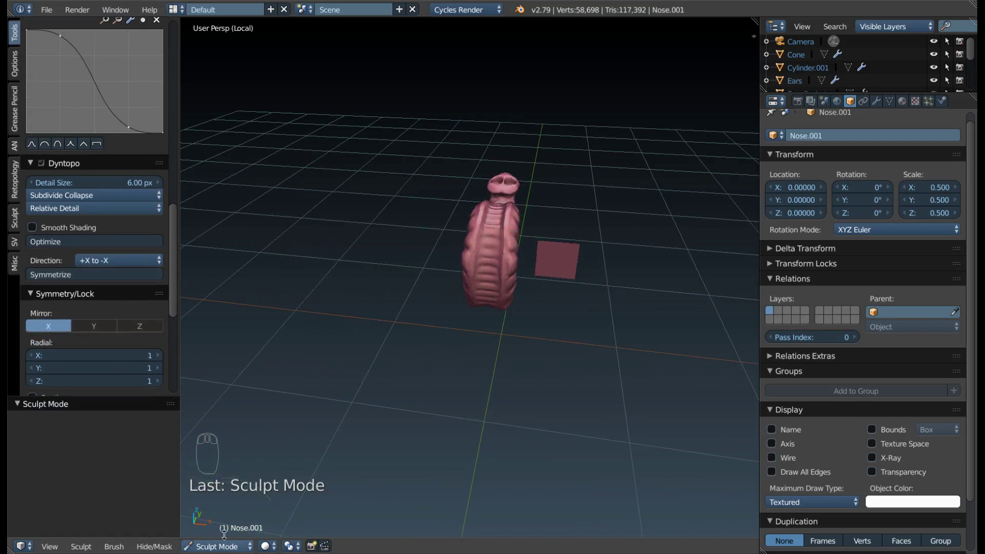
pyautogui.scroll(3)
pyautogui.moveTo(478, 322); pyautogui.dragTo(213, 531)
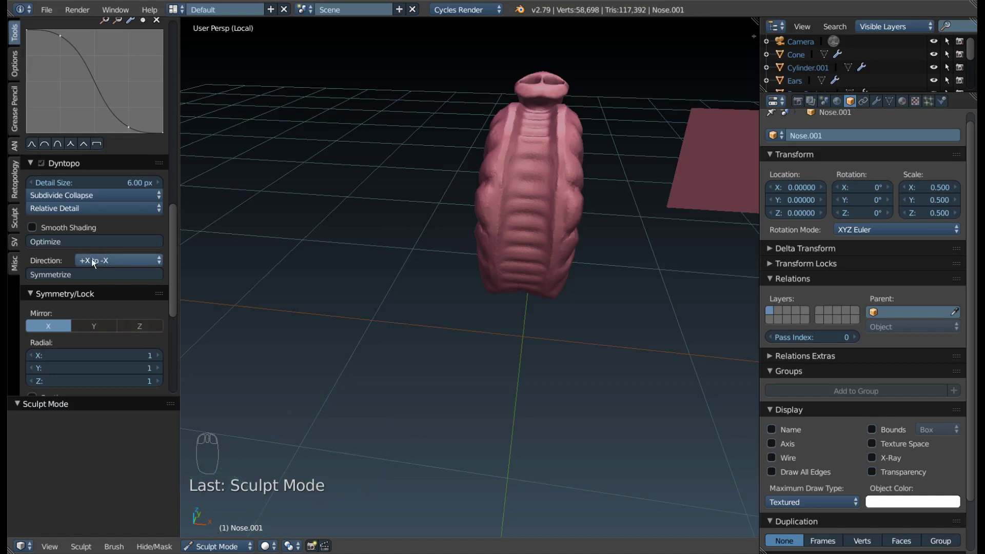
# - Symmetrize the trunk sculpt from +X to −X and return to Object Mode
pyautogui.moveTo(63, 277); pyautogui.dragTo(566, 244)
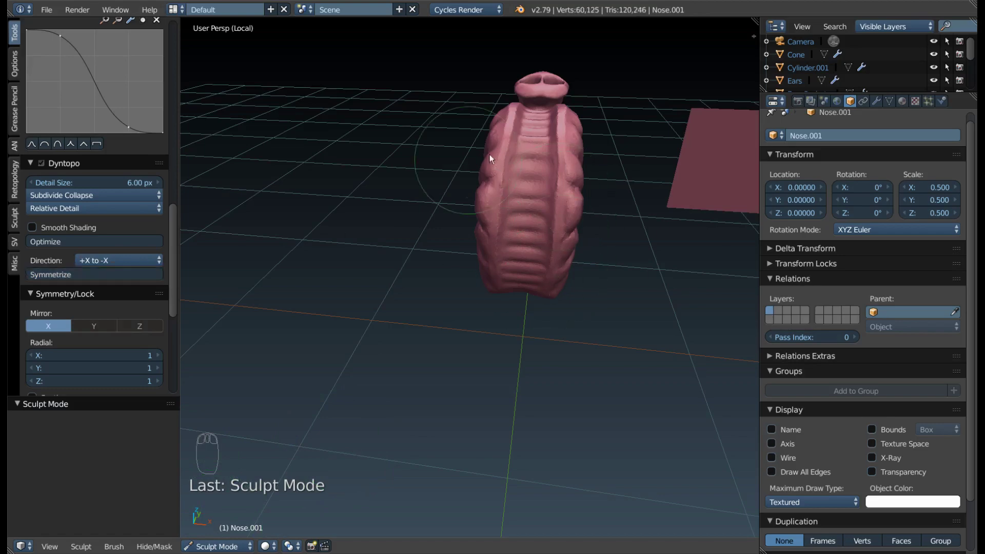
pyautogui.moveTo(558, 218); pyautogui.dragTo(440, 291)
pyautogui.press('Tab')
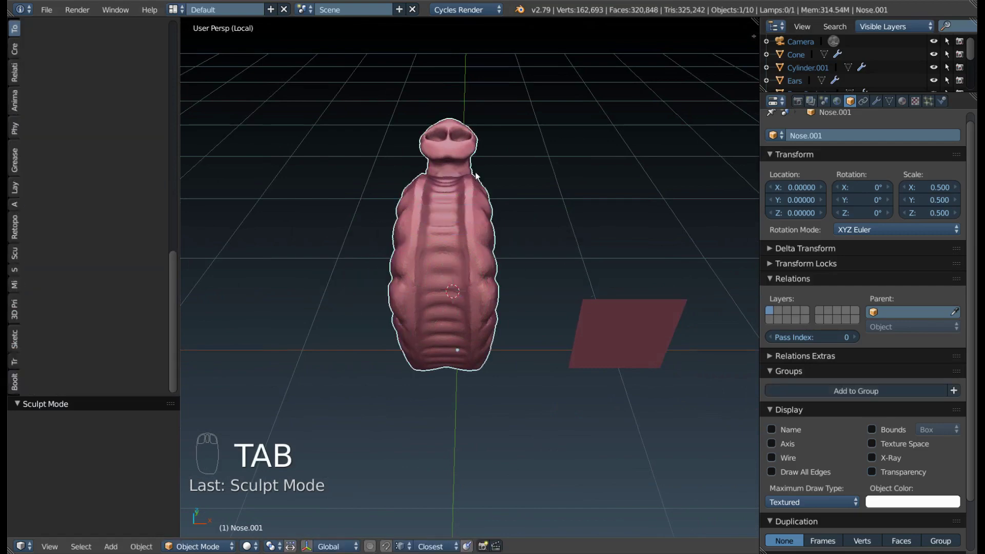
# - Orbit around the symmetrized trunk and select the plane beside it
pyautogui.middleClick(421, 225)
pyautogui.press('t')
pyautogui.moveTo(349, 289); pyautogui.dragTo(424, 355)
pyautogui.moveTo(472, 370); pyautogui.dragTo(425, 276)
pyautogui.rightClick(558, 269)
pyautogui.moveTo(421, 311); pyautogui.dragTo(416, 336)
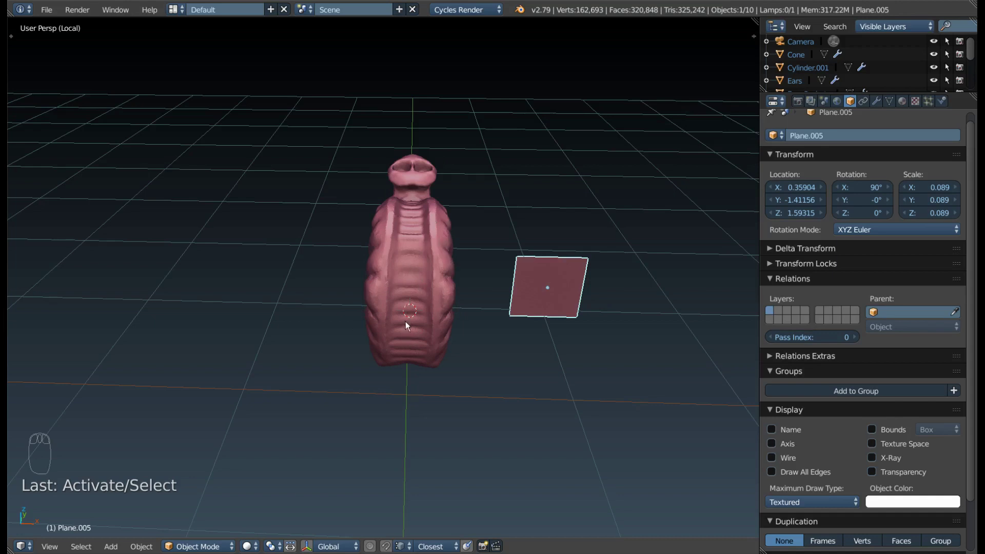
# - Reset Plane.005's location to the world origin (0, 0, 0), keeping it beside the trunk
pyautogui.rightClick(416, 278)
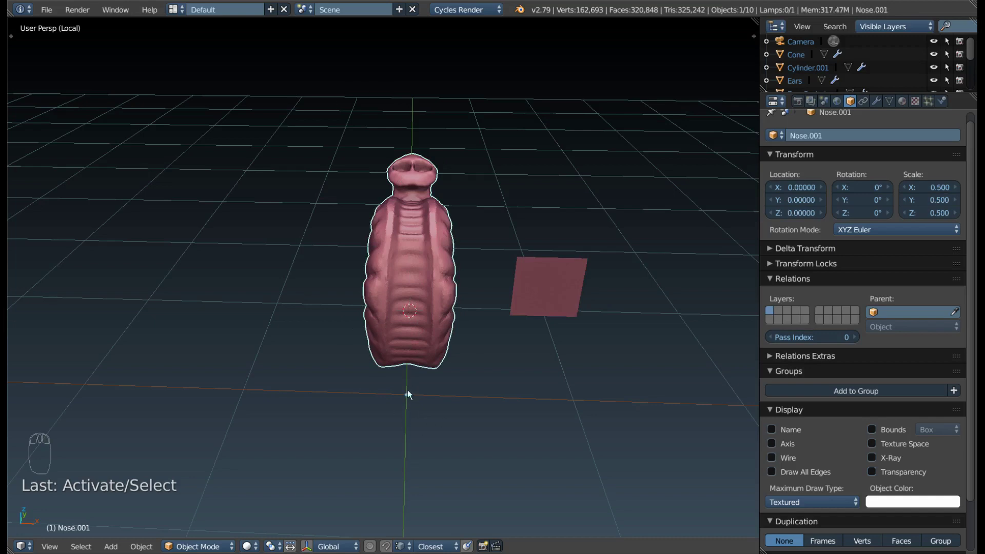
pyautogui.moveTo(417, 385); pyautogui.dragTo(418, 376)
pyautogui.press('shift+s')
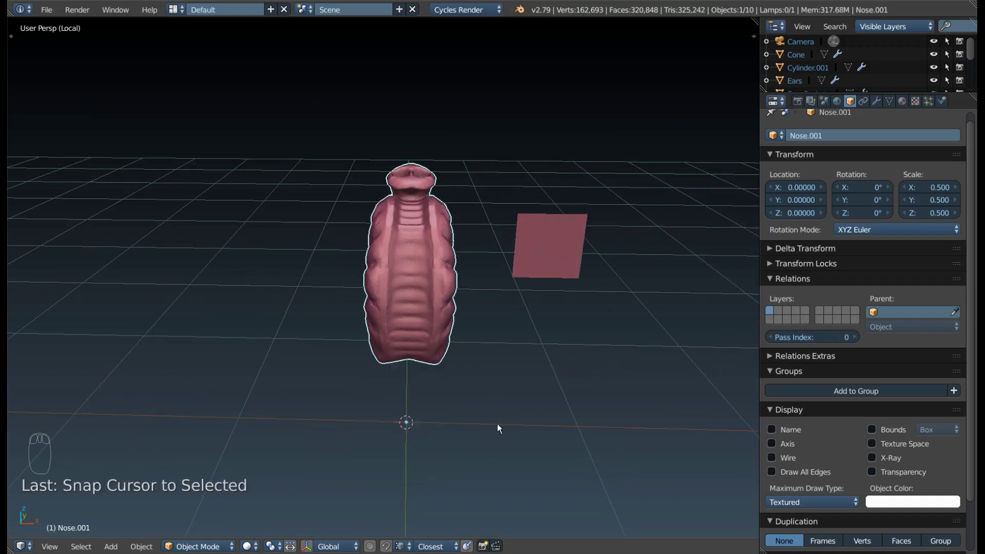
pyautogui.rightClick(545, 252)
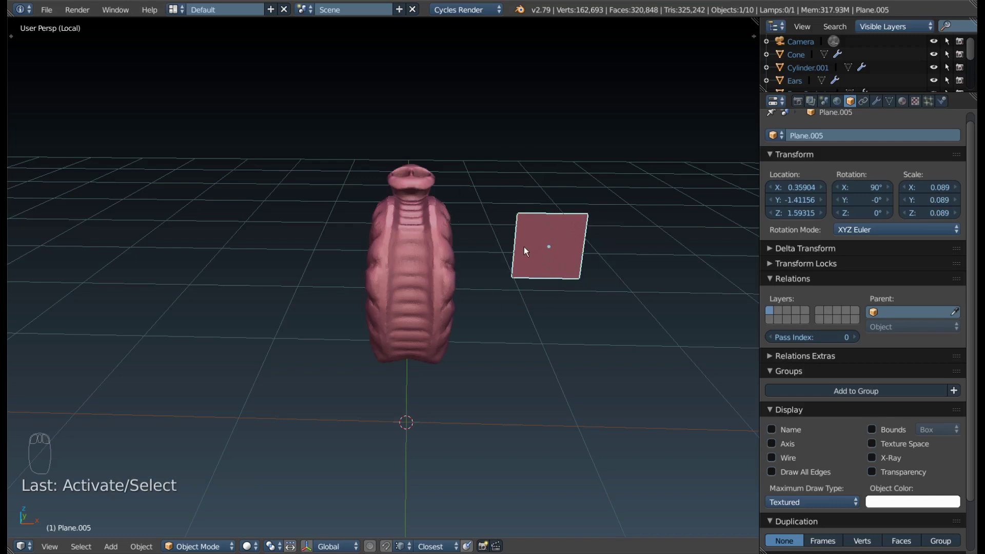
pyautogui.press('ctrl+shift+alt+c')
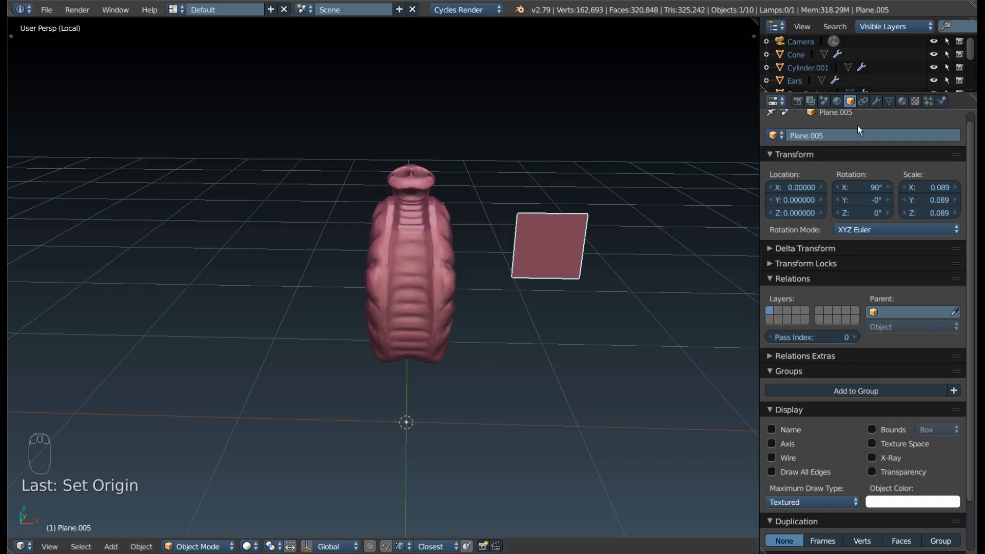
# - Give Plane.005 a Mirror modifier on X with Merge and Clipping enabled
pyautogui.moveTo(885, 105); pyautogui.dragTo(723, 283)
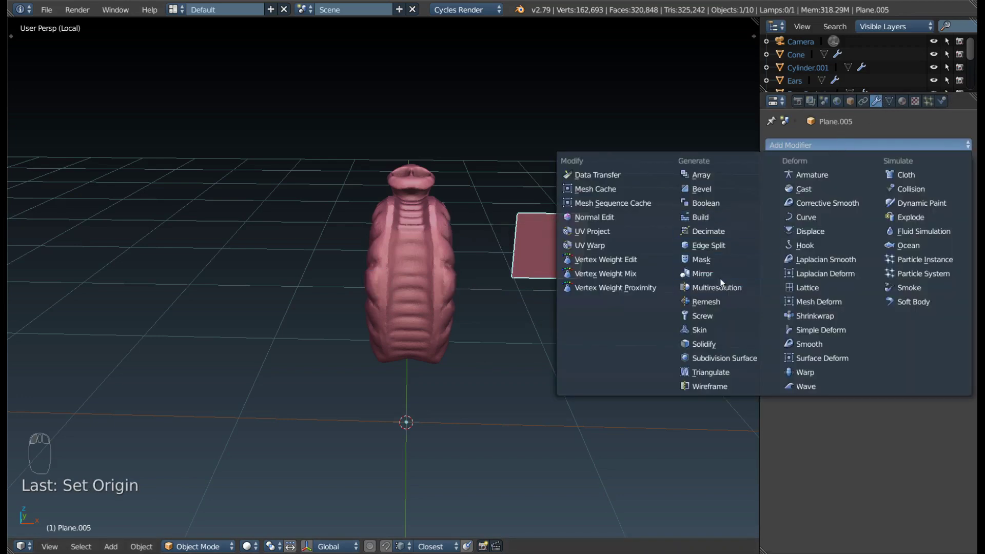
pyautogui.moveTo(640, 273); pyautogui.dragTo(629, 273)
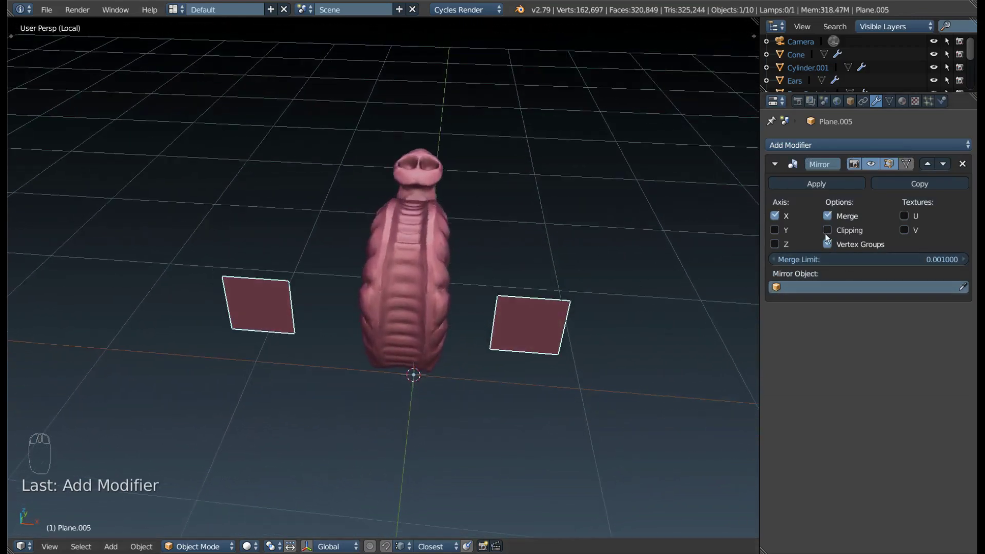
pyautogui.moveTo(830, 235); pyautogui.dragTo(404, 383)
# - Inspect the mirrored copy around the trunk and select the plane again
pyautogui.moveTo(573, 278); pyautogui.dragTo(395, 356)
pyautogui.moveTo(399, 356); pyautogui.dragTo(405, 260)
pyautogui.scroll(3)
pyautogui.scroll(3)
pyautogui.scroll(-3)
pyautogui.press('F9')
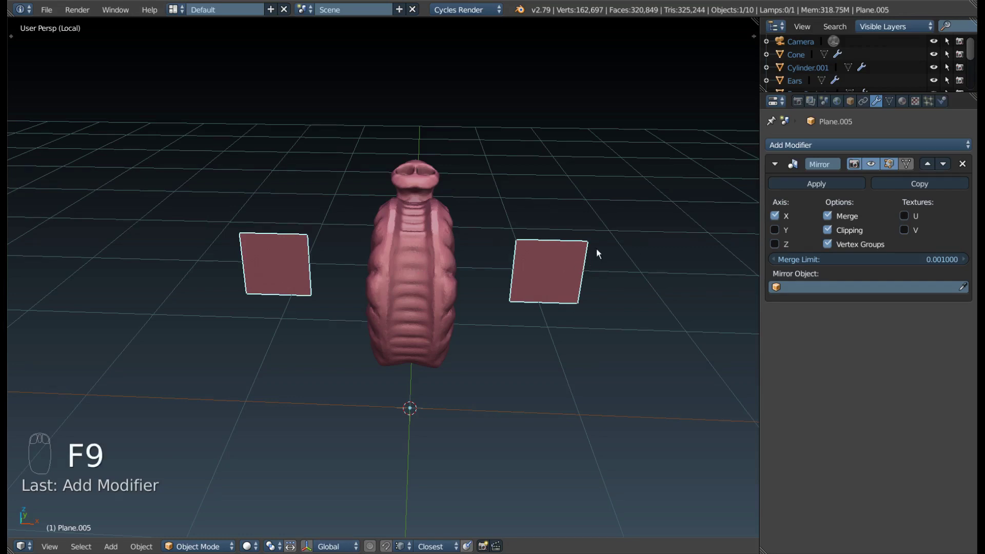
pyautogui.middleClick(594, 259)
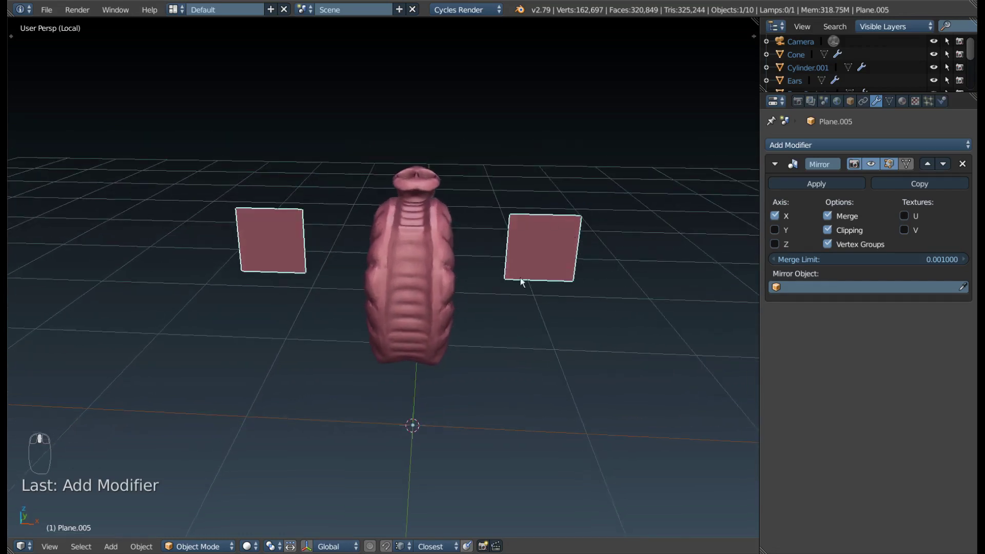
pyautogui.rightClick(557, 250)
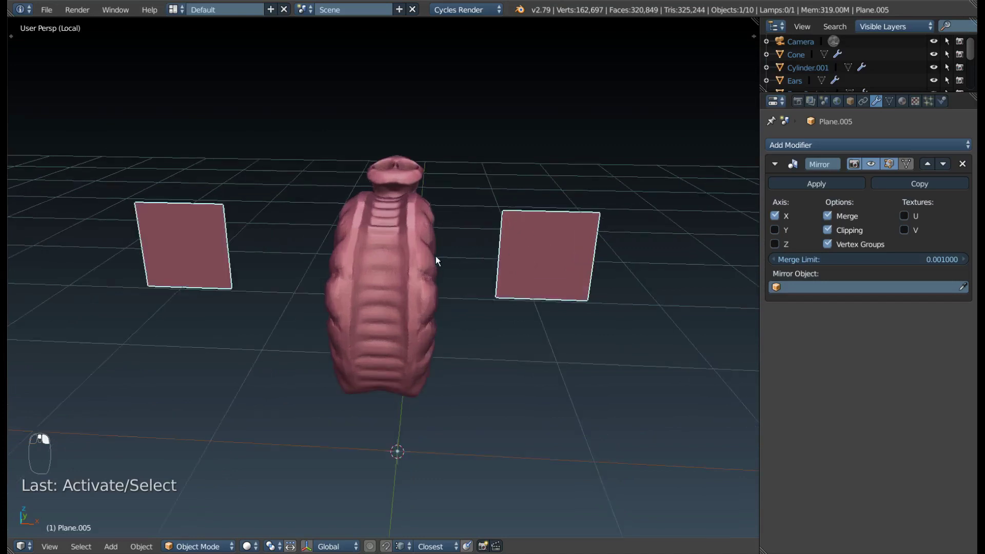
# - Edit the plane with face snapping on and pull its first corner onto the trunk sculpt
pyautogui.press('Tab')
pyautogui.middleClick(537, 253)
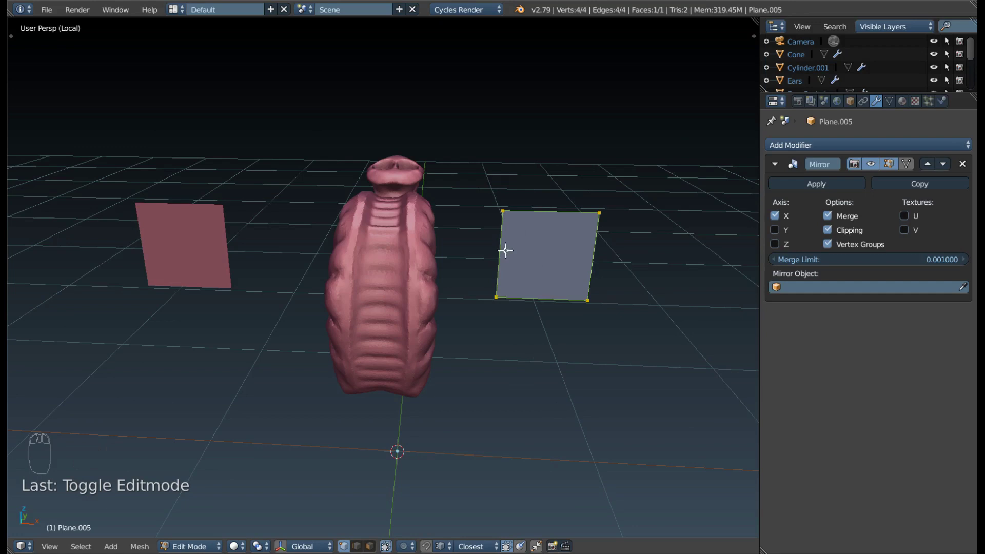
pyautogui.rightClick(503, 210)
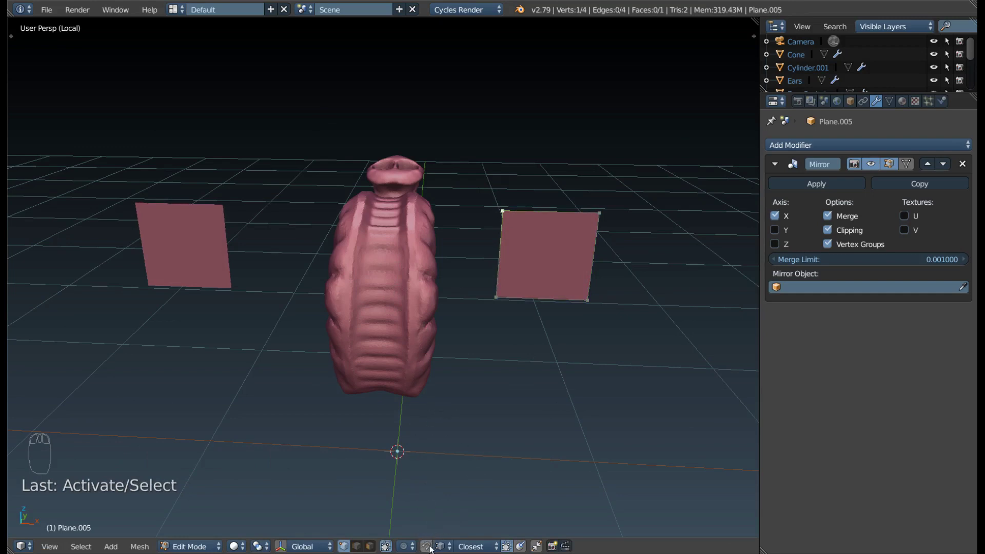
pyautogui.press('shift+Tab')
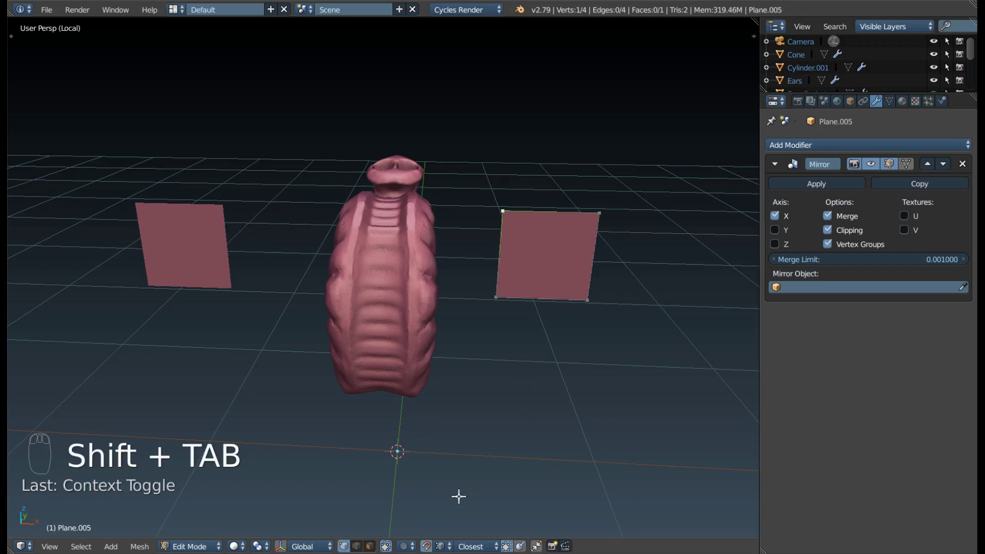
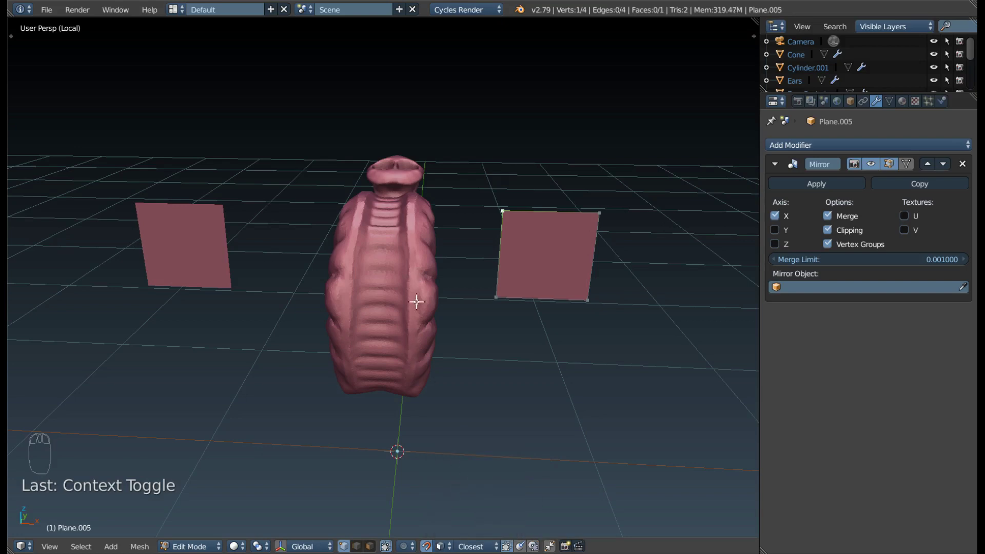
pyautogui.moveTo(482, 545); pyautogui.dragTo(445, 327)
pyautogui.moveTo(444, 327); pyautogui.dragTo(435, 377)
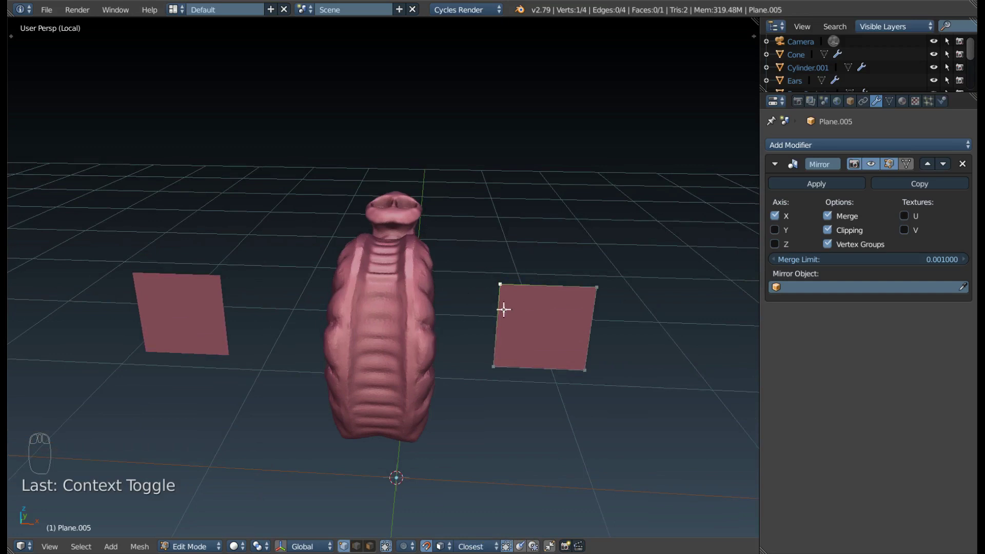
pyautogui.moveTo(464, 372); pyautogui.dragTo(469, 329)
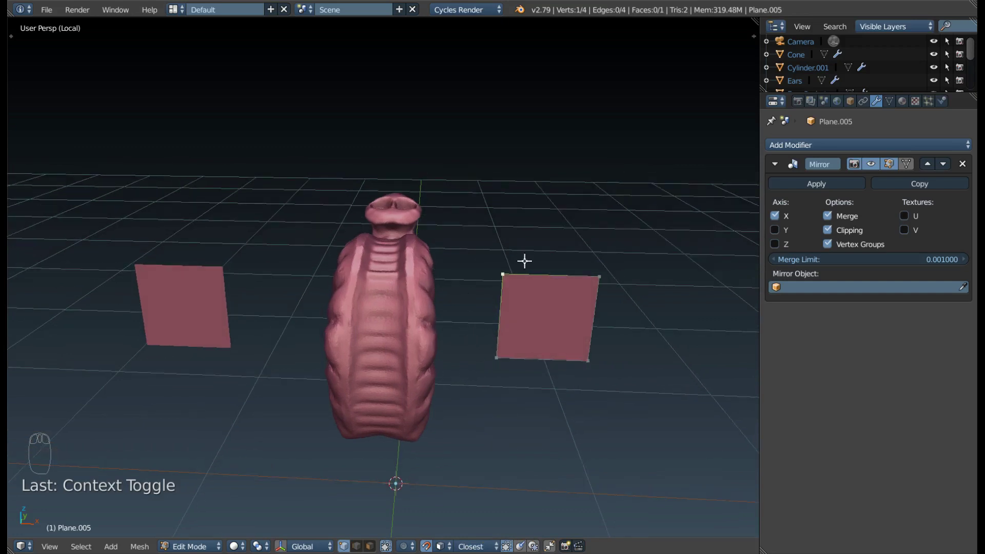
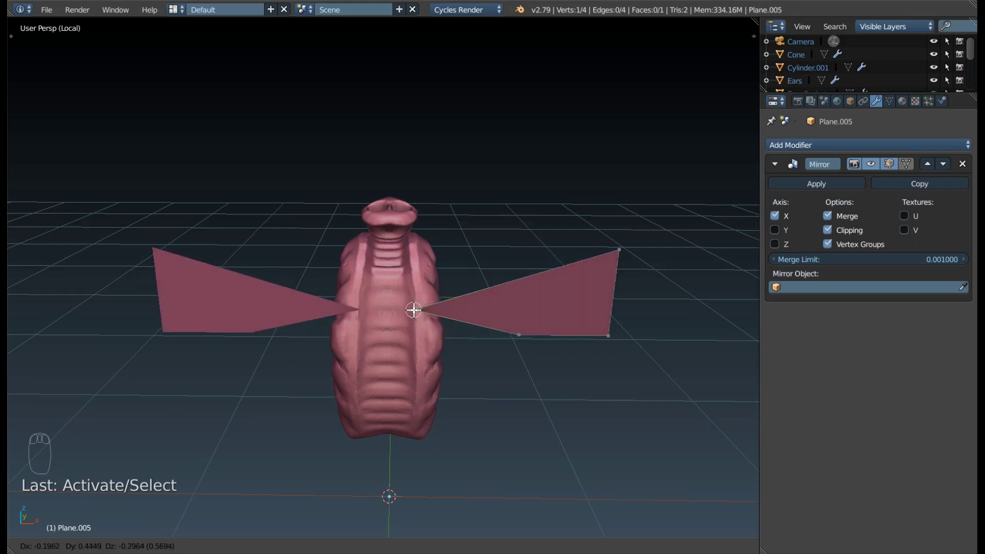
pyautogui.moveTo(424, 321); pyautogui.dragTo(456, 336)
# - Snap the next three corners onto the trunk surface, mirrored halves following
pyautogui.moveTo(377, 323); pyautogui.dragTo(482, 326)
pyautogui.rightClick(485, 340)
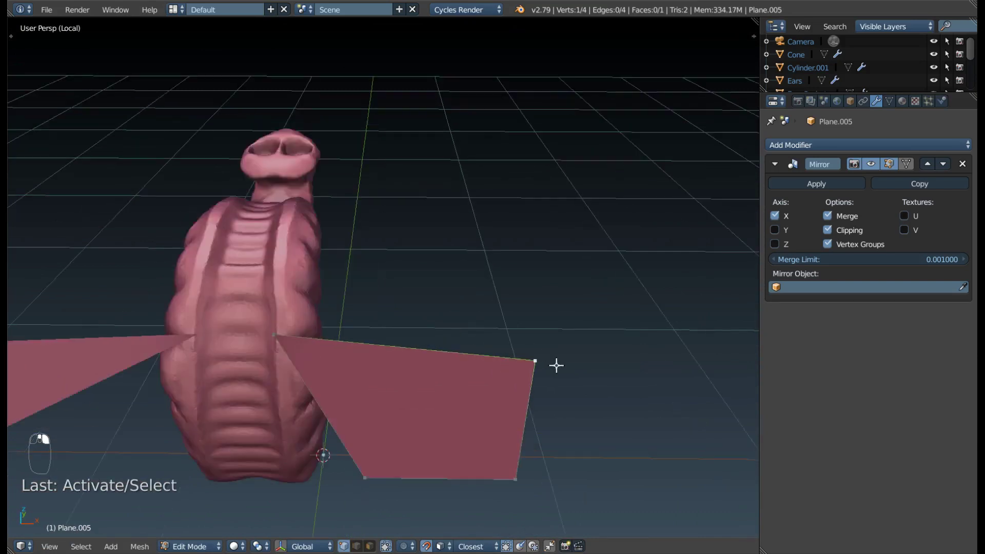
pyautogui.press('g')
pyautogui.middleClick(449, 347)
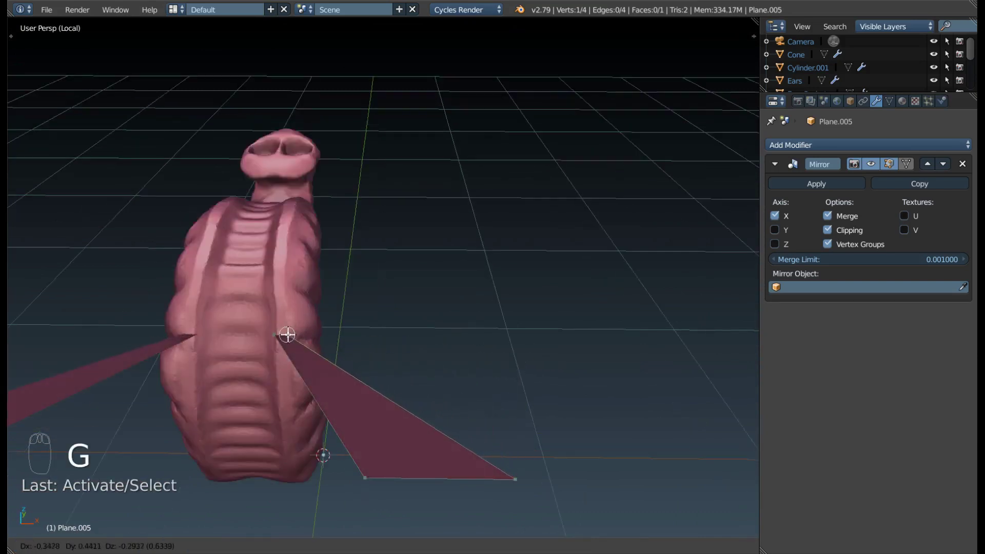
pyautogui.rightClick(372, 480)
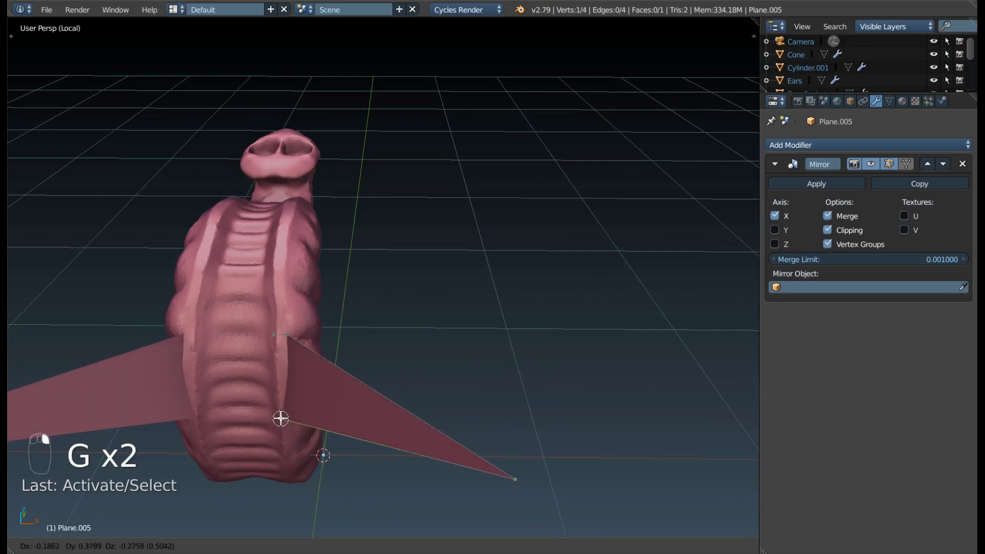
pyautogui.press('g')
pyautogui.rightClick(506, 474)
pyautogui.press('g')
pyautogui.moveTo(316, 440); pyautogui.dragTo(372, 266)
pyautogui.rightClick(370, 266)
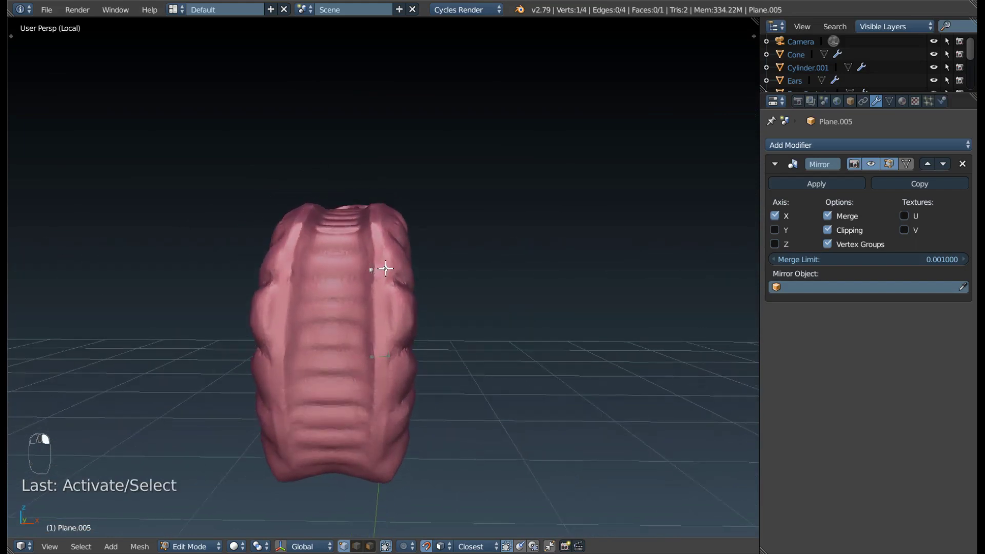
# - Snap the remaining corners onto the trunk so the plane becomes a small surface patch
pyautogui.press('g')
pyautogui.moveTo(373, 254); pyautogui.dragTo(394, 283)
pyautogui.press('g')
pyautogui.moveTo(398, 273); pyautogui.dragTo(495, 293)
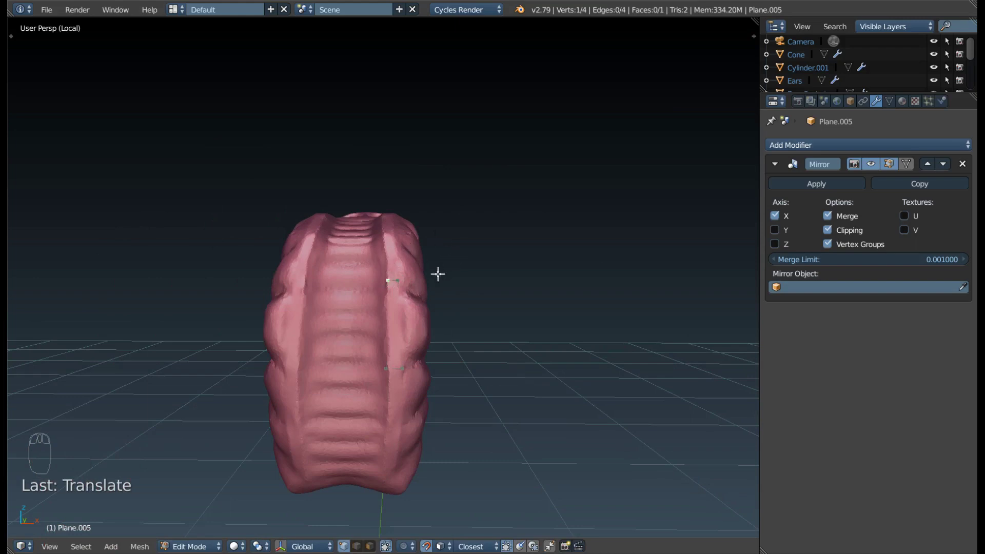
pyautogui.press('g')
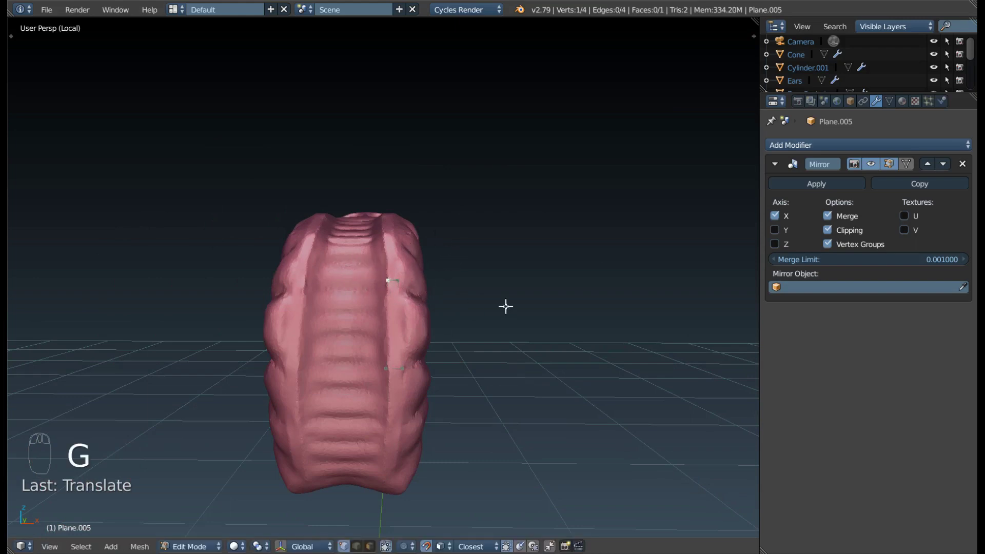
pyautogui.press('F9')
pyautogui.moveTo(454, 293); pyautogui.dragTo(348, 313)
pyautogui.scroll(3)
pyautogui.scroll(3)
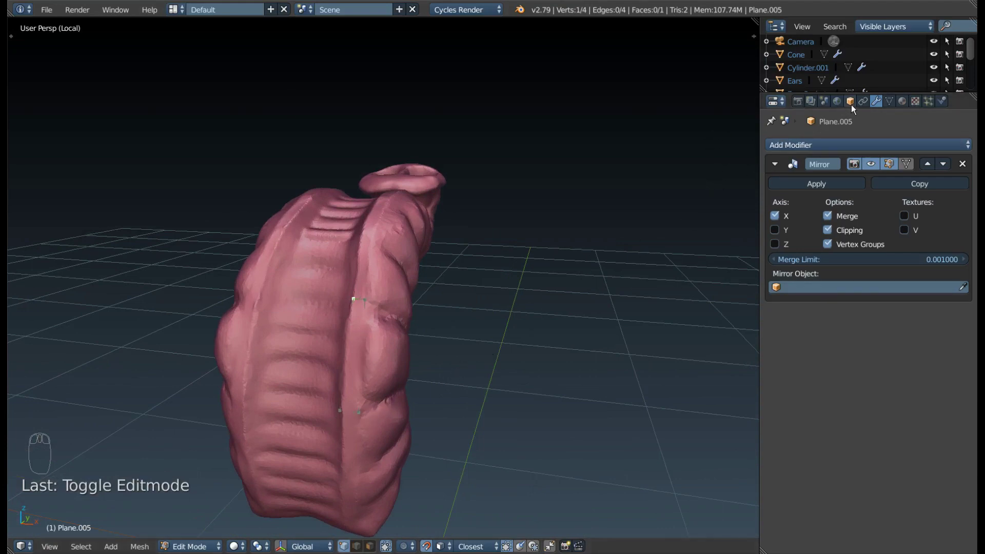
# - Enable Display > X-Ray on Plane.005 in the Object properties so it draws through the sculpt
pyautogui.moveTo(855, 108); pyautogui.dragTo(825, 322)
pyautogui.scroll(-3)
pyautogui.scroll(-3)
pyautogui.moveTo(398, 368); pyautogui.dragTo(411, 366)
# - Orbit around the trunk and centre the view head-on to check the mirrored strips
pyautogui.moveTo(398, 368); pyautogui.dragTo(420, 369)
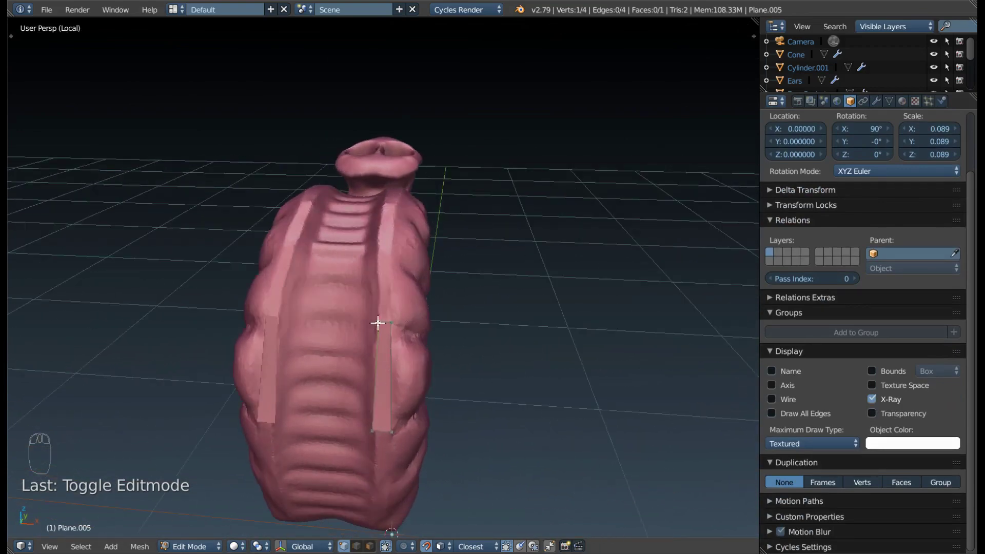
pyautogui.moveTo(404, 354); pyautogui.dragTo(253, 314)
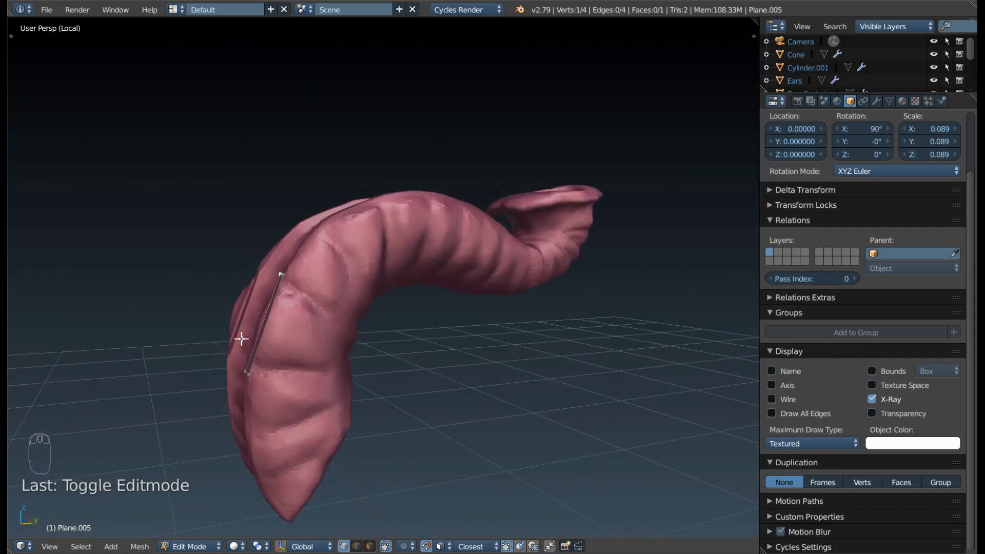
pyautogui.moveTo(246, 335); pyautogui.dragTo(330, 362)
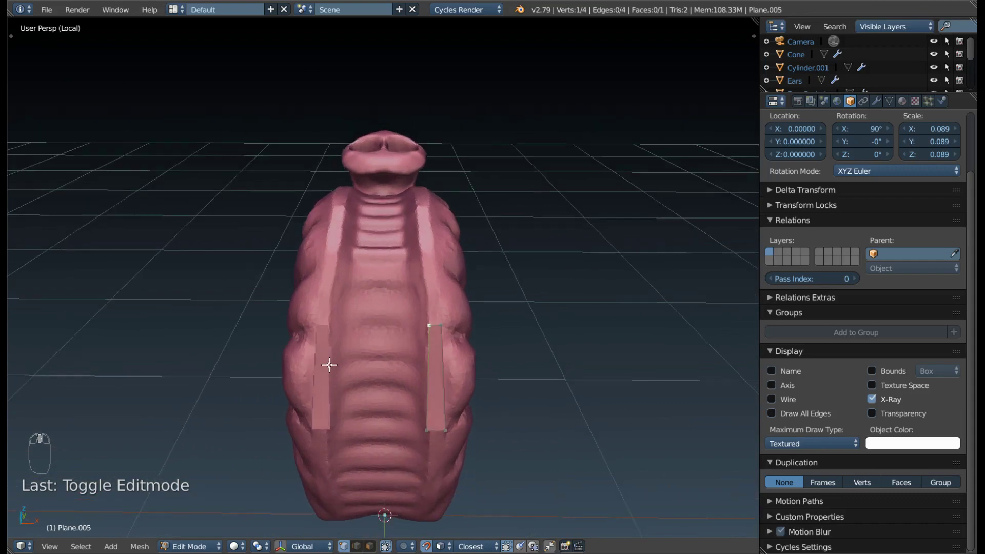
pyautogui.scroll(-3)
pyautogui.moveTo(395, 375); pyautogui.dragTo(365, 155)
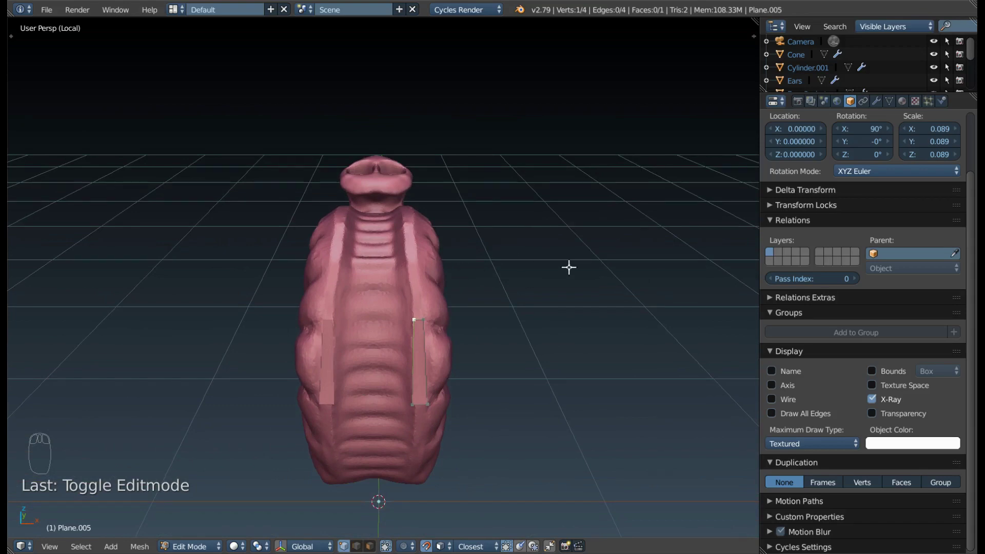
# - Add a middle edge cut to the trunk strip and position the new edge along the trunk
pyautogui.press('F9')
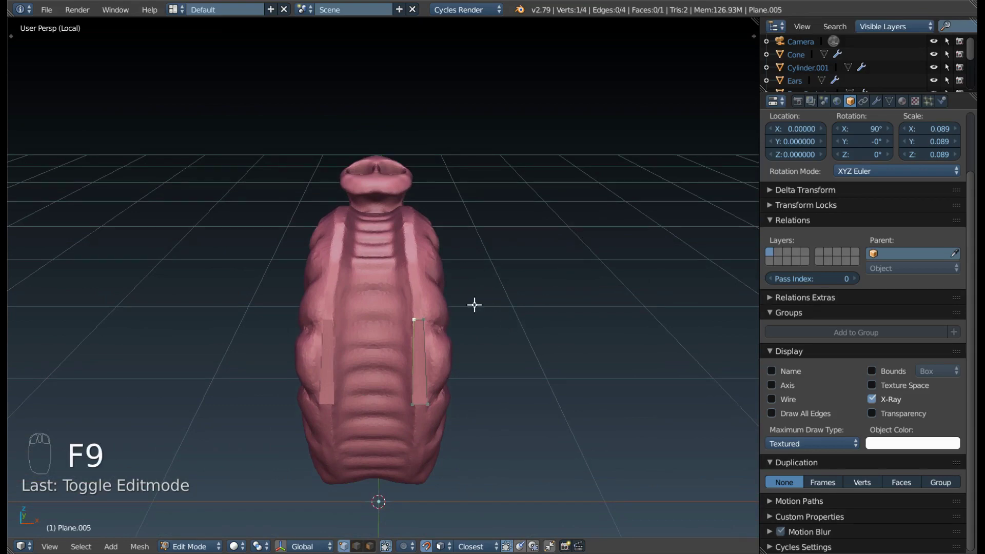
pyautogui.moveTo(449, 334); pyautogui.dragTo(437, 349)
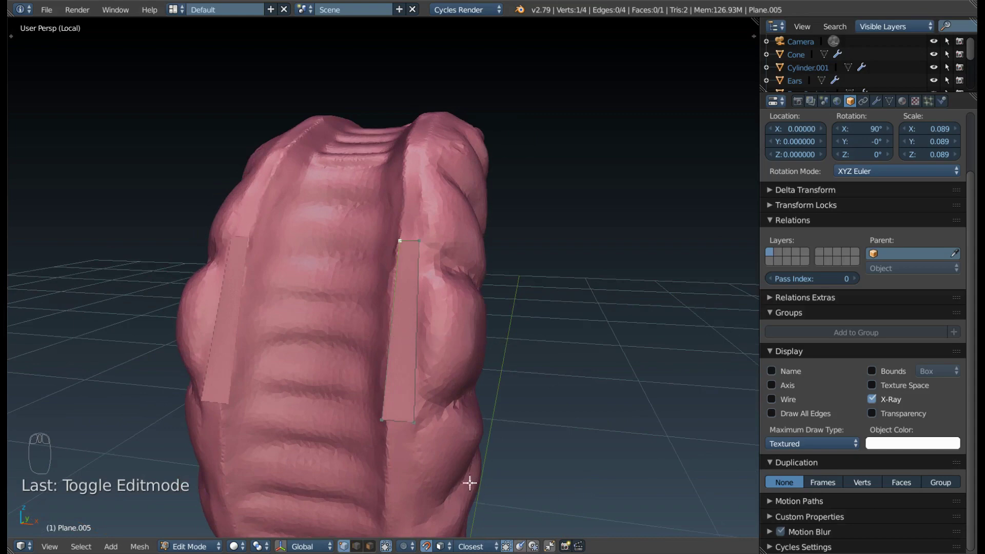
pyautogui.press('ctrl+r')
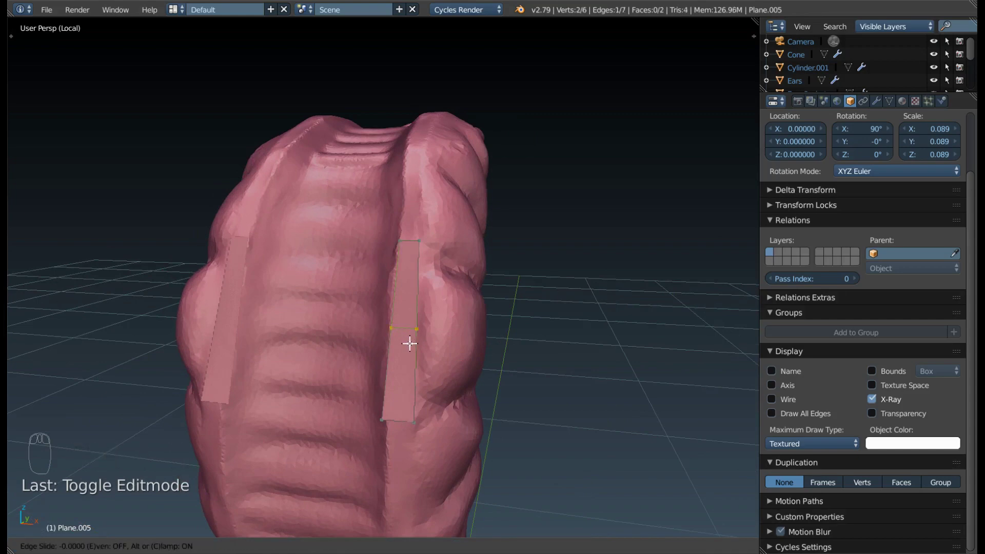
pyautogui.moveTo(433, 352); pyautogui.dragTo(225, 311)
pyautogui.moveTo(213, 307); pyautogui.dragTo(243, 278)
pyautogui.moveTo(218, 315); pyautogui.dragTo(466, 354)
pyautogui.moveTo(473, 362); pyautogui.dragTo(483, 355)
# - Move one vertex of the new edge onto the trunk surface
pyautogui.rightClick(465, 352)
pyautogui.moveTo(476, 355); pyautogui.dragTo(437, 347)
# - Snap the remaining new vertex onto the trunk surface so the six-vertex strip hugs the ridge
pyautogui.press('g')
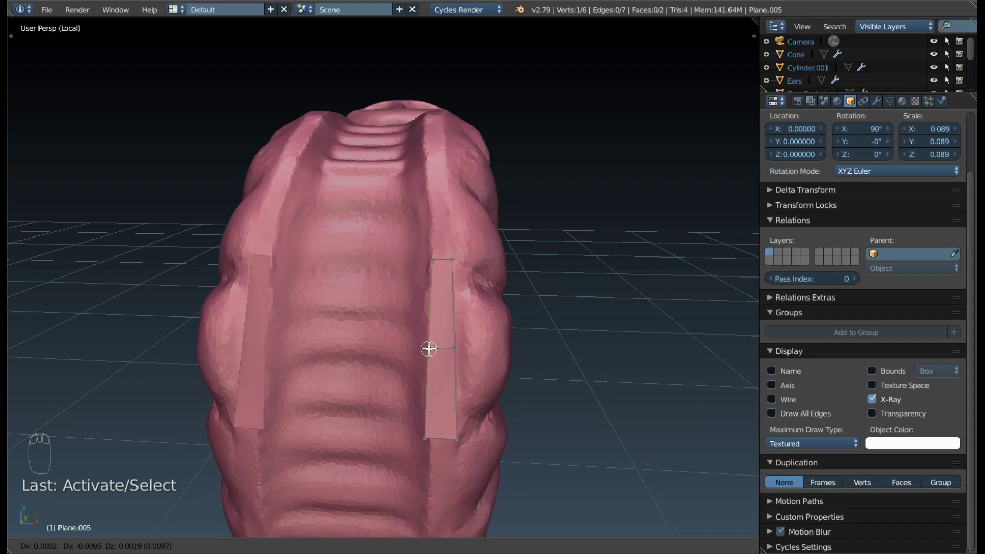
pyautogui.rightClick(455, 348)
pyautogui.press('g')
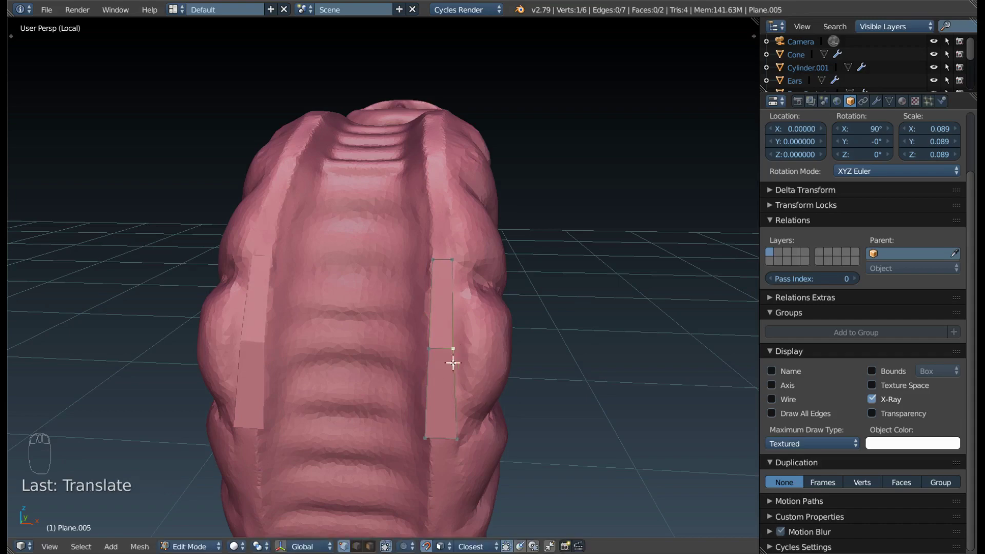
pyautogui.moveTo(437, 370); pyautogui.dragTo(360, 359)
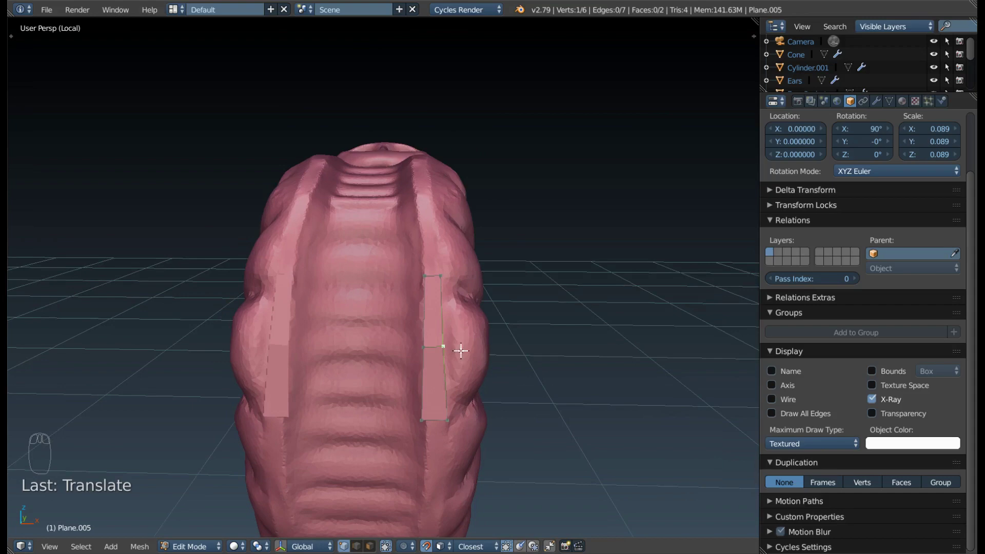
# - Orbit around the trunk to check the strip's fit on both mirrored sides
pyautogui.moveTo(462, 360); pyautogui.dragTo(443, 206)
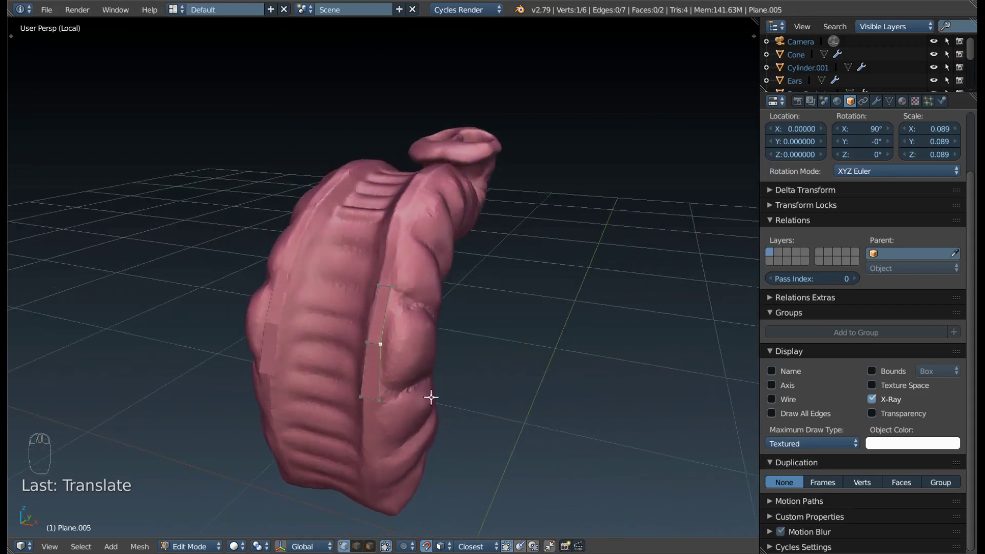
pyautogui.moveTo(461, 384); pyautogui.dragTo(500, 252)
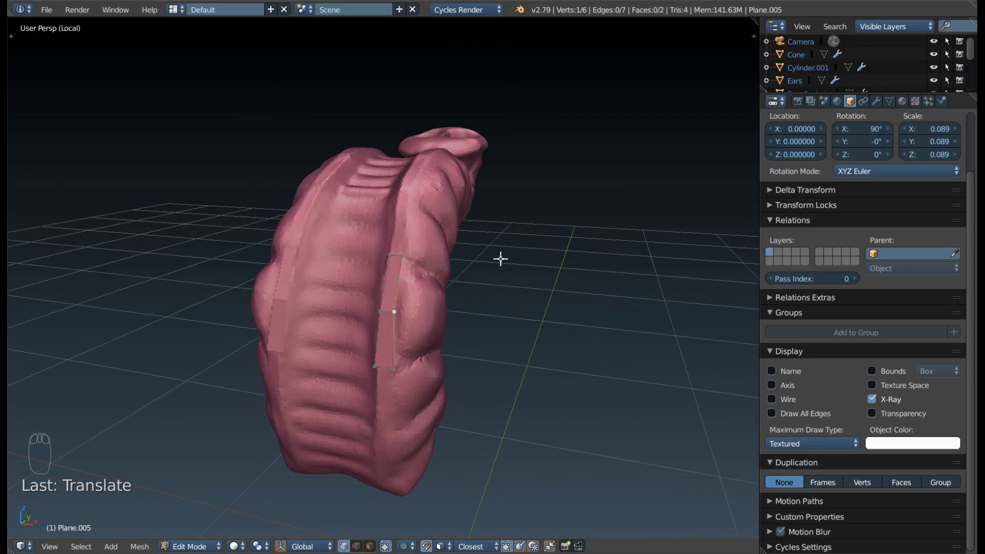
pyautogui.moveTo(496, 267); pyautogui.dragTo(507, 274)
pyautogui.moveTo(519, 291); pyautogui.dragTo(483, 346)
pyautogui.moveTo(484, 347); pyautogui.dragTo(429, 473)
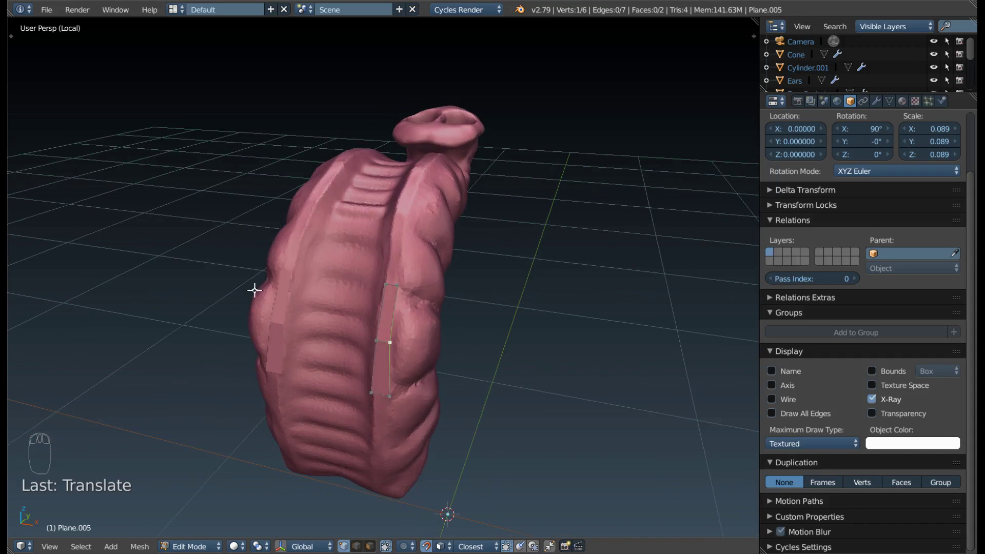
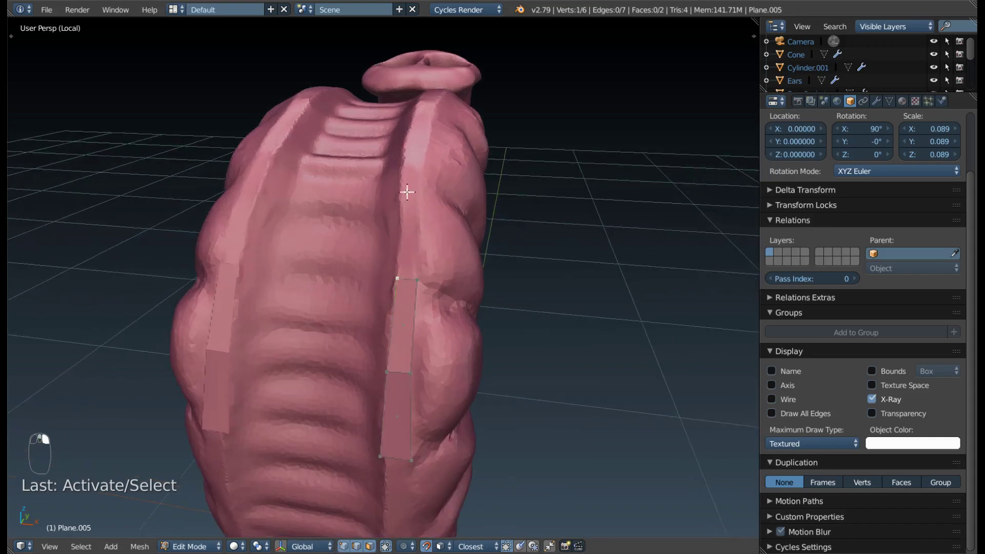
# - Select the strip's top edge and extrude a new face up the trunk ridge
pyautogui.moveTo(395, 279); pyautogui.dragTo(407, 284)
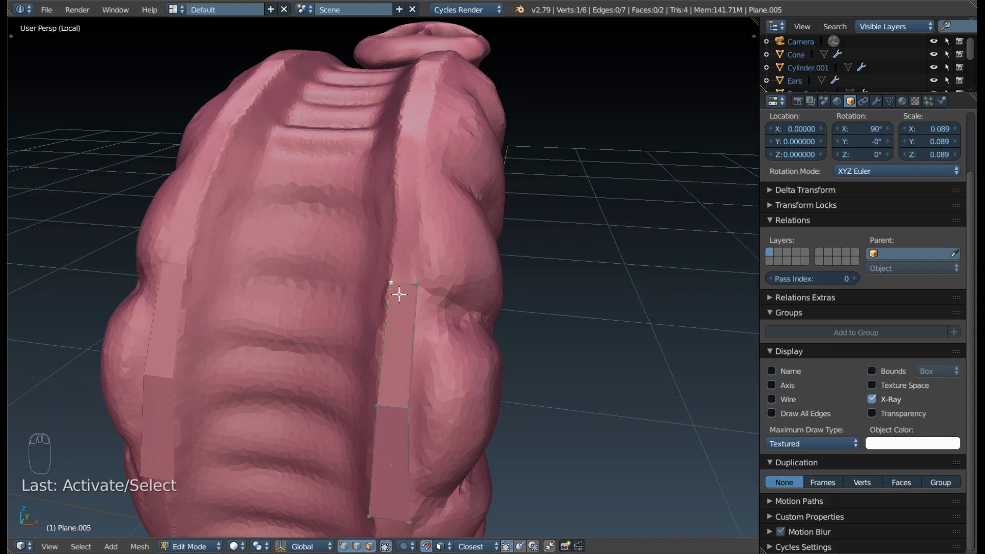
pyautogui.rightClick(419, 281)
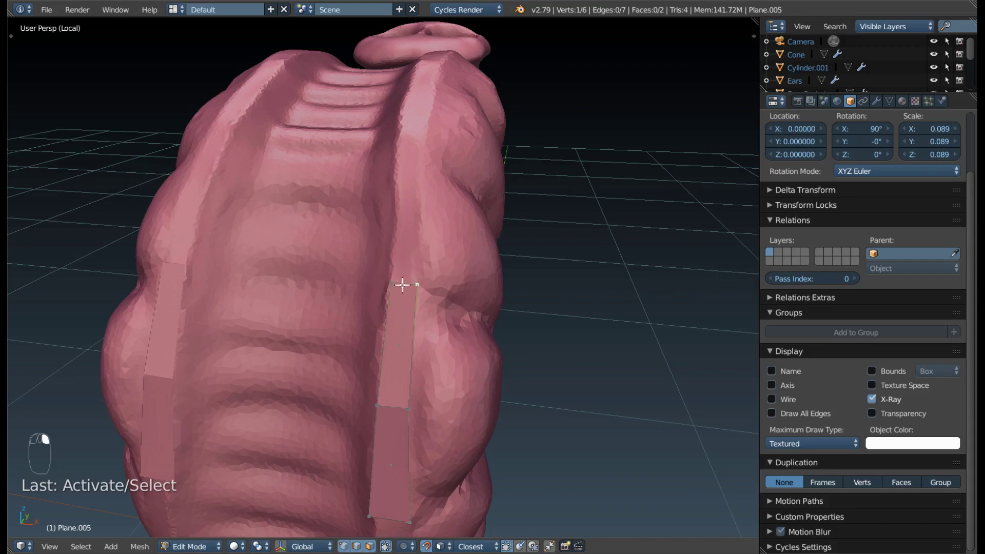
pyautogui.rightClick(408, 280)
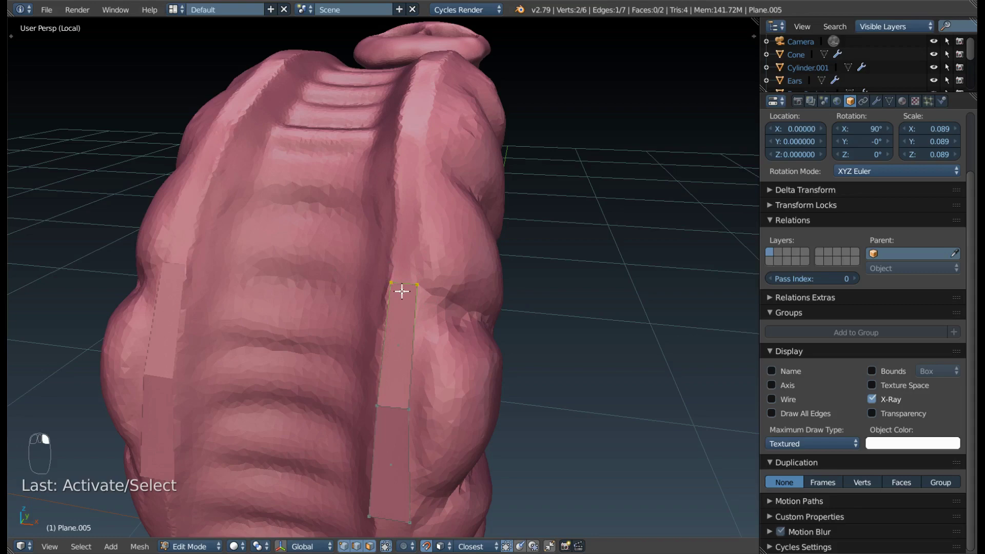
pyautogui.rightClick(412, 275)
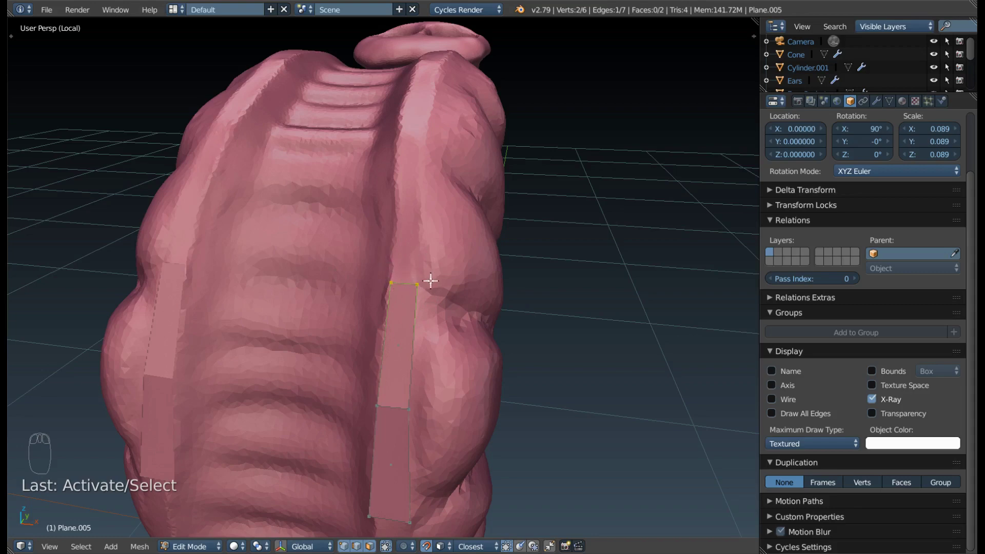
pyautogui.rightClick(399, 340)
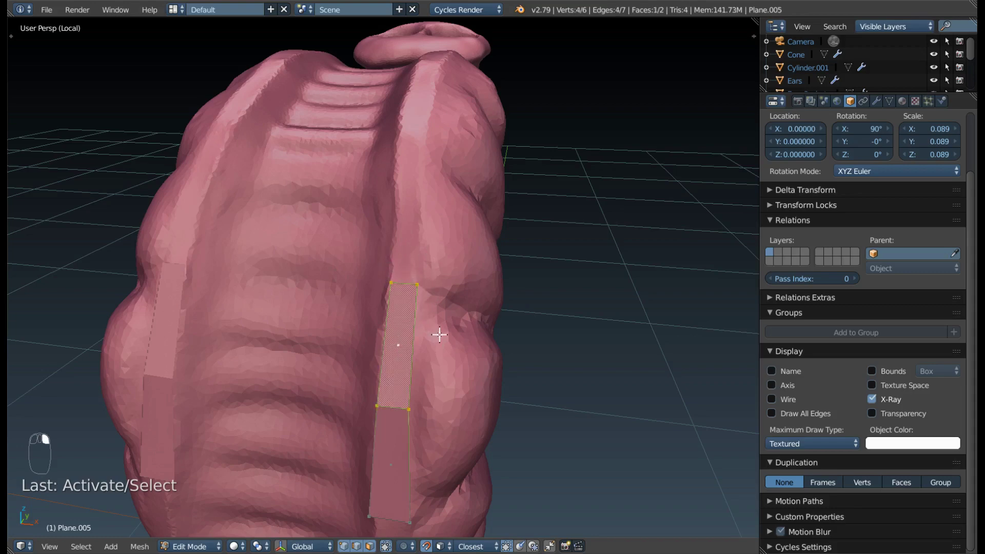
pyautogui.rightClick(392, 280)
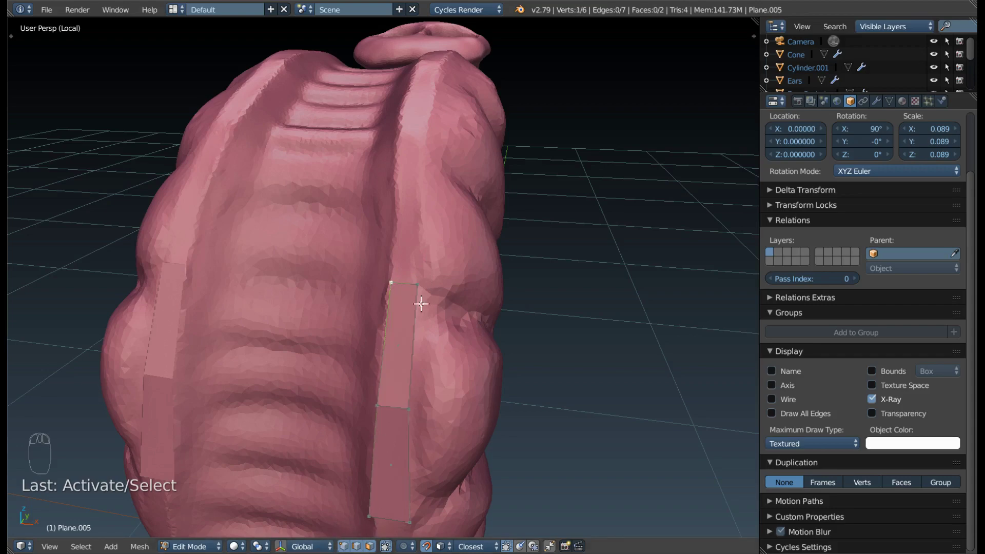
pyautogui.moveTo(469, 243); pyautogui.dragTo(443, 338)
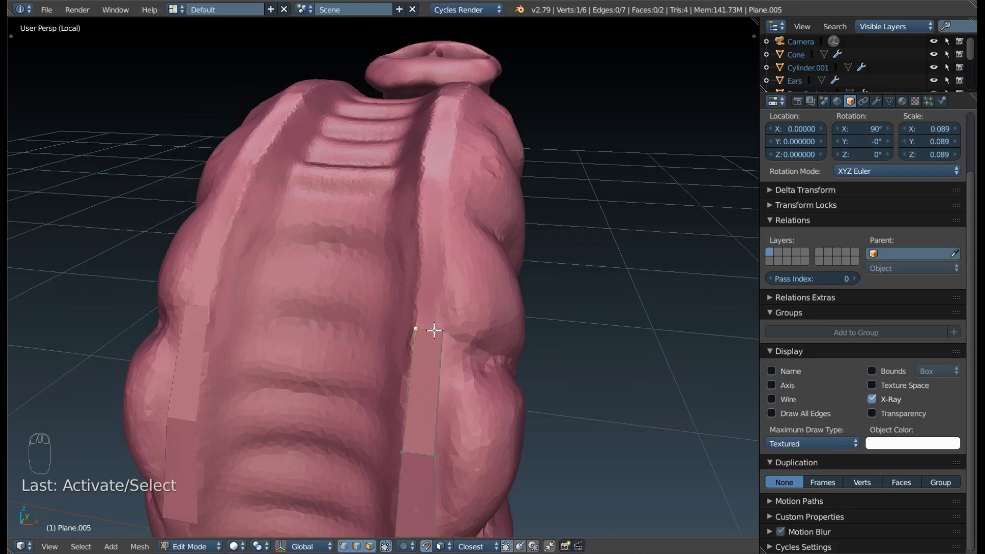
pyautogui.rightClick(433, 327)
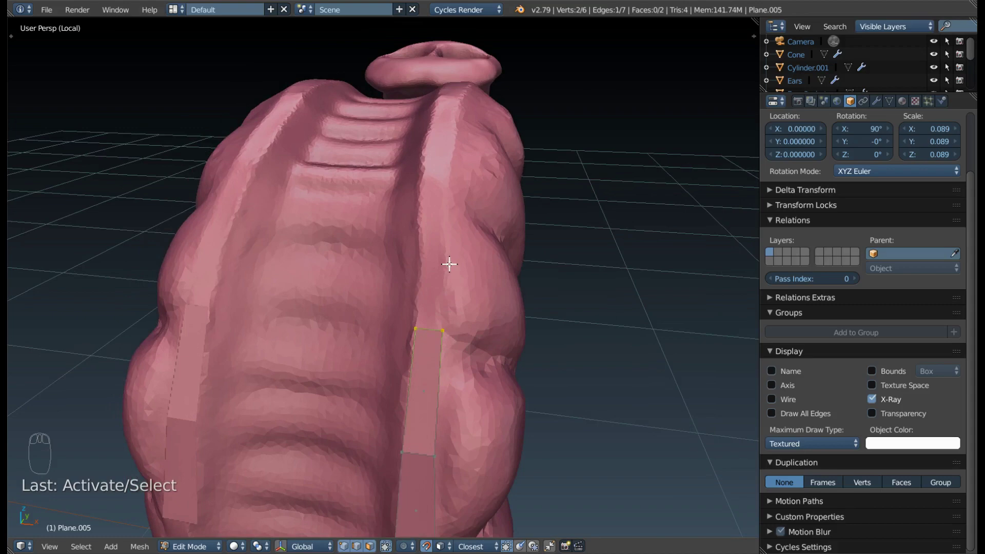
pyautogui.press('e')
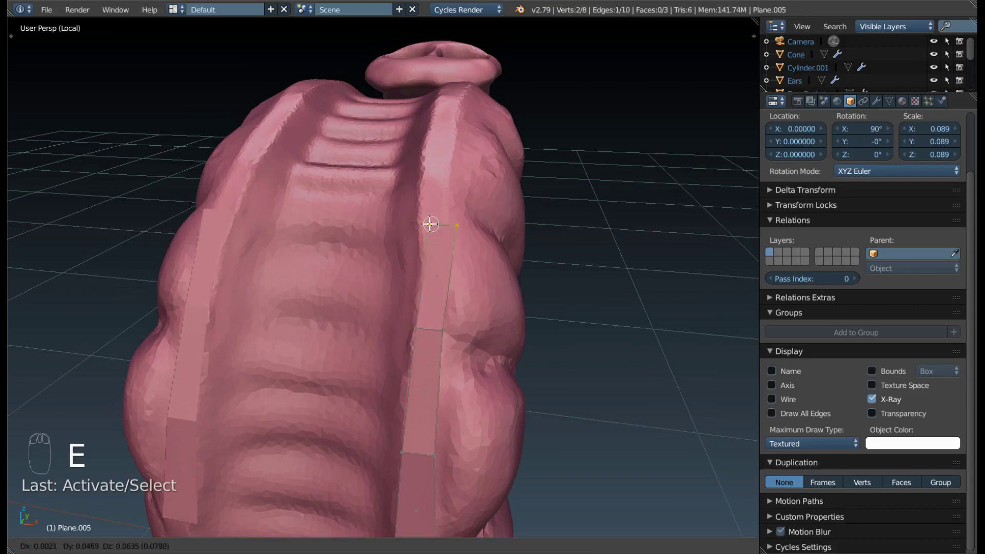
# - Extrude both top corner vertices further up and fill a face between them, reaching ten vertices
pyautogui.rightClick(424, 224)
pyautogui.press('e')
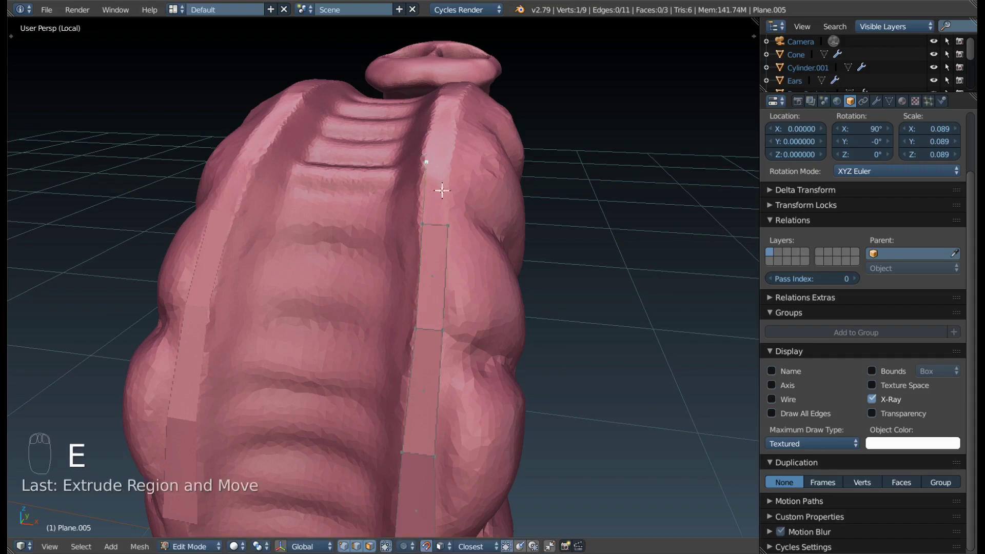
pyautogui.rightClick(453, 221)
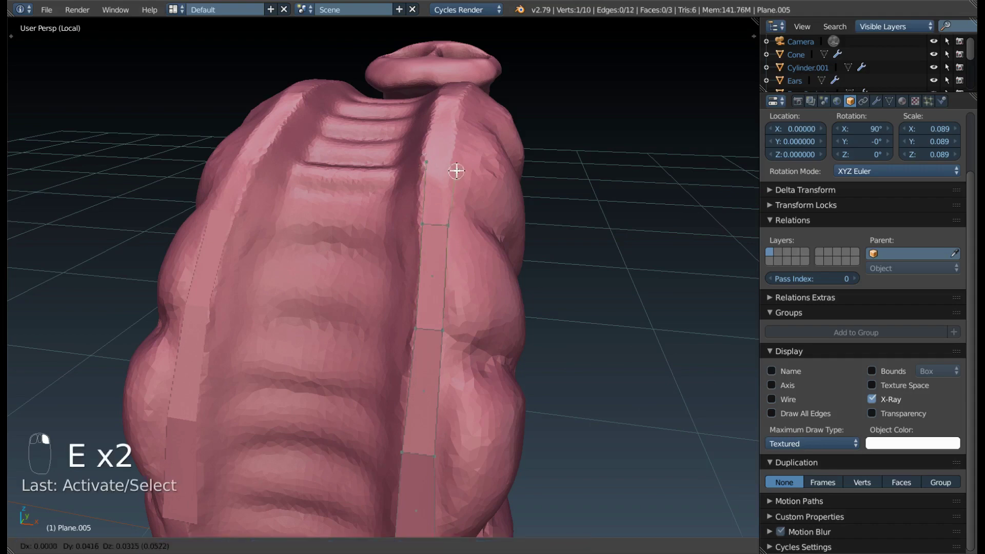
pyautogui.press('e')
pyautogui.rightClick(433, 220)
pyautogui.press('f')
pyautogui.rightClick(471, 196)
# - Orbit above the trunk to check the extended strip's fit on the surface
pyautogui.moveTo(548, 210); pyautogui.dragTo(546, 208)
pyautogui.scroll(-3)
pyautogui.moveTo(536, 215); pyautogui.dragTo(441, 442)
pyautogui.moveTo(505, 353); pyautogui.dragTo(570, 327)
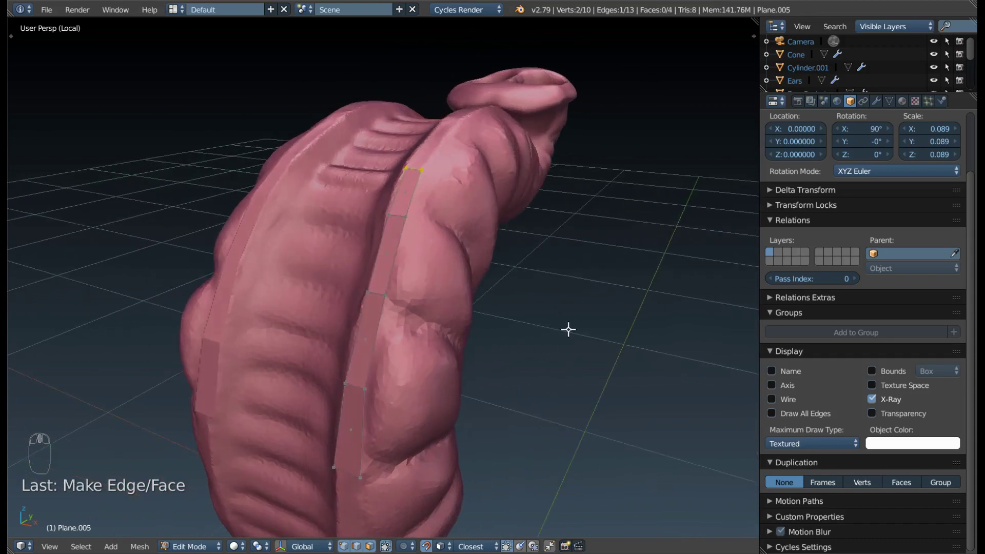
pyautogui.press('F9')
pyautogui.moveTo(542, 266); pyautogui.dragTo(495, 277)
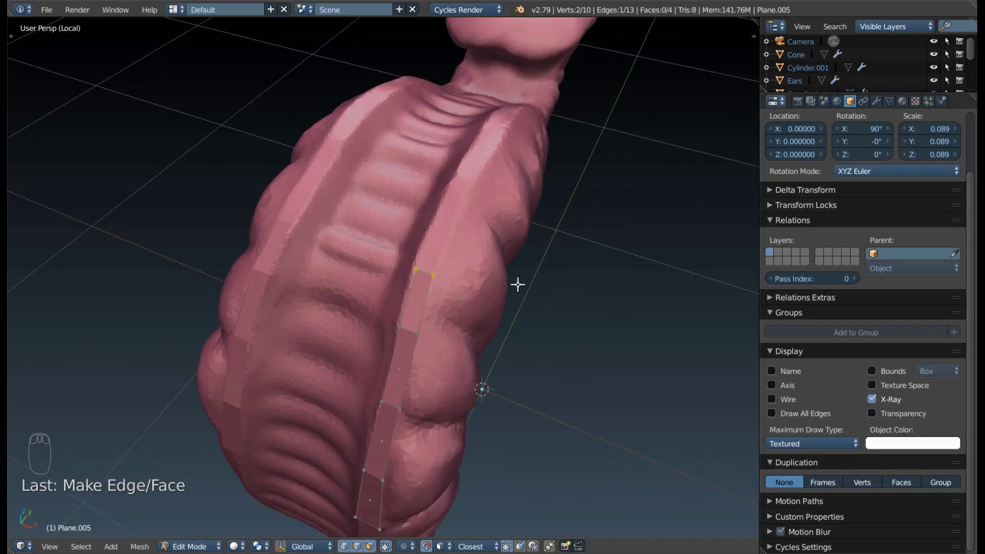
pyautogui.moveTo(476, 259); pyautogui.dragTo(481, 230)
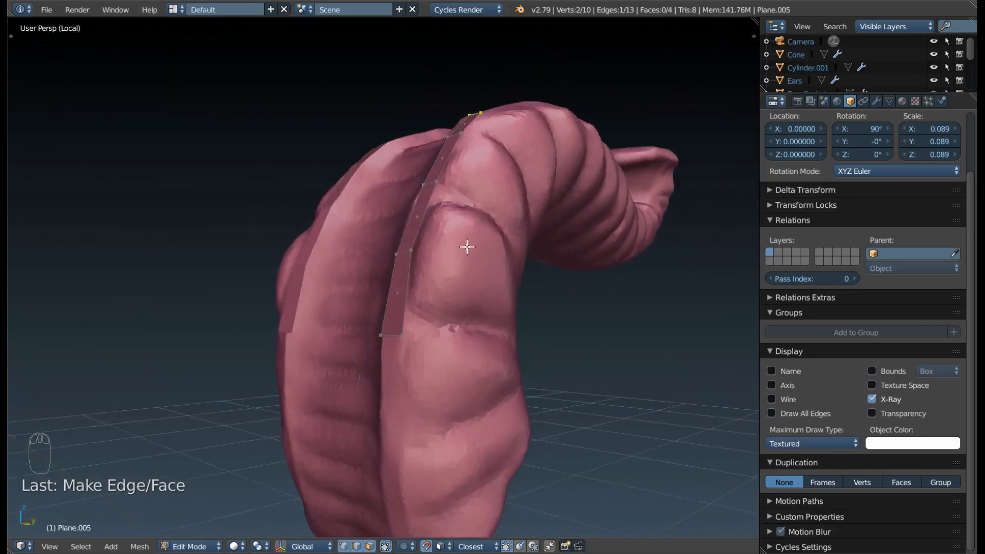
pyautogui.moveTo(473, 202); pyautogui.dragTo(469, 275)
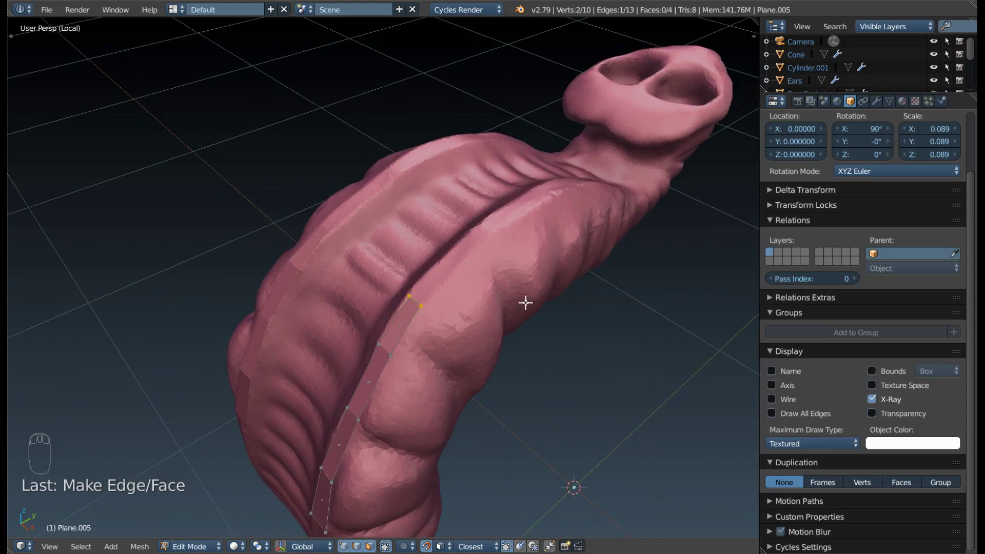
pyautogui.moveTo(542, 321); pyautogui.dragTo(535, 299)
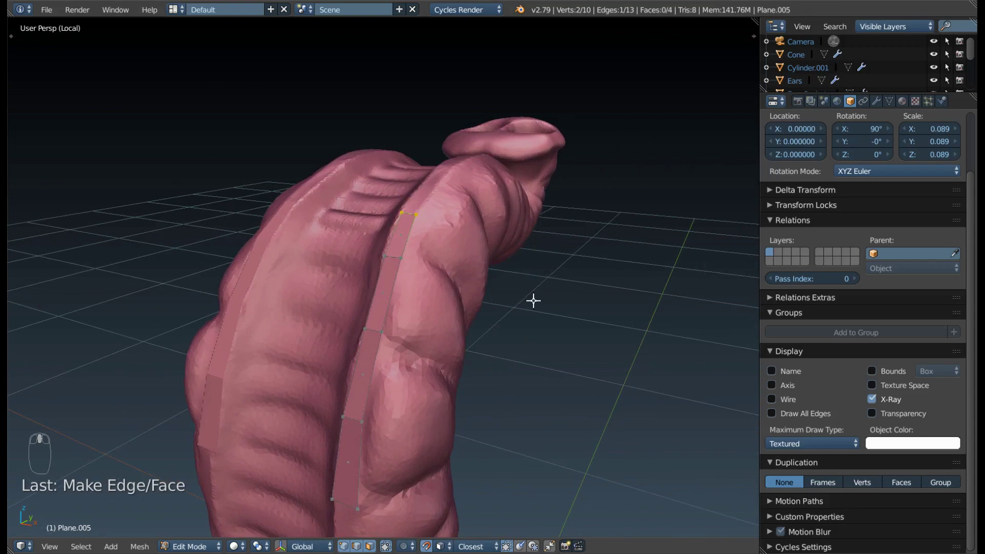
pyautogui.scroll(-3)
pyautogui.moveTo(541, 290); pyautogui.dragTo(371, 272)
pyautogui.moveTo(412, 281); pyautogui.dragTo(389, 301)
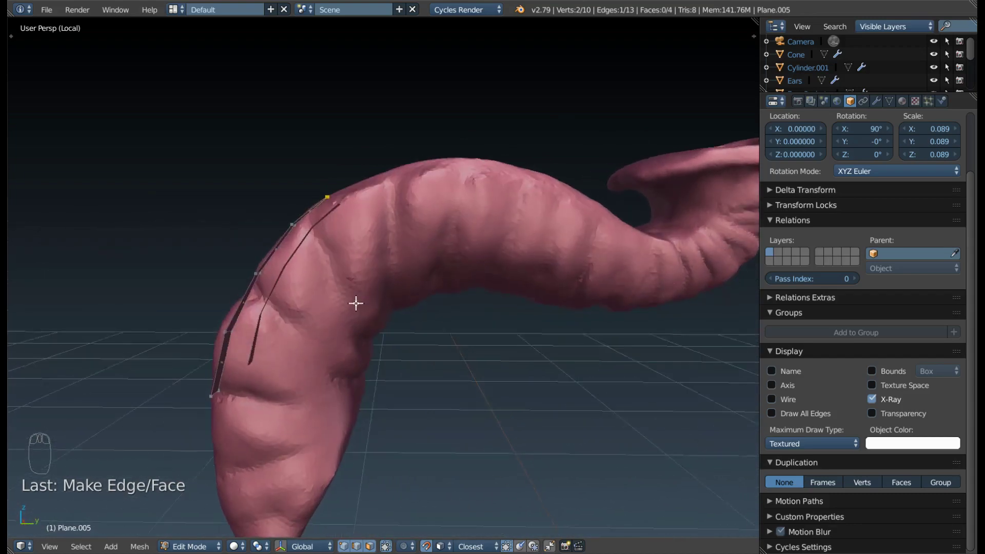
pyautogui.moveTo(536, 294); pyautogui.dragTo(481, 95)
pyautogui.moveTo(424, 155); pyautogui.dragTo(490, 209)
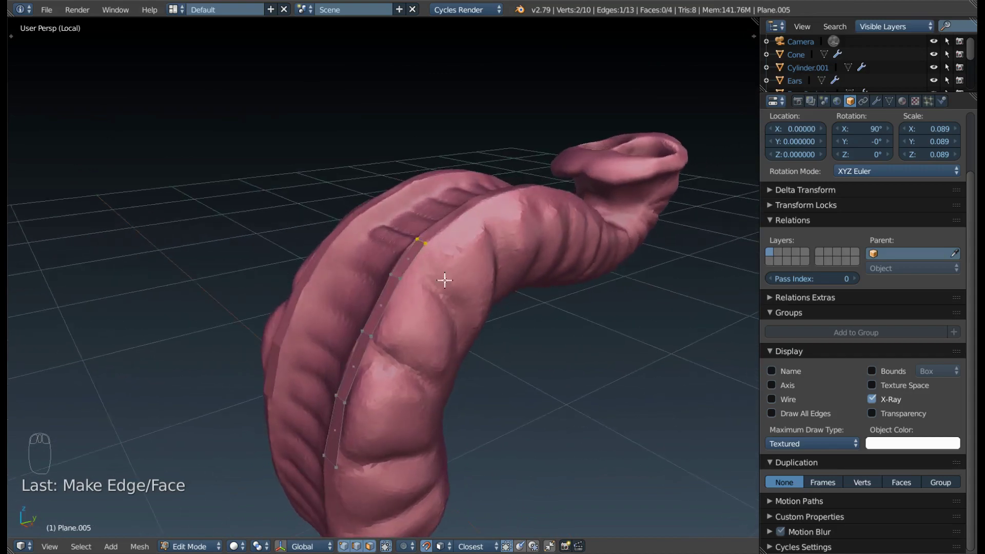
pyautogui.moveTo(471, 221); pyautogui.dragTo(367, 283)
pyautogui.rightClick(367, 283)
pyautogui.moveTo(425, 301); pyautogui.dragTo(414, 267)
pyautogui.press('e')
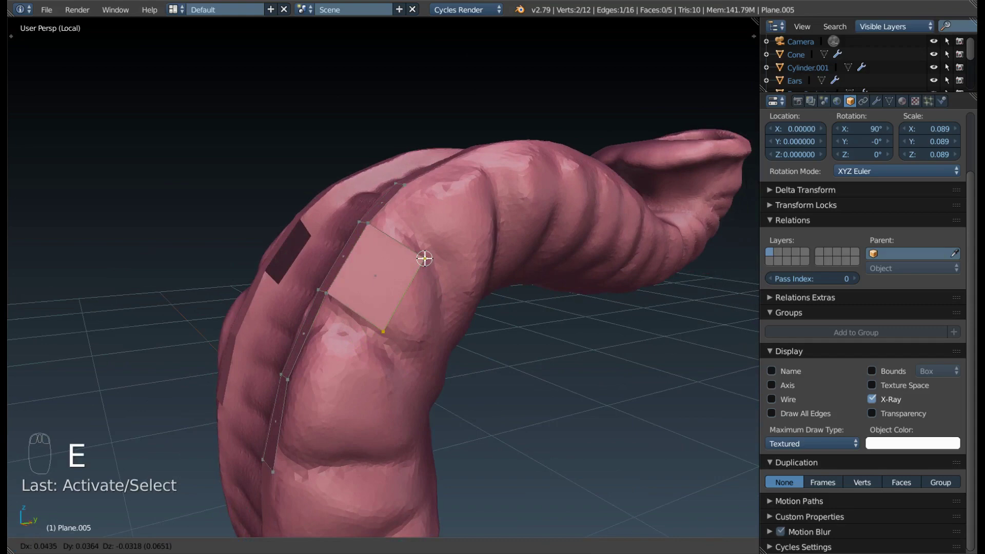
pyautogui.moveTo(444, 286); pyautogui.dragTo(388, 275)
pyautogui.press('e')
pyautogui.rightClick(360, 287)
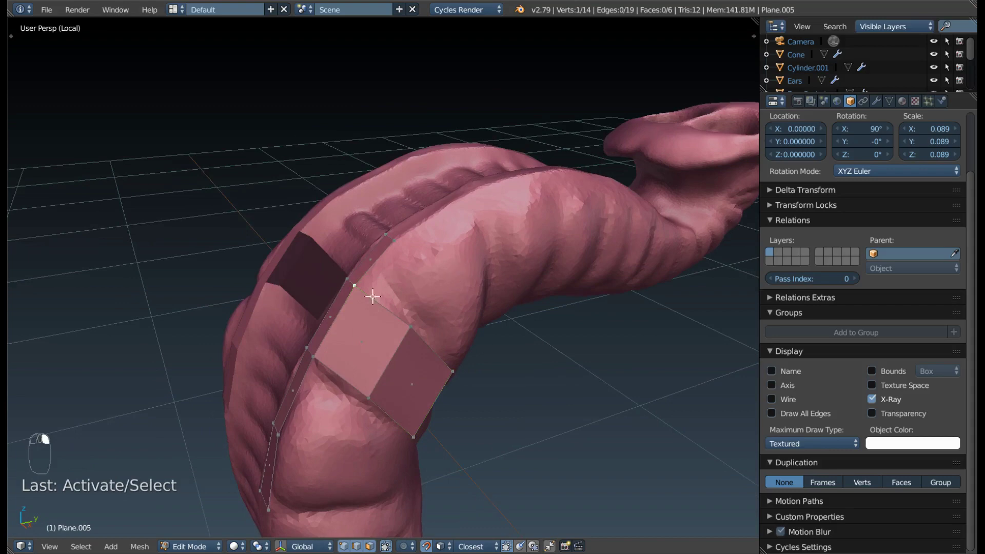
pyautogui.moveTo(434, 331); pyautogui.dragTo(431, 264)
pyautogui.press('f')
pyautogui.rightClick(375, 311)
pyautogui.press('f')
pyautogui.moveTo(426, 297); pyautogui.dragTo(424, 267)
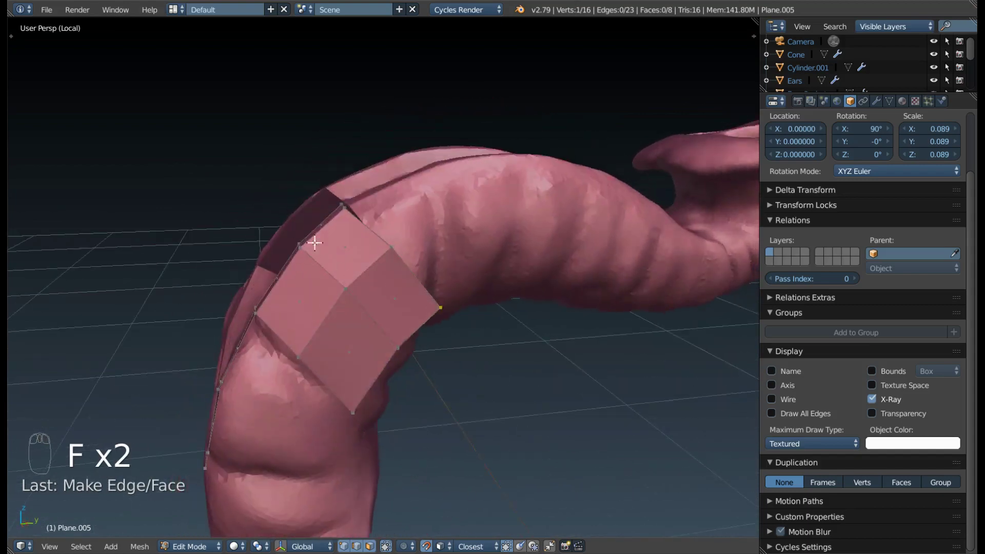
pyautogui.moveTo(392, 268); pyautogui.dragTo(563, 209)
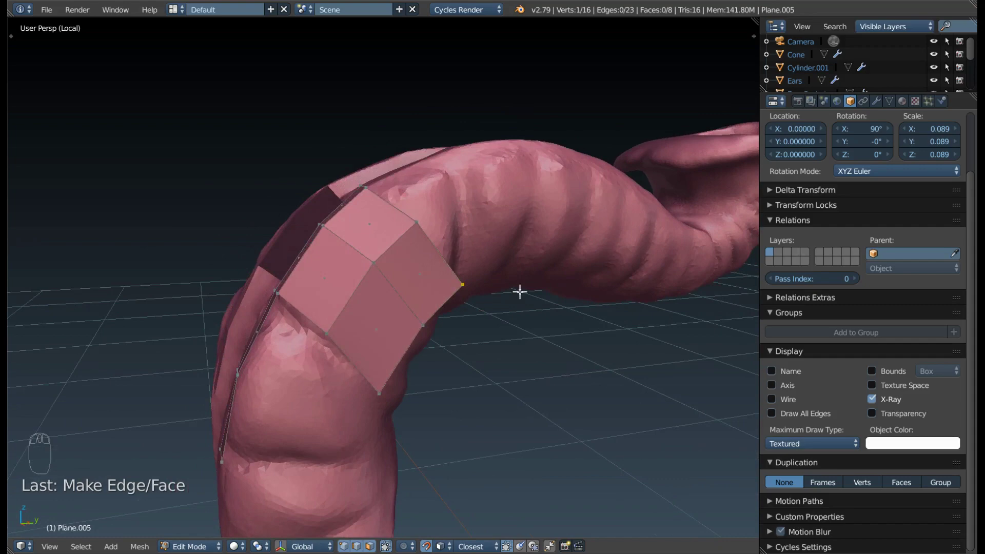
pyautogui.press('ctrl+z')
pyautogui.press('ctrl+z')
pyautogui.press('ctrl+z')
pyautogui.press('ctrl+z')
pyautogui.press('ctrl+z')
pyautogui.press('ctrl+z')
pyautogui.moveTo(427, 299); pyautogui.dragTo(578, 364)
pyautogui.moveTo(584, 415); pyautogui.dragTo(586, 331)
pyautogui.press('F9')
pyautogui.moveTo(568, 309); pyautogui.dragTo(605, 358)
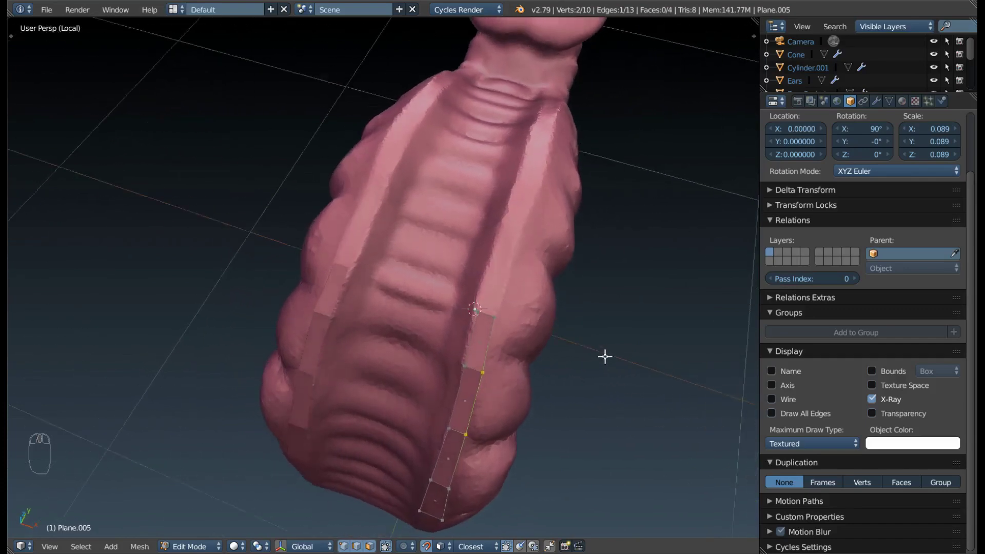
# - Extrude the two top vertices along the ridge beside the groove and fill them into a new face
pyautogui.moveTo(449, 298); pyautogui.dragTo(394, 246)
pyautogui.rightClick(350, 237)
pyautogui.moveTo(383, 256); pyautogui.dragTo(341, 283)
pyautogui.rightClick(337, 284)
pyautogui.press('e')
pyautogui.rightClick(354, 303)
pyautogui.press('e')
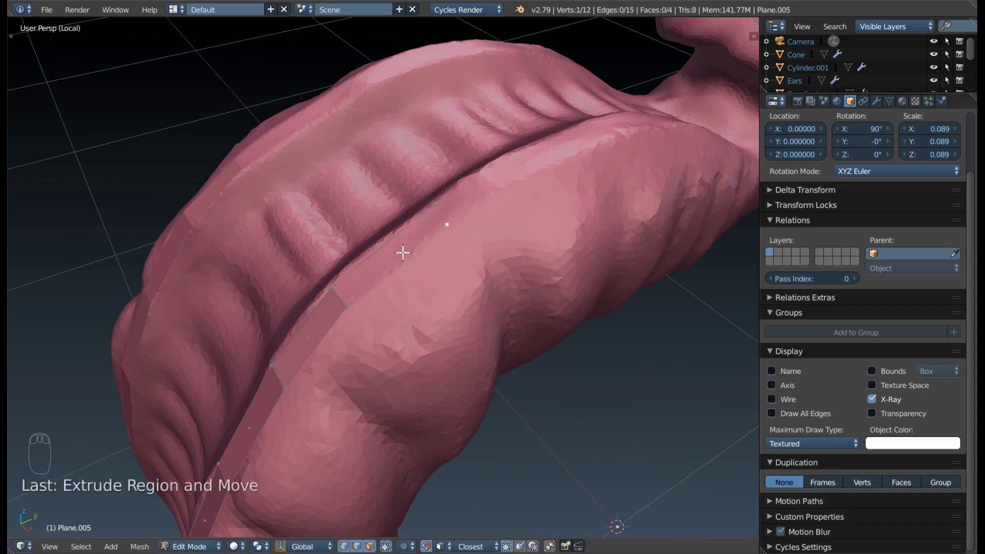
pyautogui.rightClick(336, 292)
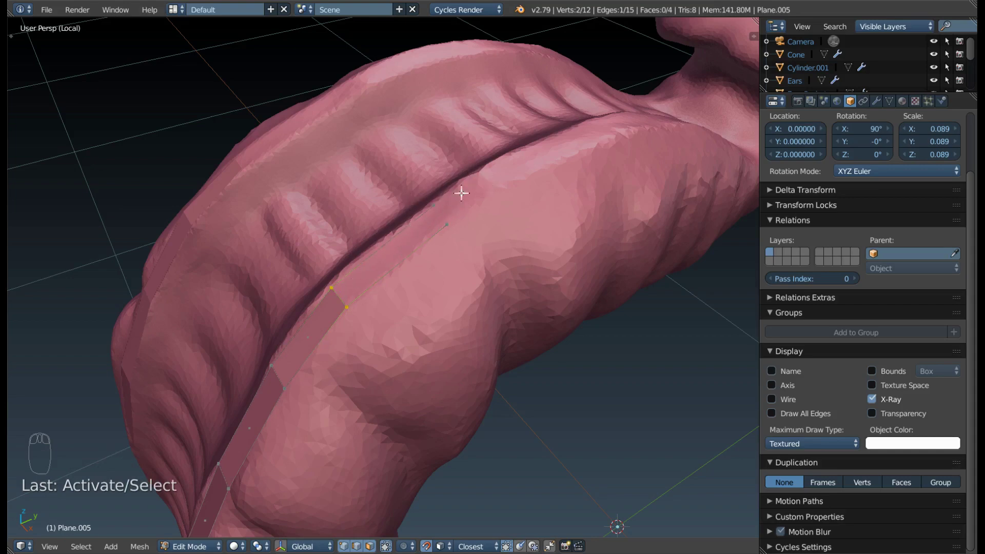
pyautogui.press('f')
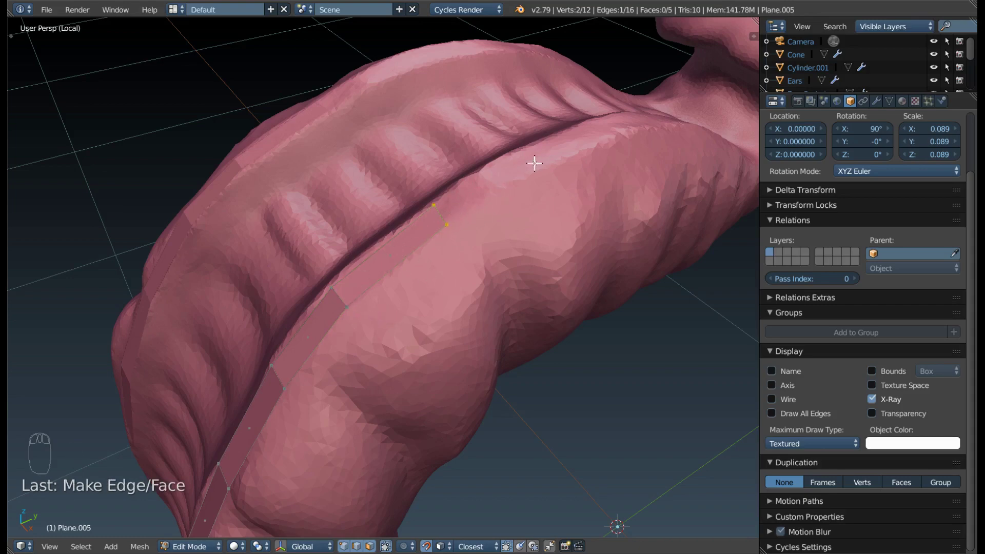
# - Extrude the top edge once more along the ridge and fill another face across the trunk's side
pyautogui.moveTo(495, 182); pyautogui.dragTo(404, 274)
pyautogui.moveTo(380, 359); pyautogui.dragTo(457, 280)
pyautogui.middleClick(457, 280)
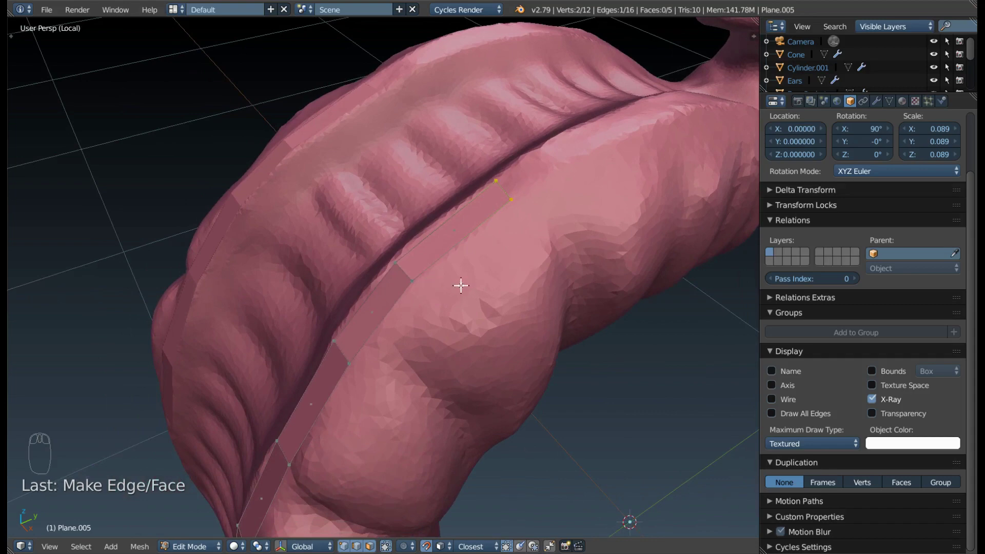
pyautogui.press('F9')
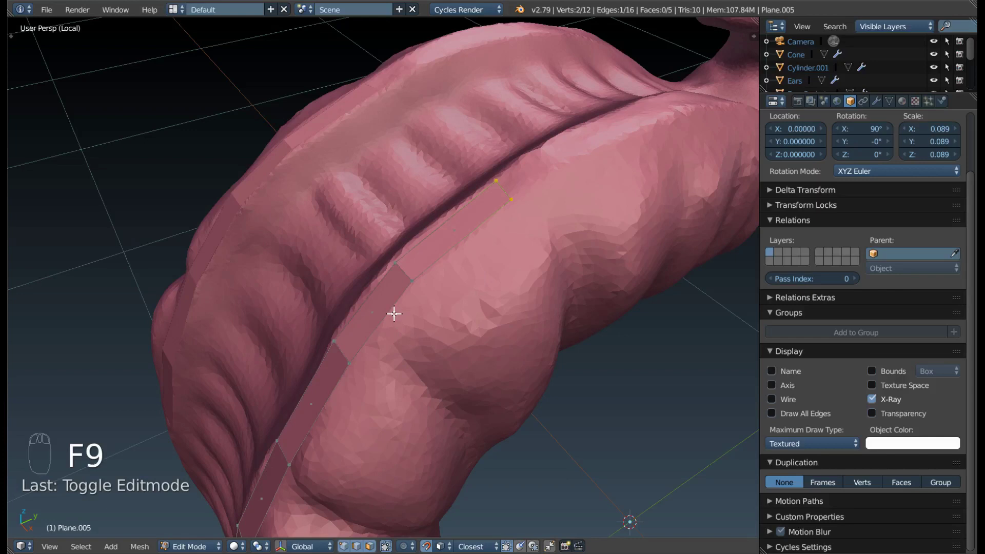
pyautogui.rightClick(395, 311)
pyautogui.press('e')
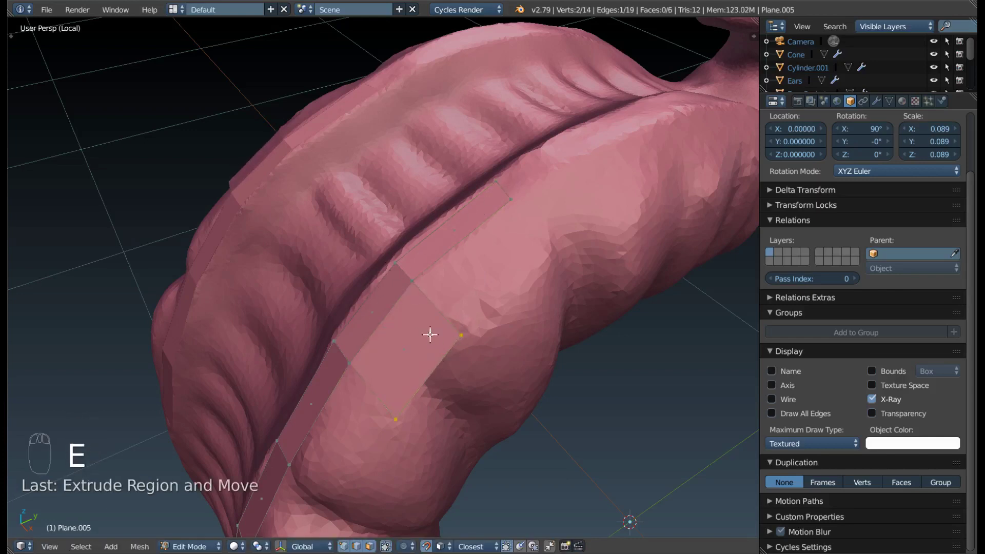
pyautogui.rightClick(424, 279)
pyautogui.moveTo(436, 234); pyautogui.dragTo(497, 287)
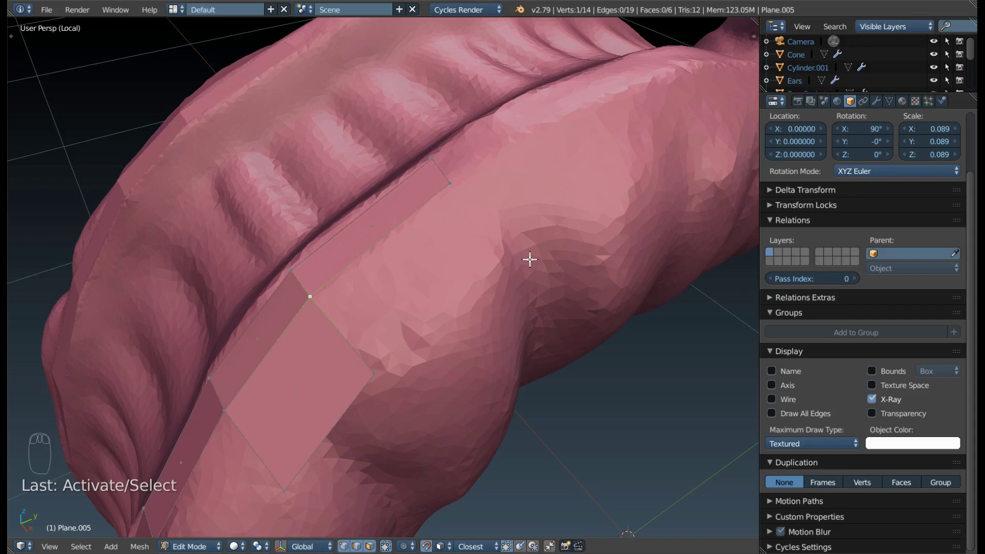
pyautogui.press('f')
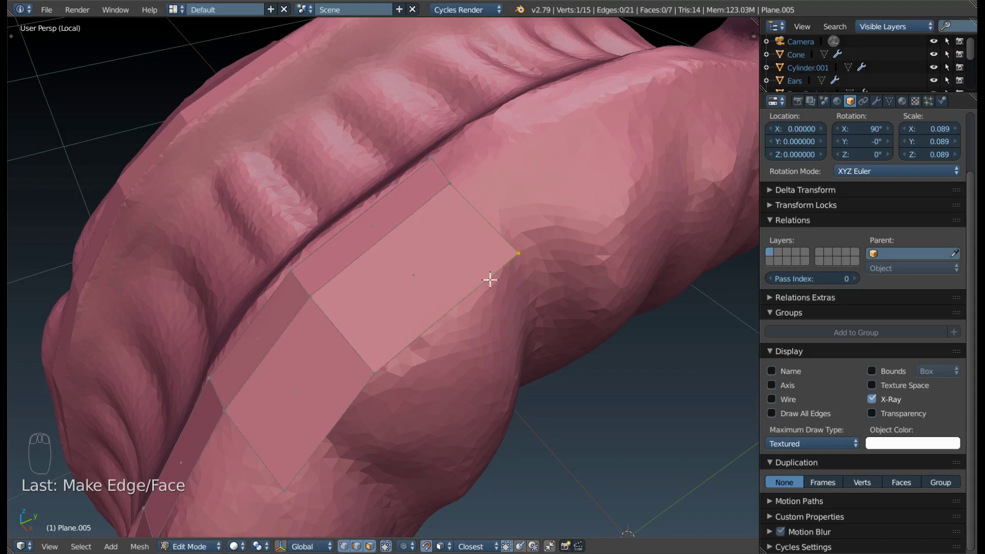
# - Extrude the ridge strip's end edge and fill a new quad with F, then nudge it into place
pyautogui.moveTo(571, 279); pyautogui.dragTo(353, 222)
pyautogui.moveTo(353, 222); pyautogui.dragTo(457, 163)
pyautogui.press('e')
pyautogui.press('e')
pyautogui.press('e')
pyautogui.moveTo(630, 165); pyautogui.dragTo(493, 256)
pyautogui.moveTo(389, 241); pyautogui.dragTo(708, 268)
pyautogui.press('f')
pyautogui.press('f')
pyautogui.press('f')
pyautogui.press('g')
# - Reposition the strip's end vertices so the new quad follows the trunk ridge surface
pyautogui.rightClick(606, 266)
pyautogui.press('g')
pyautogui.moveTo(567, 248); pyautogui.dragTo(601, 282)
pyautogui.press('F9')
pyautogui.middleClick(484, 298)
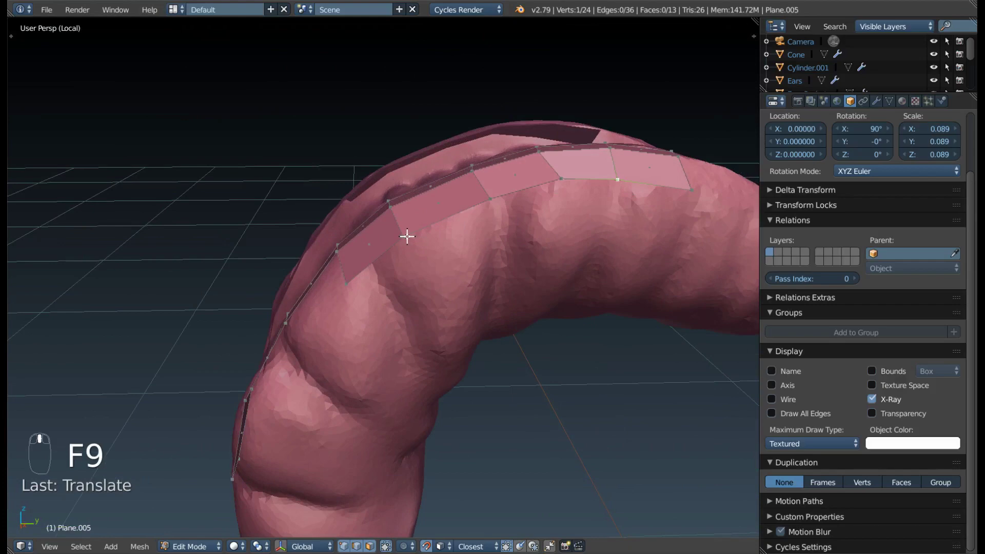
pyautogui.rightClick(400, 231)
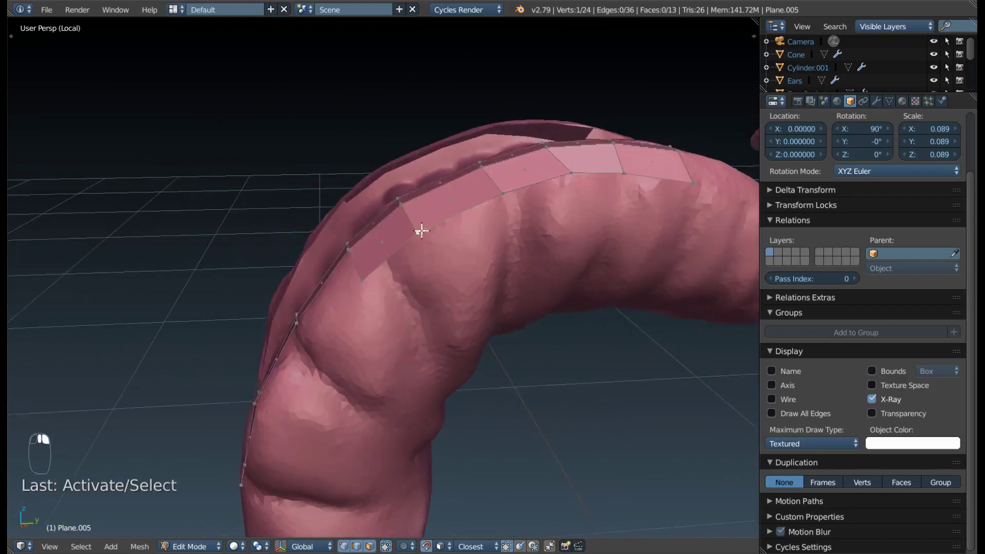
pyautogui.press('g')
pyautogui.moveTo(413, 235); pyautogui.dragTo(446, 230)
pyautogui.moveTo(461, 246); pyautogui.dragTo(495, 281)
pyautogui.press('g')
pyautogui.moveTo(454, 256); pyautogui.dragTo(666, 227)
pyautogui.press('g')
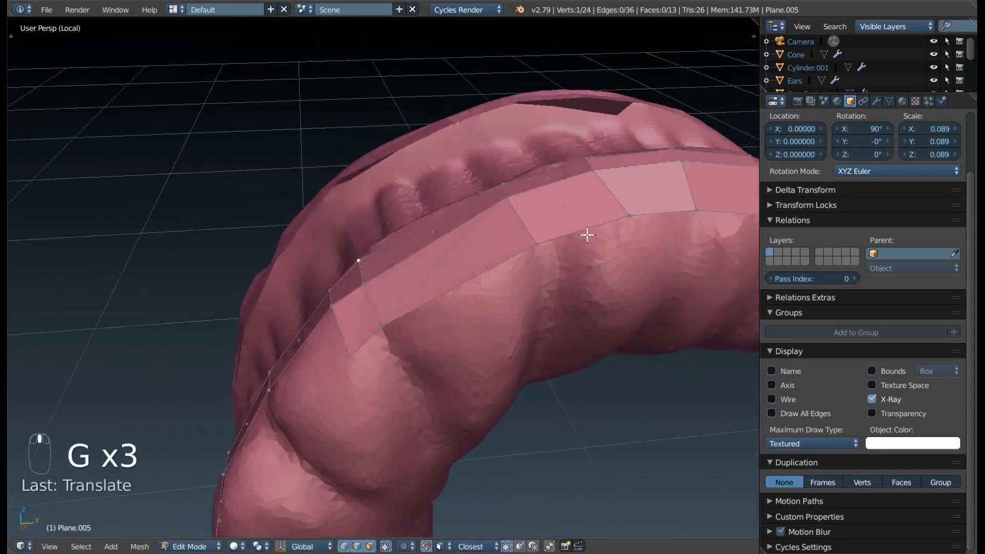
# - Slide the next end vertices further along the ridge, settling them onto the sculpt
pyautogui.rightClick(498, 251)
pyautogui.moveTo(498, 251); pyautogui.dragTo(471, 199)
pyautogui.press('g')
pyautogui.moveTo(440, 193); pyautogui.dragTo(506, 245)
pyautogui.press('g')
pyautogui.moveTo(472, 226); pyautogui.dragTo(608, 207)
pyautogui.press('g')
pyautogui.moveTo(532, 196); pyautogui.dragTo(503, 210)
pyautogui.press('g')
pyautogui.press('g')
pyautogui.moveTo(527, 182); pyautogui.dragTo(594, 262)
# - Fine-tune two corner vertices of the latest quad so the strip stays even in width
pyautogui.rightClick(489, 201)
pyautogui.press('g')
pyautogui.moveTo(566, 269); pyautogui.dragTo(618, 246)
pyautogui.press('g')
pyautogui.rightClick(626, 247)
pyautogui.press('g')
pyautogui.moveTo(509, 289); pyautogui.dragTo(477, 220)
# - Grab the lower end vertex and work it down the trunk toward the tip
pyautogui.rightClick(392, 311)
pyautogui.press('g')
pyautogui.moveTo(381, 199); pyautogui.dragTo(473, 330)
pyautogui.press('g')
pyautogui.press('g')
pyautogui.press('g')
pyautogui.press('g')
pyautogui.press('g')
pyautogui.moveTo(367, 231); pyautogui.dragTo(506, 294)
# - Adjust the surrounding vertices from several angles so the strip hugs the curving trunk
pyautogui.moveTo(451, 321); pyautogui.dragTo(419, 281)
pyautogui.press('g')
pyautogui.press('g')
pyautogui.press('g')
pyautogui.moveTo(512, 370); pyautogui.dragTo(375, 209)
pyautogui.moveTo(391, 262); pyautogui.dragTo(381, 208)
pyautogui.press('g')
pyautogui.press('g')
pyautogui.moveTo(396, 288); pyautogui.dragTo(429, 284)
# - Extrude two more quads off the strip end and place them near the trunk tip
pyautogui.rightClick(369, 192)
pyautogui.press('e')
pyautogui.moveTo(426, 281); pyautogui.dragTo(301, 206)
pyautogui.press('g')
pyautogui.press('g')
pyautogui.moveTo(323, 307); pyautogui.dragTo(278, 279)
pyautogui.press('e')
pyautogui.rightClick(295, 274)
pyautogui.press('g')
pyautogui.press('g')
# - Align the last quad's vertices at the trunk tip, checking the strip from above and the side
pyautogui.rightClick(386, 270)
pyautogui.moveTo(331, 147); pyautogui.dragTo(314, 227)
pyautogui.moveTo(327, 147); pyautogui.dragTo(508, 185)
pyautogui.press('g')
pyautogui.press('g')
pyautogui.moveTo(303, 185); pyautogui.dragTo(340, 197)
pyautogui.press('g')
pyautogui.press('g')
pyautogui.moveTo(458, 204); pyautogui.dragTo(477, 310)
pyautogui.moveTo(477, 310); pyautogui.dragTo(505, 79)
pyautogui.moveTo(495, 282); pyautogui.dragTo(615, 278)
pyautogui.press('shift+a')
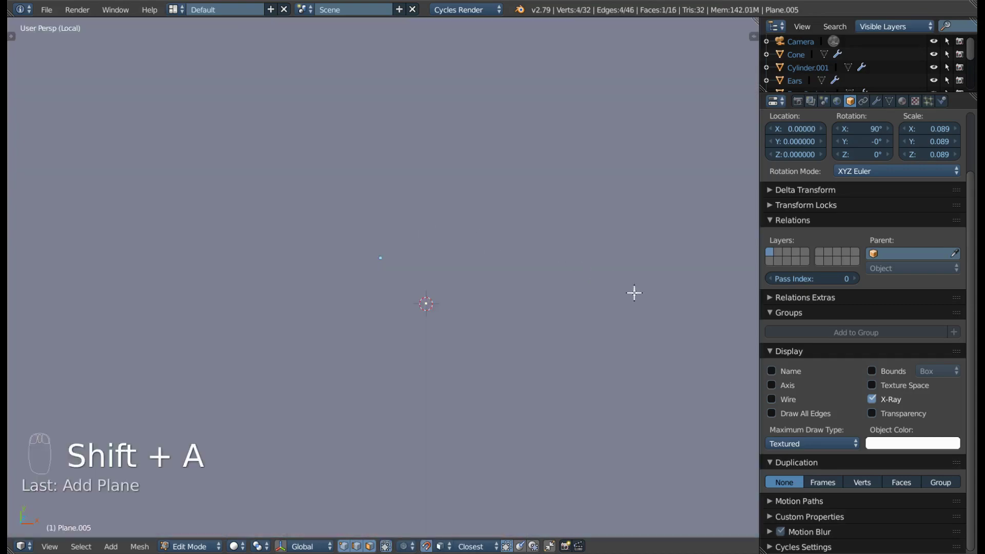
# - Add a Mirror modifier on X with Merge and shift the face below the nostrils toward the centre
pyautogui.press('s')
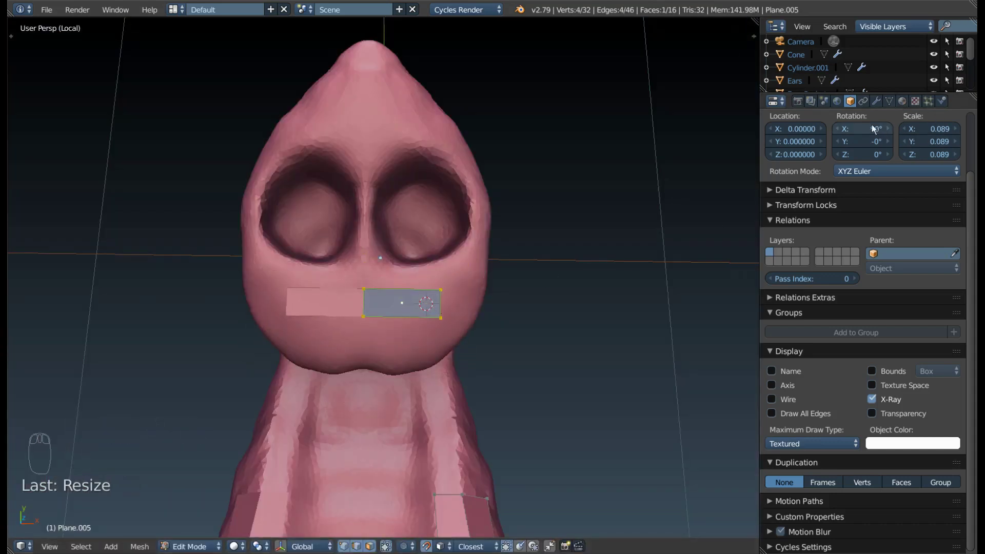
pyautogui.moveTo(878, 110); pyautogui.dragTo(367, 306)
pyautogui.moveTo(385, 289); pyautogui.dragTo(390, 305)
pyautogui.press('g')
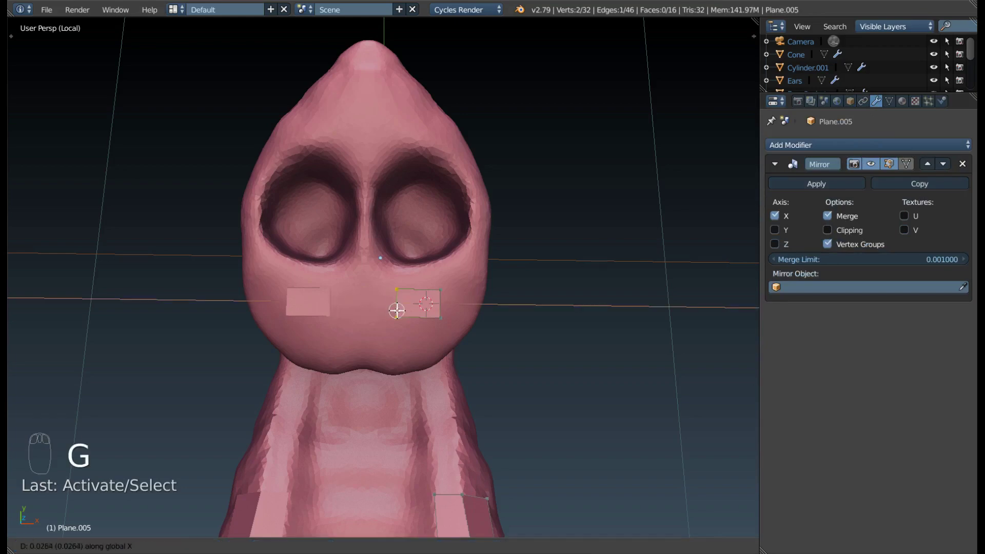
pyautogui.moveTo(399, 214); pyautogui.dragTo(400, 228)
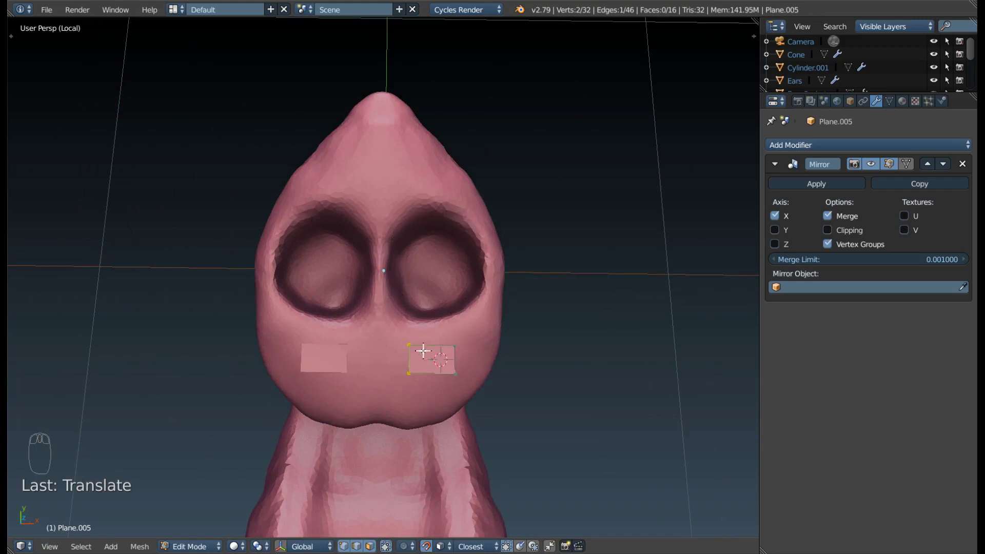
pyautogui.moveTo(429, 326); pyautogui.dragTo(357, 275)
pyautogui.rightClick(391, 375)
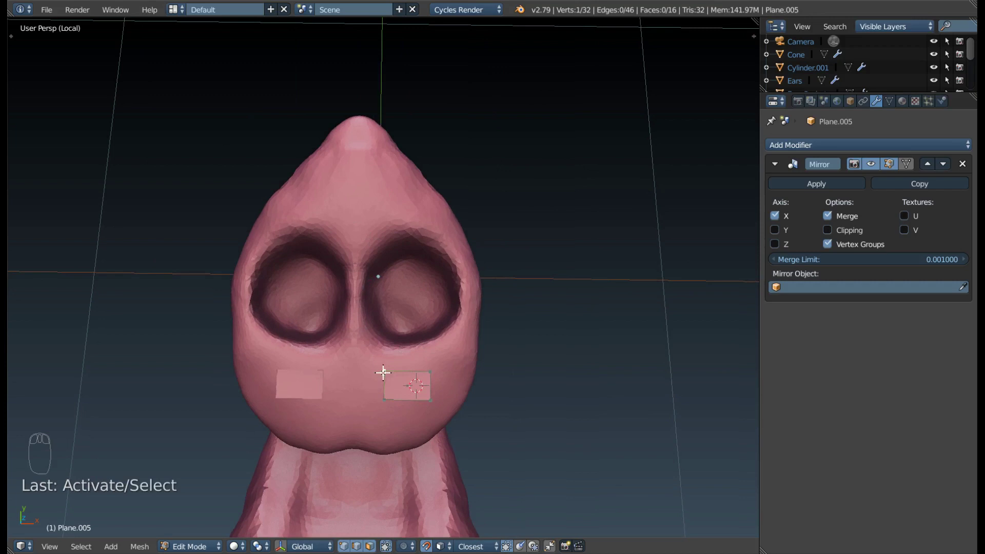
# - Reposition the corner vertices of the face below the nostrils so it sits flush on the sculpt
pyautogui.rightClick(388, 366)
pyautogui.moveTo(414, 315); pyautogui.dragTo(390, 388)
pyautogui.rightClick(484, 266)
pyautogui.press('g')
pyautogui.moveTo(438, 386); pyautogui.dragTo(488, 316)
pyautogui.press('g')
pyautogui.press('g')
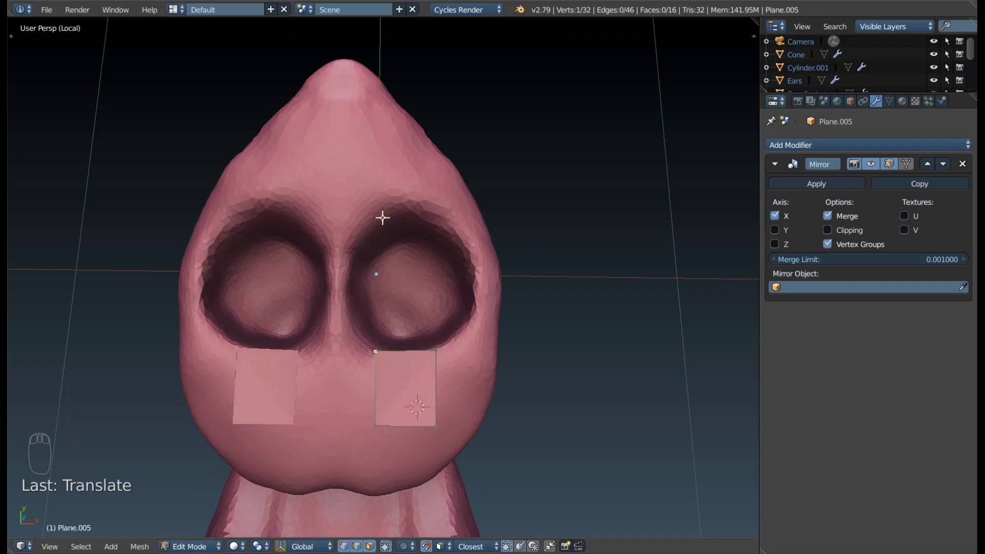
pyautogui.rightClick(440, 353)
pyautogui.press('g')
pyautogui.moveTo(375, 426); pyautogui.dragTo(400, 203)
pyautogui.press('g')
pyautogui.press('g')
# - Undo a stray extrude, then Shift+D duplicate a vertex and move it above the nostrils
pyautogui.rightClick(374, 341)
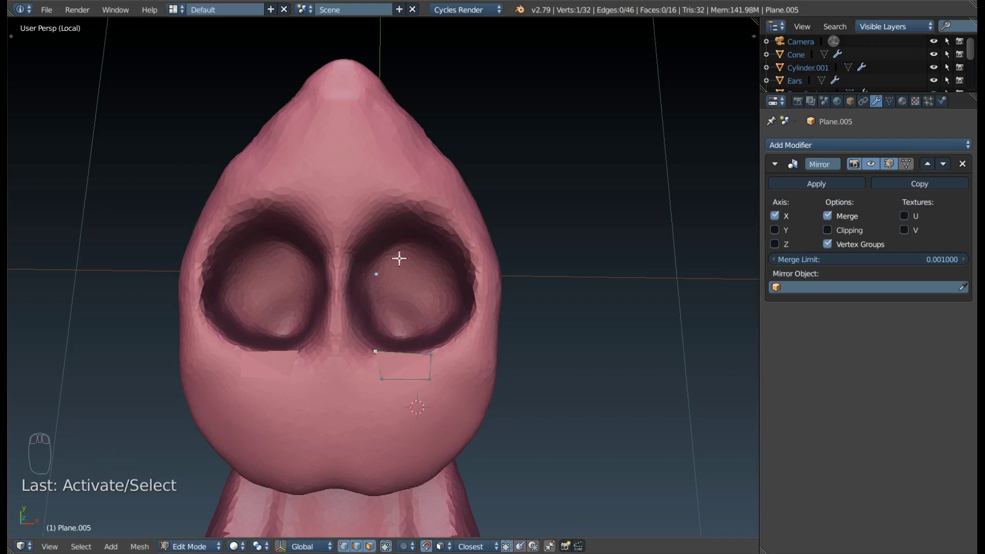
pyautogui.moveTo(440, 297); pyautogui.dragTo(481, 336)
pyautogui.rightClick(434, 367)
pyautogui.press('e')
pyautogui.press('ctrl+z')
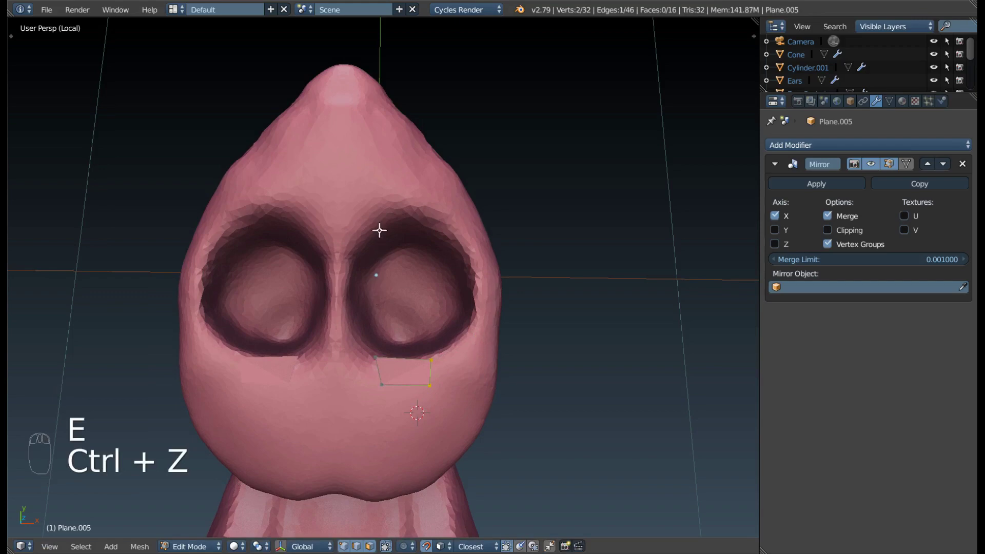
pyautogui.rightClick(378, 352)
pyautogui.moveTo(407, 356); pyautogui.dragTo(381, 236)
pyautogui.press('shift+d')
pyautogui.rightClick(377, 231)
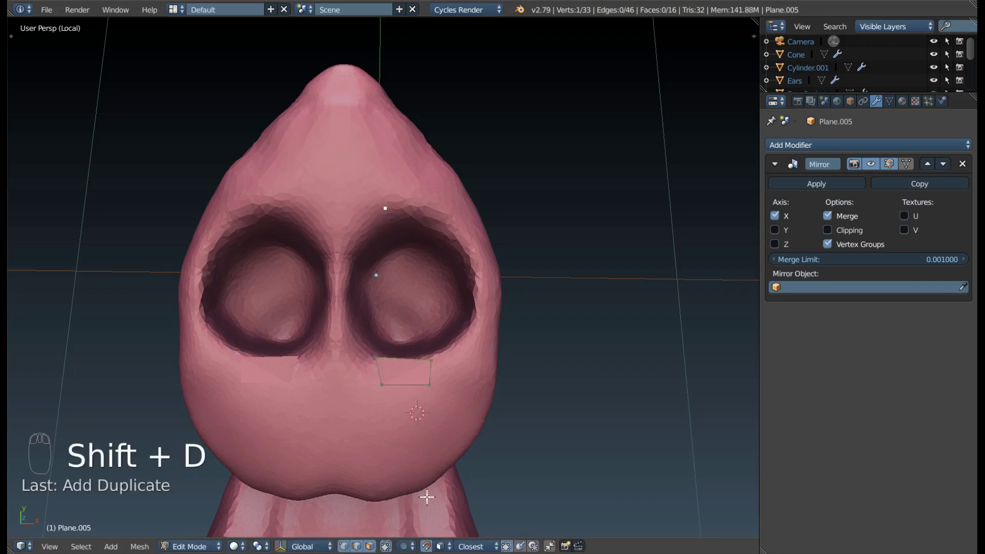
pyautogui.press('g')
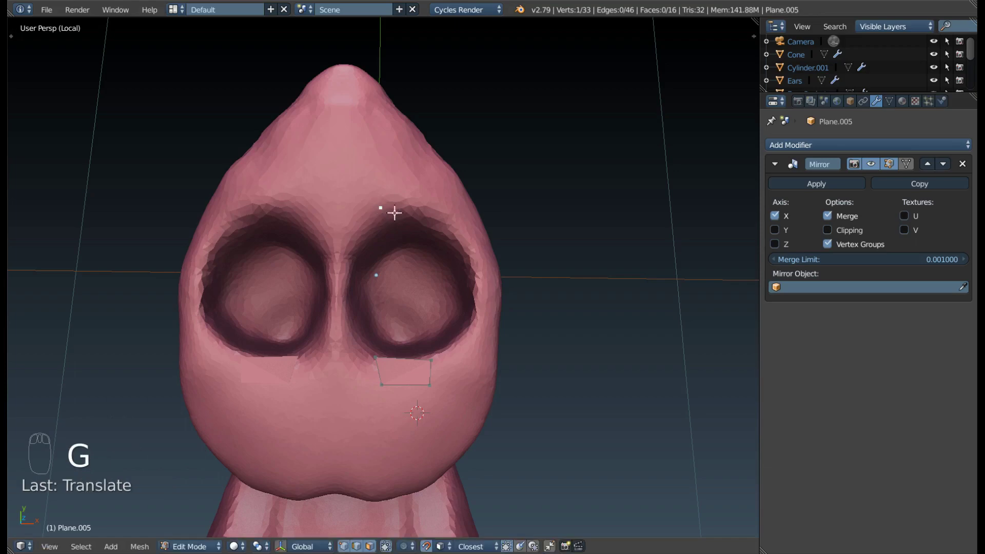
# - Extrude edges from that vertex into a face above the nostrils and settle its corners
pyautogui.press('e')
pyautogui.moveTo(403, 206); pyautogui.dragTo(372, 204)
pyautogui.press('e')
pyautogui.press('g')
pyautogui.press('g')
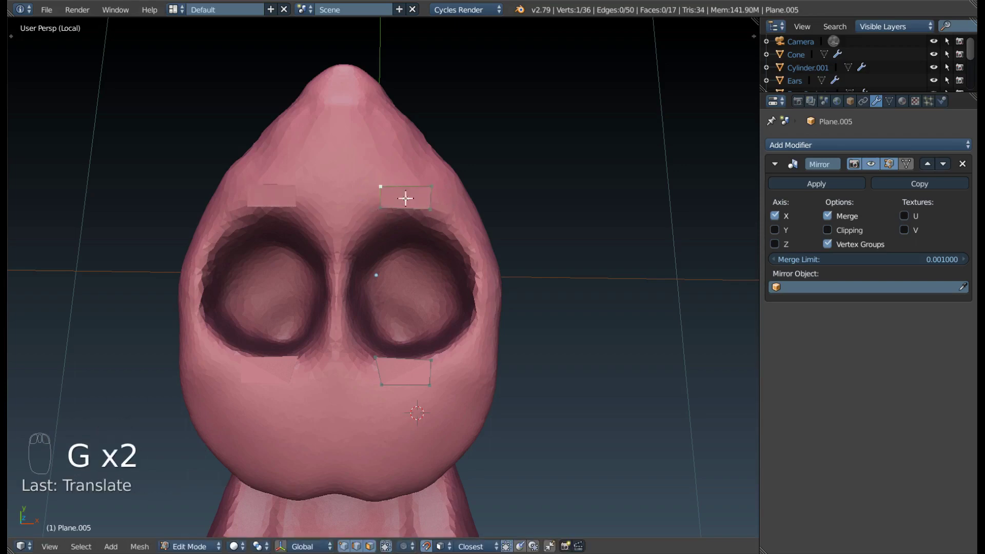
pyautogui.press('g')
pyautogui.moveTo(351, 246); pyautogui.dragTo(408, 163)
pyautogui.rightClick(408, 162)
pyautogui.press('g')
pyautogui.moveTo(452, 171); pyautogui.dragTo(397, 384)
pyautogui.press('g')
pyautogui.press('g')
# - Tweak the upper face's corner and duplicate a vertex into the gap between the nostrils
pyautogui.rightClick(388, 385)
pyautogui.press('g')
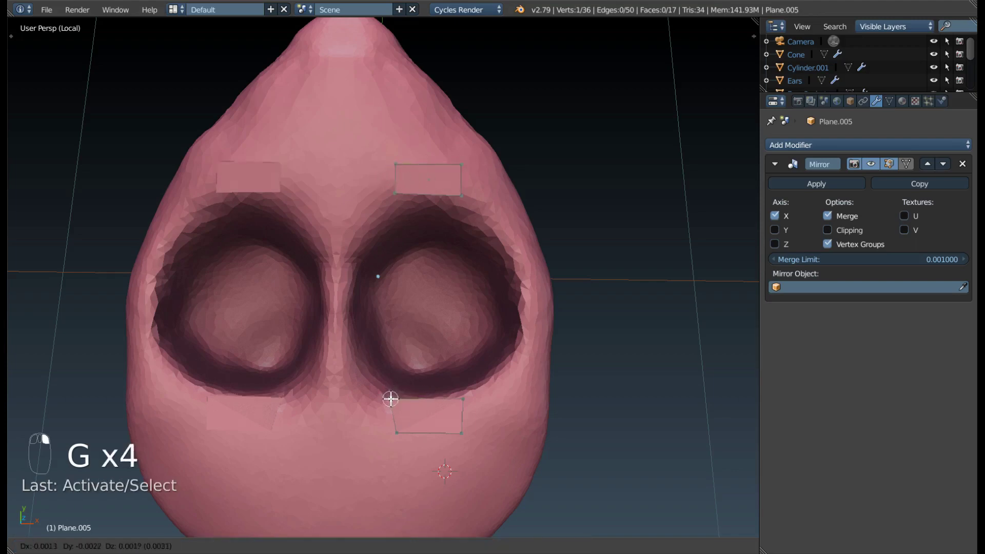
pyautogui.moveTo(403, 433); pyautogui.dragTo(400, 382)
pyautogui.press('g')
pyautogui.press('g')
pyautogui.press('shift+d')
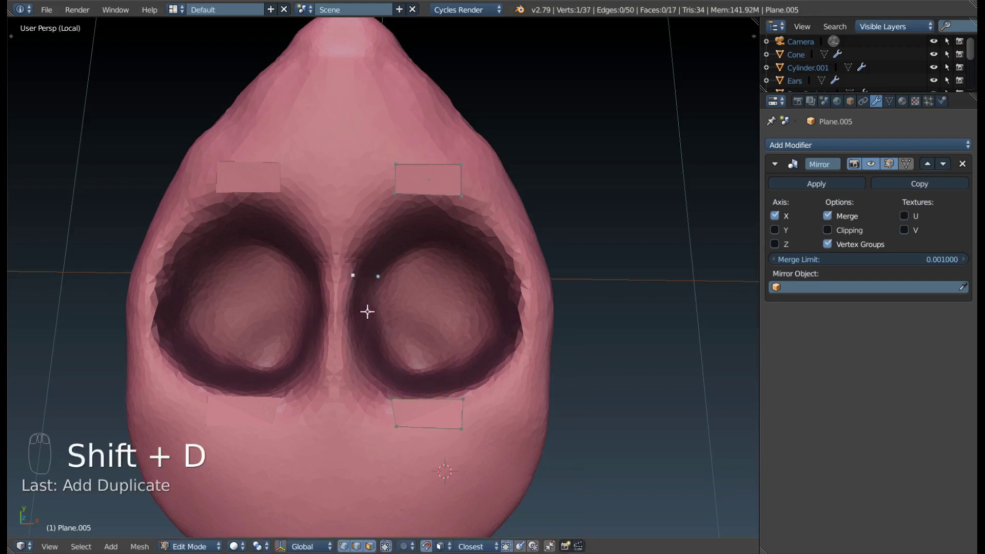
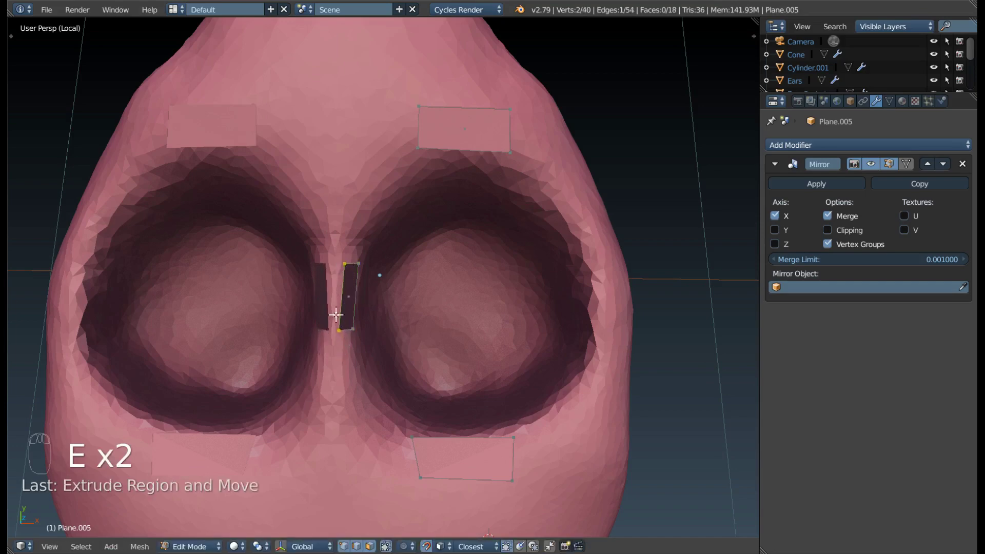
# - Move the narrow middle face's vertices onto the mirror axis, enable Clipping, and extrude toward a nostril rim
pyautogui.rightClick(339, 320)
pyautogui.press('g')
pyautogui.rightClick(342, 261)
pyautogui.press('g')
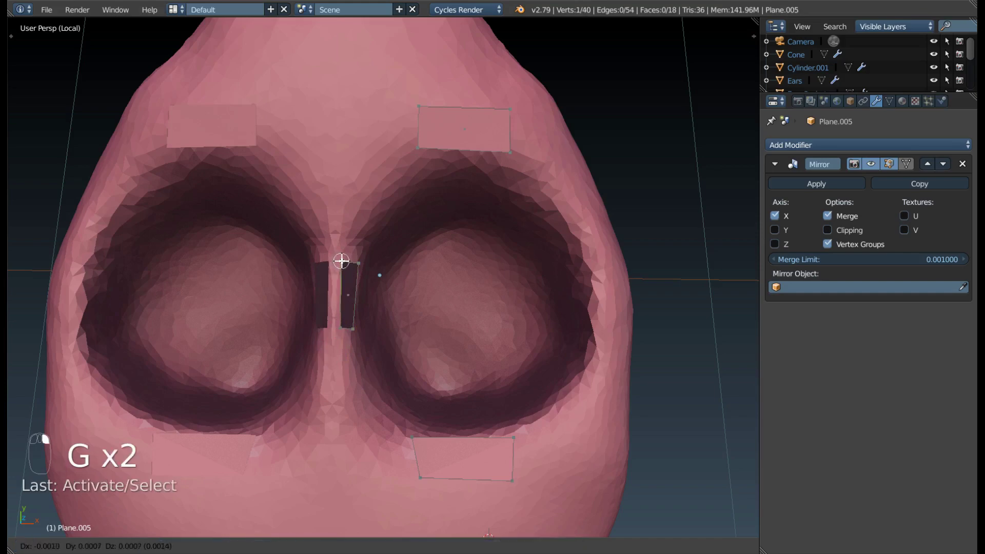
pyautogui.rightClick(339, 288)
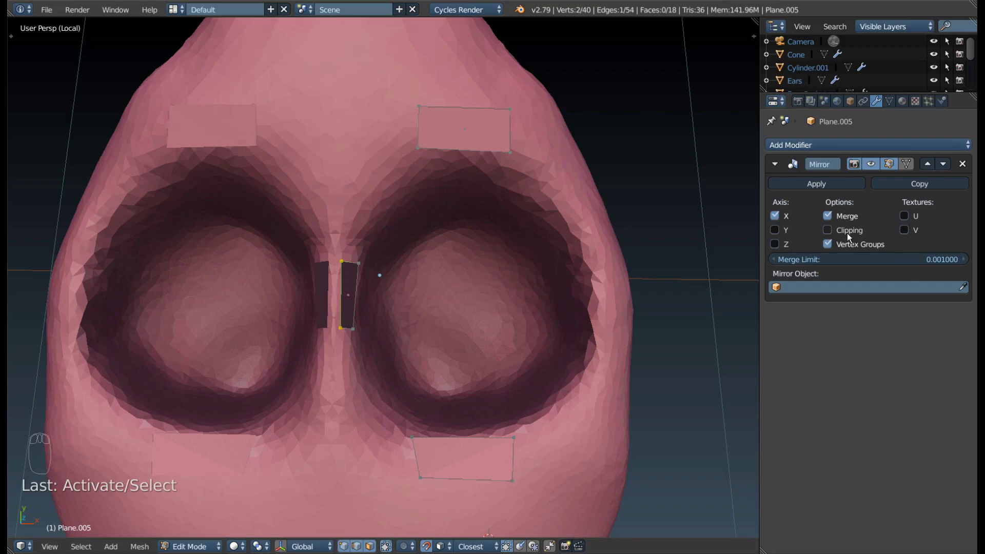
pyautogui.moveTo(851, 237); pyautogui.dragTo(361, 294)
pyautogui.press('e')
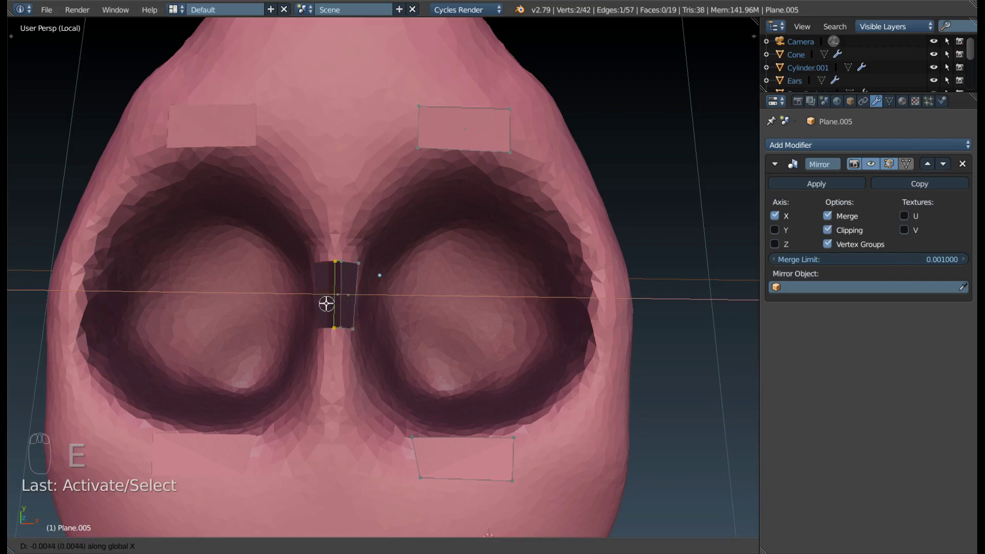
pyautogui.moveTo(326, 311); pyautogui.dragTo(295, 349)
# - Fill a face from two nostril edges, then extrude a rim edge around the nostril and fill the gap
pyautogui.rightClick(343, 228)
pyautogui.rightClick(353, 211)
pyautogui.press('f')
pyautogui.moveTo(374, 200); pyautogui.dragTo(412, 197)
pyautogui.rightClick(412, 196)
pyautogui.press('e')
pyautogui.moveTo(475, 288); pyautogui.dragTo(284, 347)
pyautogui.press('g')
pyautogui.press('g')
pyautogui.moveTo(290, 341); pyautogui.dragTo(475, 359)
pyautogui.press('f')
# - Extrude the next rim edge, position it and fill, continuing the face loop with the Ctrl+F face tools
pyautogui.press('e')
pyautogui.moveTo(475, 360); pyautogui.dragTo(457, 373)
pyautogui.press('g')
pyautogui.press('g')
pyautogui.press('f')
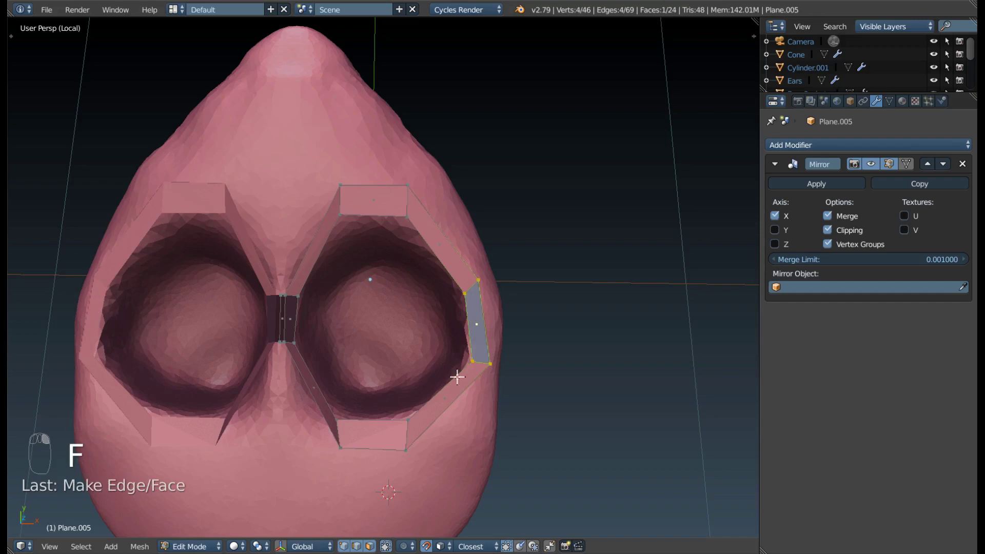
pyautogui.moveTo(290, 326); pyautogui.dragTo(265, 320)
pyautogui.moveTo(291, 304); pyautogui.dragTo(338, 323)
pyautogui.middleClick(302, 311)
pyautogui.moveTo(310, 292); pyautogui.dragTo(344, 281)
pyautogui.moveTo(345, 280); pyautogui.dragTo(411, 284)
pyautogui.press('ctrl+f')
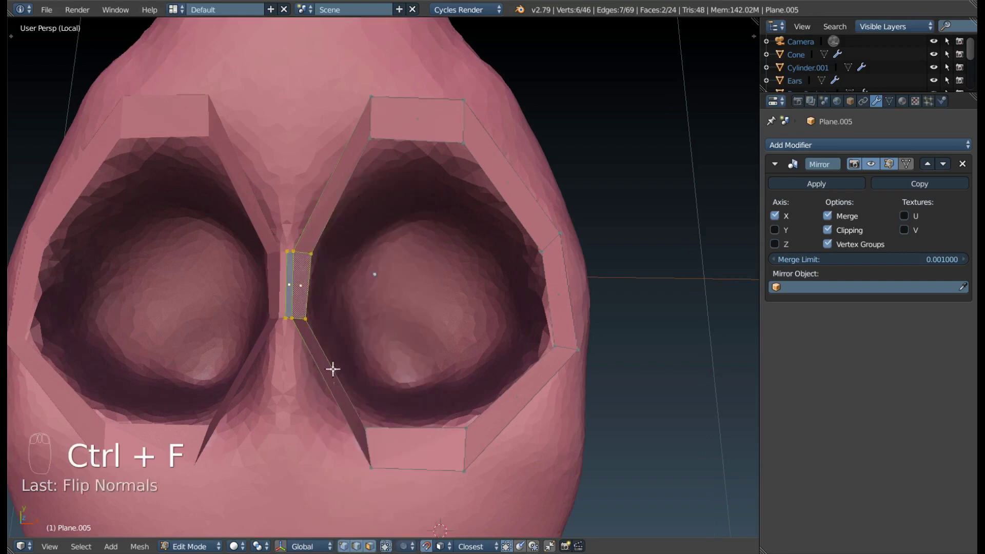
pyautogui.moveTo(354, 345); pyautogui.dragTo(339, 294)
# - Reposition a nostril-rim edge with repeated grab moves so the loop follows the sculpt
pyautogui.rightClick(375, 207)
pyautogui.press('g')
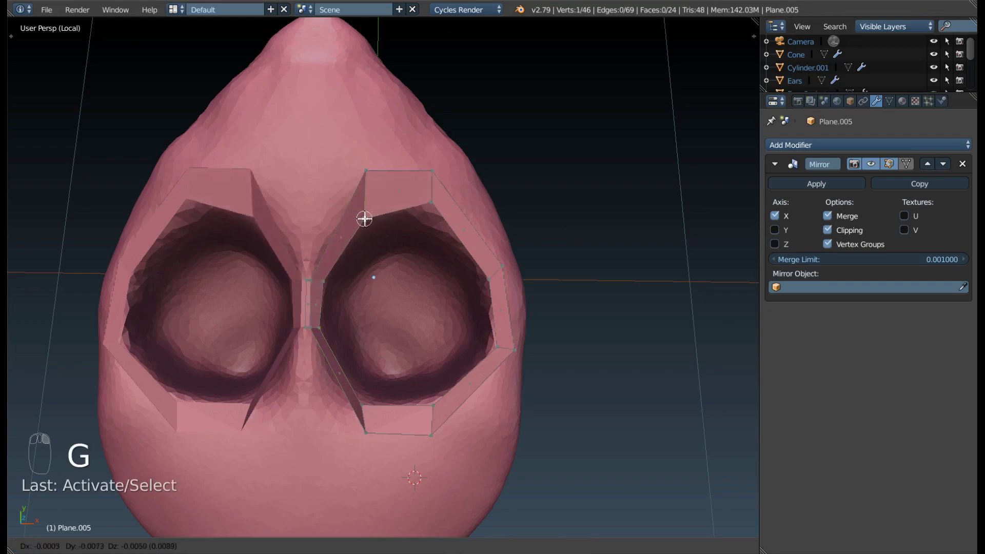
pyautogui.moveTo(437, 201); pyautogui.dragTo(447, 219)
pyautogui.press('g')
pyautogui.moveTo(328, 279); pyautogui.dragTo(328, 222)
pyautogui.press('g')
pyautogui.press('g')
pyautogui.press('g')
pyautogui.press('g')
pyautogui.press('g')
pyautogui.press('g')
# - Nudge individual nostril-loop vertices into place along the rim
pyautogui.rightClick(378, 168)
pyautogui.press('g')
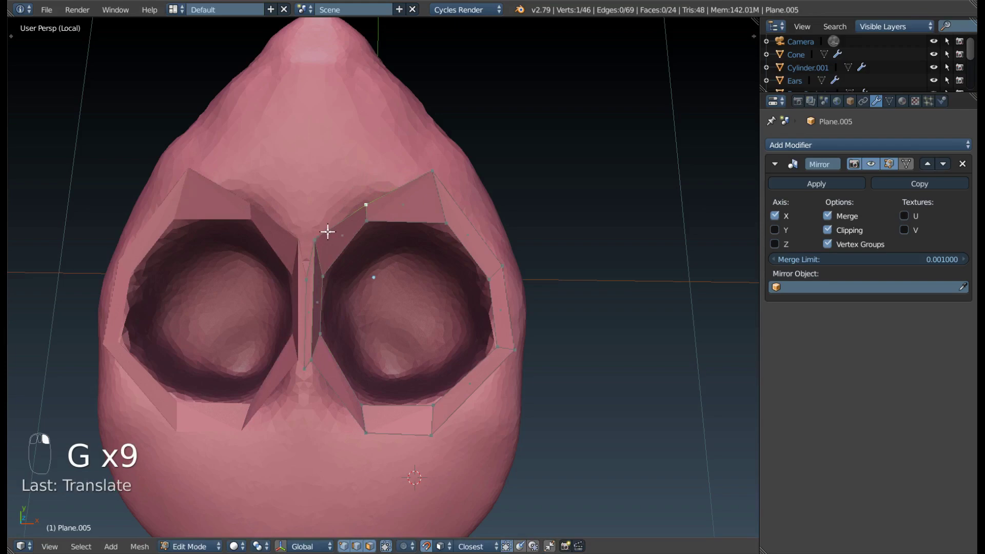
pyautogui.rightClick(320, 237)
pyautogui.press('g')
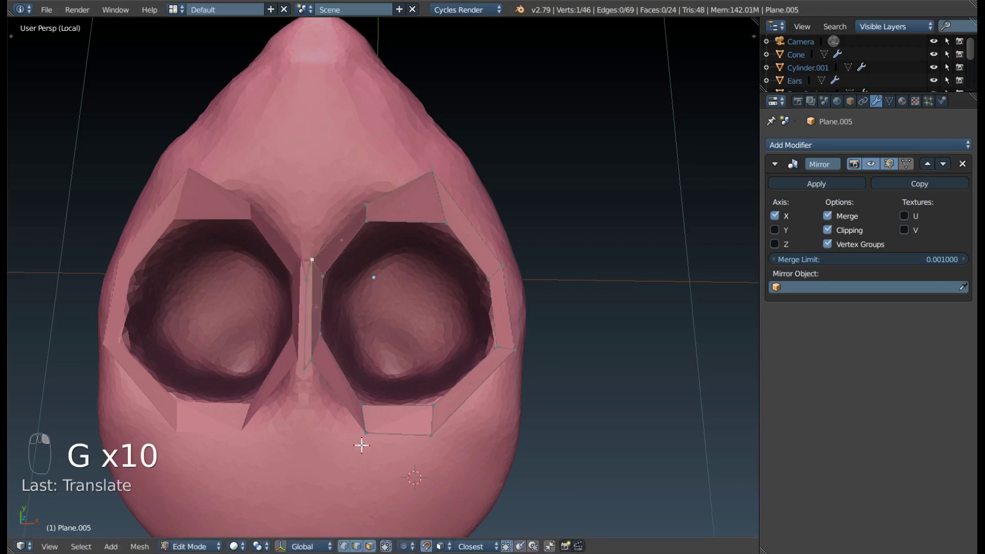
pyautogui.moveTo(366, 435); pyautogui.dragTo(482, 300)
pyautogui.press('g')
pyautogui.press('g')
pyautogui.press('g')
pyautogui.press('g')
pyautogui.press('g')
pyautogui.press('g')
# - Adjust the remaining loop vertices near the septum so the top, outer and middle faces meet
pyautogui.moveTo(472, 261); pyautogui.dragTo(476, 249)
pyautogui.moveTo(475, 250); pyautogui.dragTo(365, 295)
pyautogui.press('g')
pyautogui.moveTo(476, 250); pyautogui.dragTo(483, 341)
pyautogui.moveTo(435, 301); pyautogui.dragTo(326, 215)
pyautogui.rightClick(341, 255)
pyautogui.press('g')
pyautogui.moveTo(414, 293); pyautogui.dragTo(316, 231)
pyautogui.rightClick(317, 231)
pyautogui.press('g')
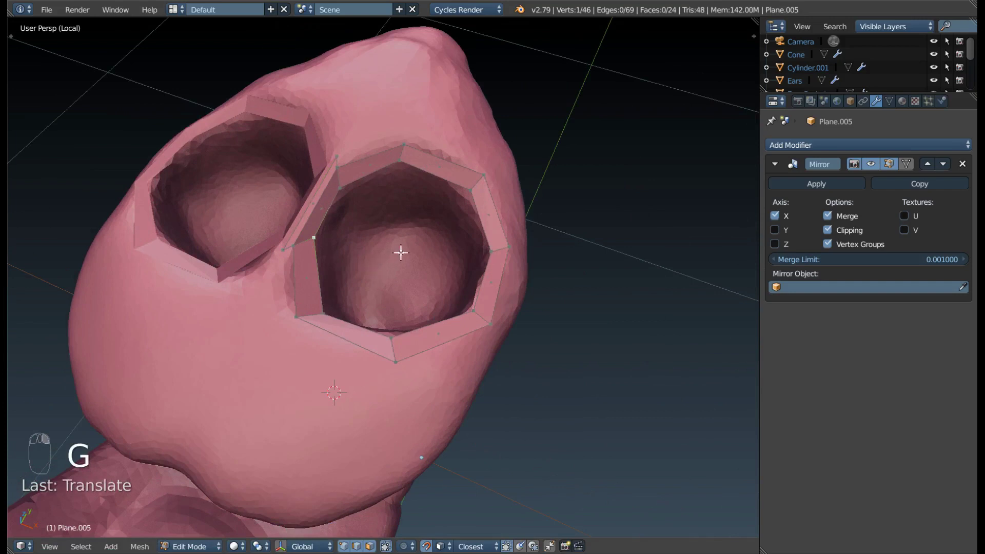
# - Add a loop cut (Ctrl+R) across the nostril faces and slide it into position
pyautogui.press('ctrl+r')
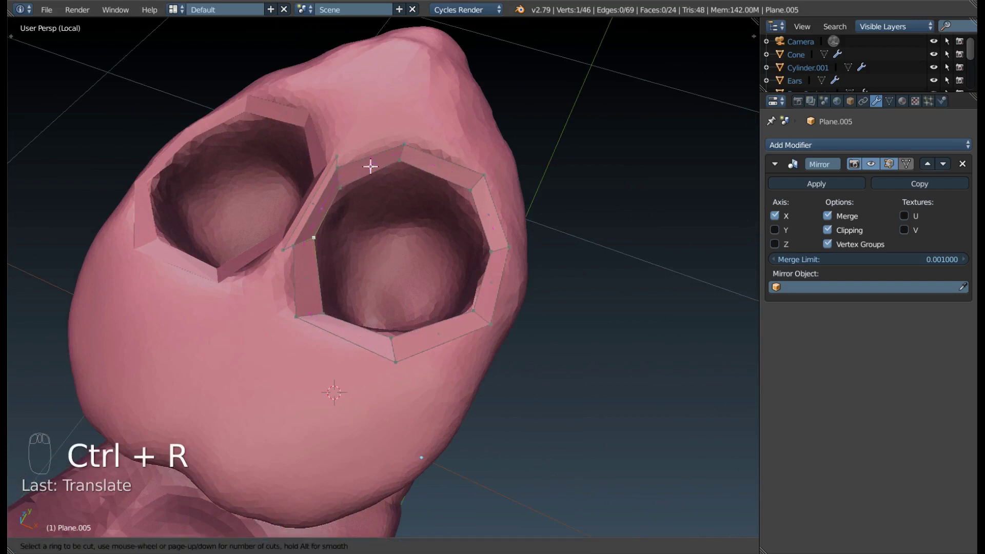
pyautogui.moveTo(438, 268); pyautogui.dragTo(391, 293)
pyautogui.moveTo(350, 333); pyautogui.dragTo(405, 331)
# - Fill a face between the two nostril loops and settle its vertex with a grab
pyautogui.middleClick(391, 294)
pyautogui.rightClick(395, 272)
pyautogui.press('f')
pyautogui.press('g')
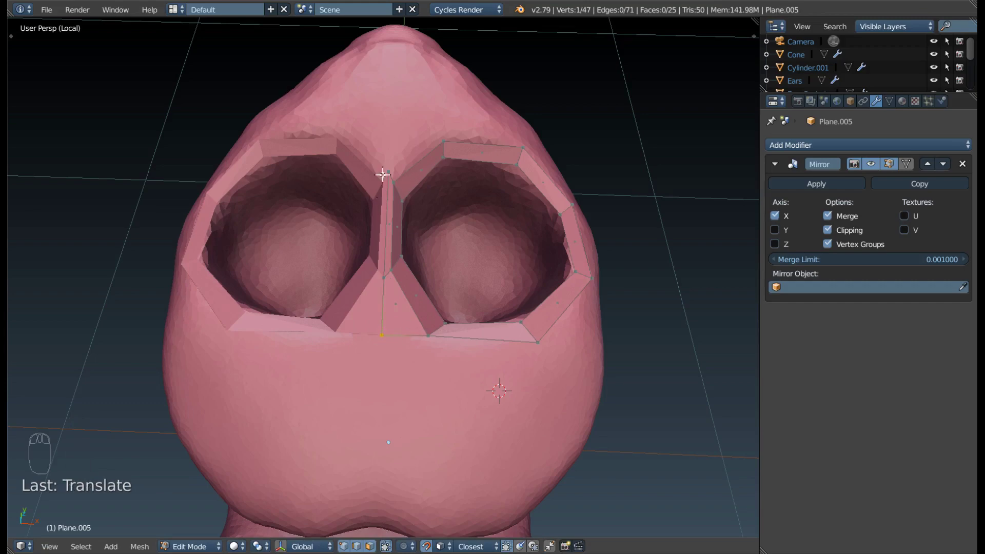
# - Extrude vertices below the nostrils and fill a face linking the loops to the lower face
pyautogui.rightClick(468, 341)
pyautogui.moveTo(462, 355); pyautogui.dragTo(523, 396)
pyautogui.press('e')
pyautogui.rightClick(401, 324)
pyautogui.press('f')
pyautogui.press('g')
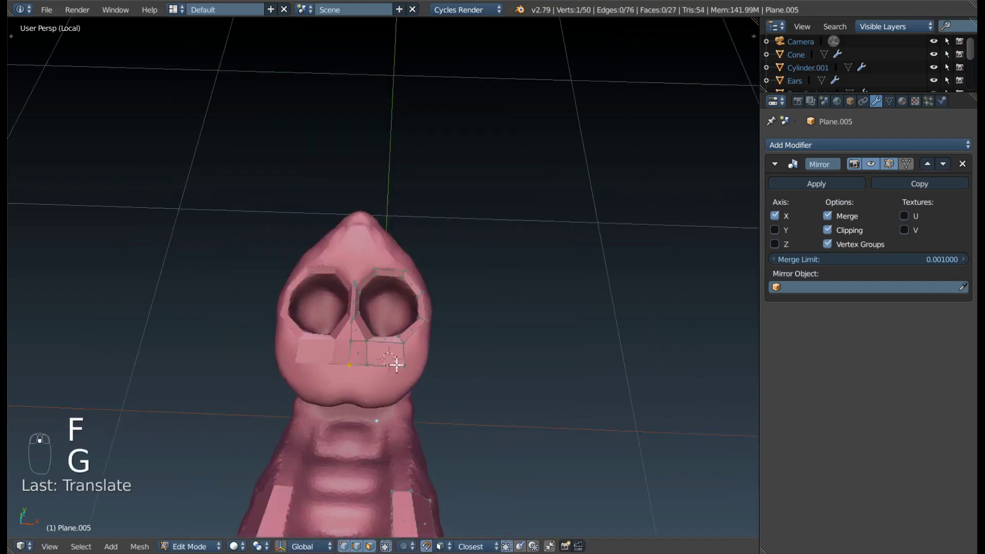